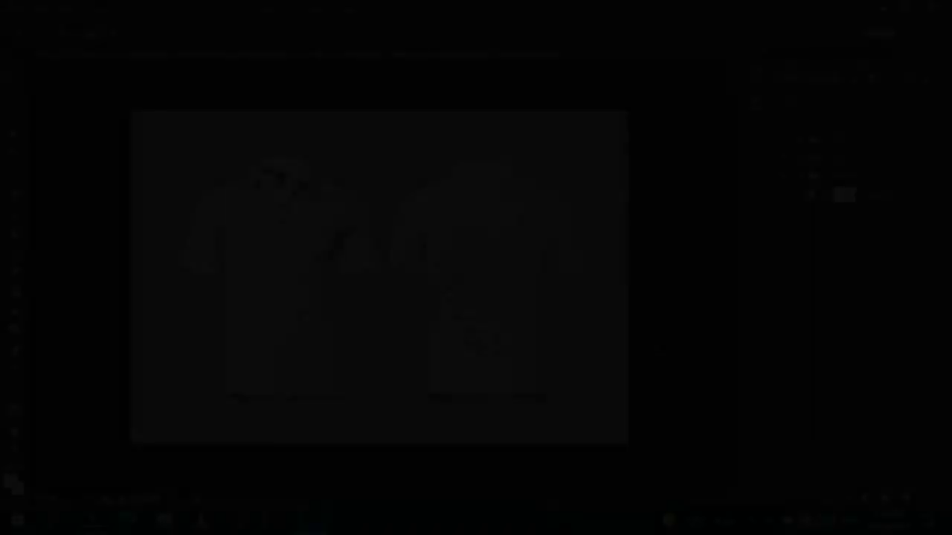
Step: Expand the front group and duplicate the front shirt layer twice with Ctrl+J
key(ctrl+-)
key(ctrl+-)
key(ctrl+-)
key(ctrl+=)
key(ctrl+=)
key(ctrl+=)
key(ctrl+=)
key(ctrl+=)
key(ctrl+=)
key(ctrl+=)
key(space)
key(ctrl+=)
key(ctrl+=)
key(space)
key(ctrl+-)
key(ctrl+-)
key(ctrl+-)
key(ctrl+-)
key(ctrl+-)
key(ctrl+=)
key(ctrl+-)
double_click(792, 142)
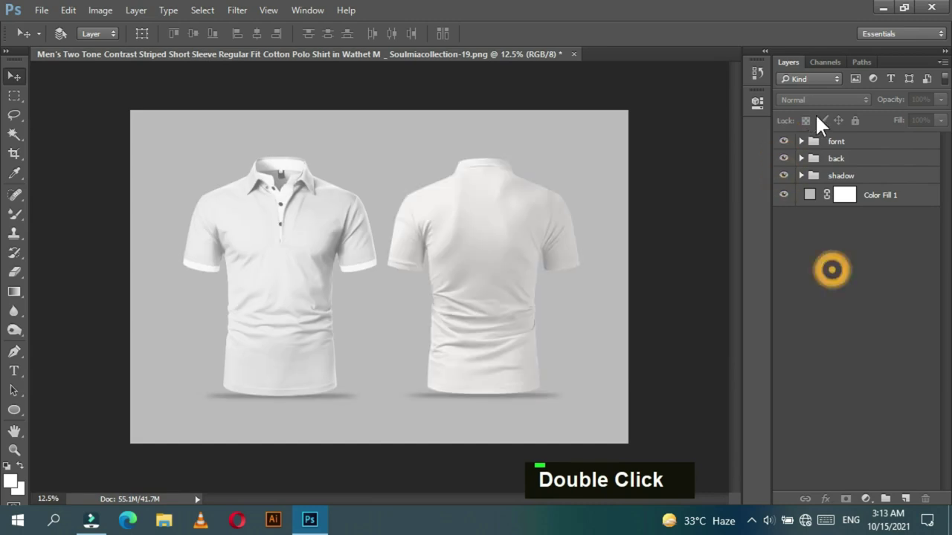
double_click(859, 167)
key(ctrl+j)
key(ctrl+j)
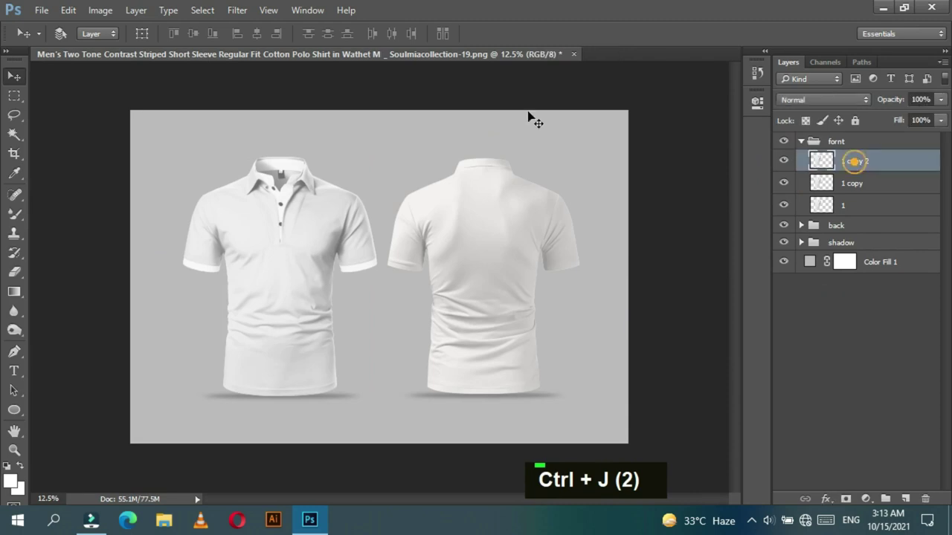
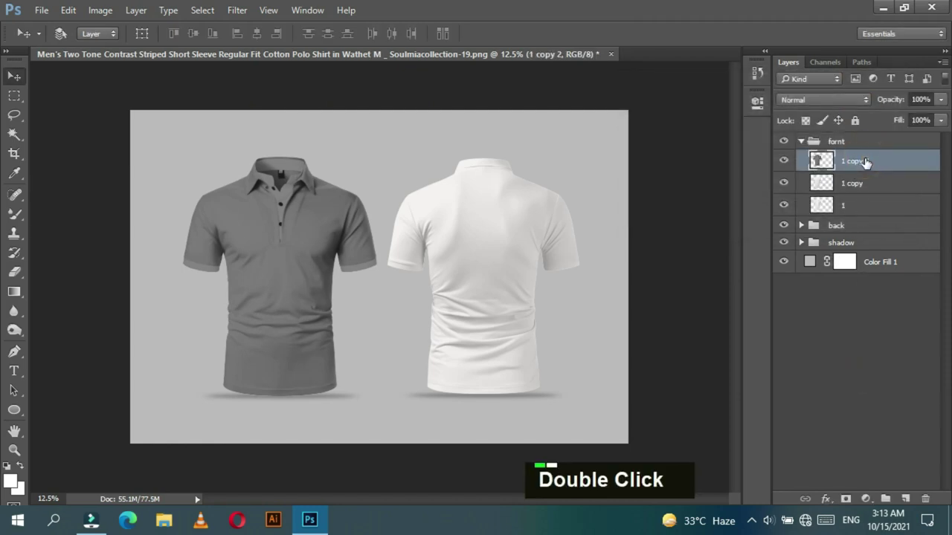
Step: Adjust the copies with Curves, group both copies and name the group 'effect'
key(ctrl+m)
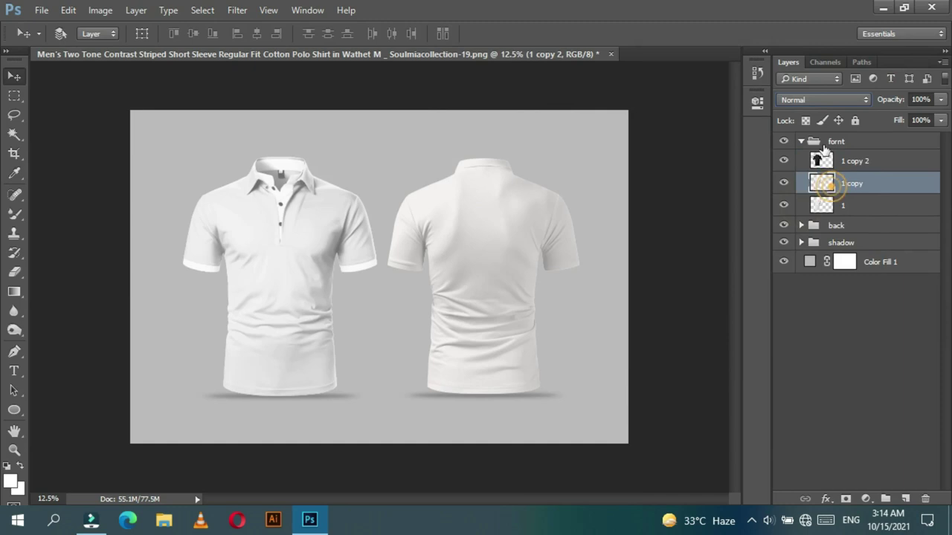
click(850, 170)
key(ctrl+g)
double_click(306, 180)
text(effect)
key(Return)
double_click(865, 341)
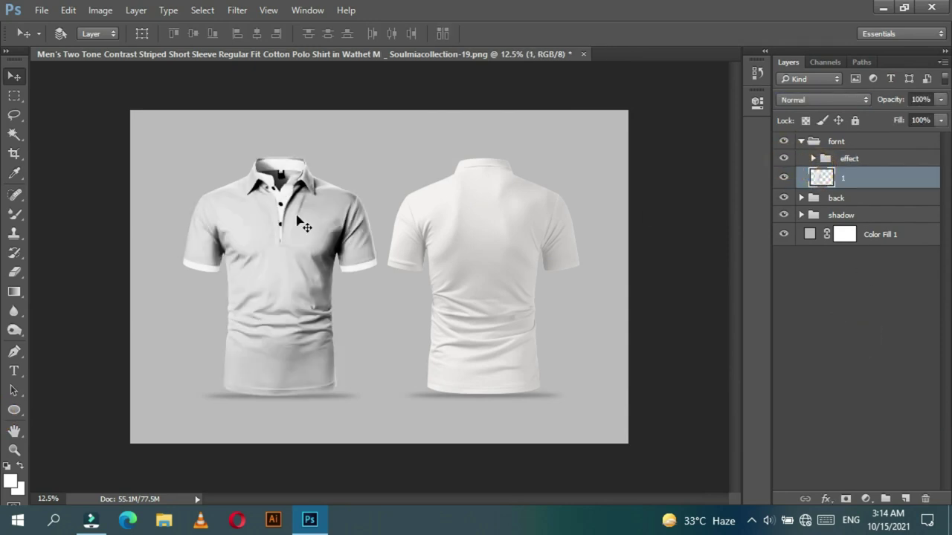
Step: Pen-trace the right-hand sleeve cuff and turn the path into a selection
key(ctrl+=)
key(ctrl+=)
key(ctrl+=)
key(ctrl+=)
key(ctrl+=)
key(space)
key(ctrl+=)
key(space)
key(p)
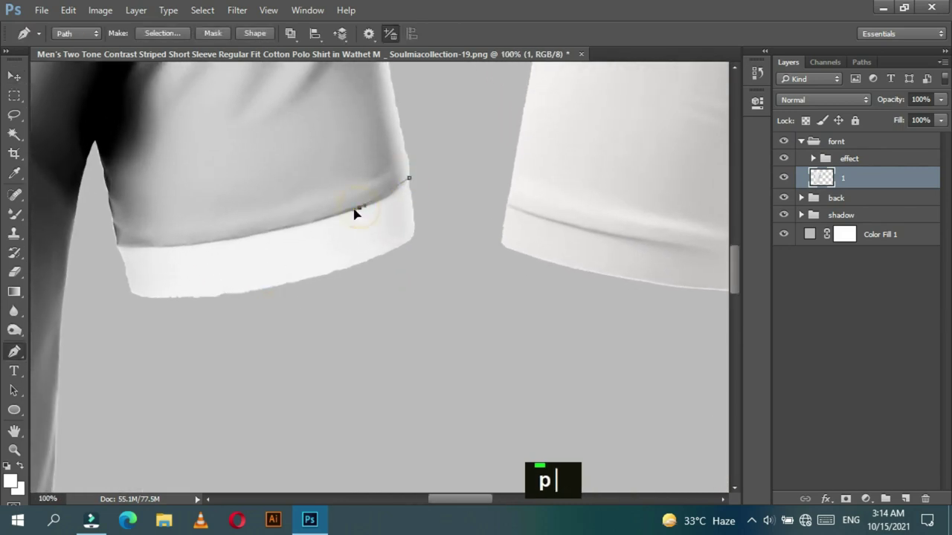
double_click(111, 303)
right_click(433, 152)
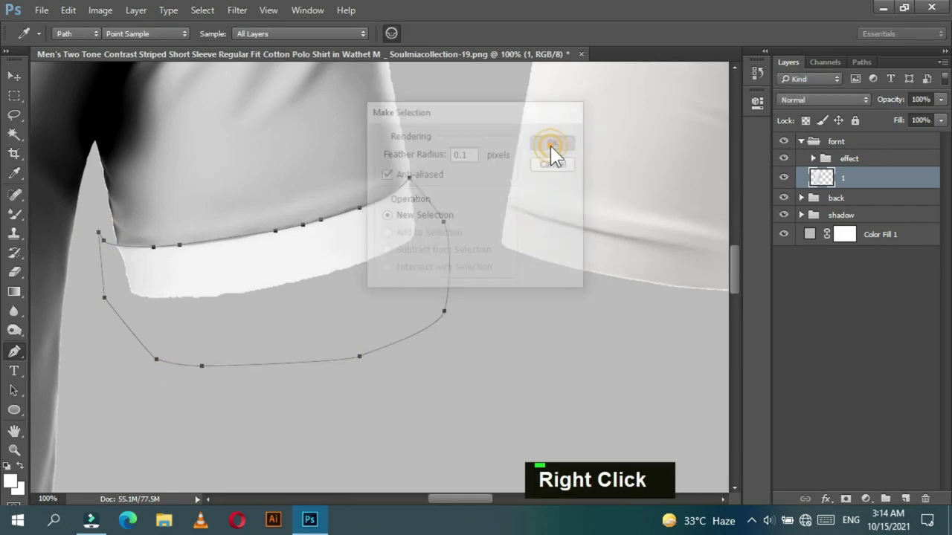
key(ctrl+-)
key(ctrl+-)
key(ctrl+-)
right_click(25, 125)
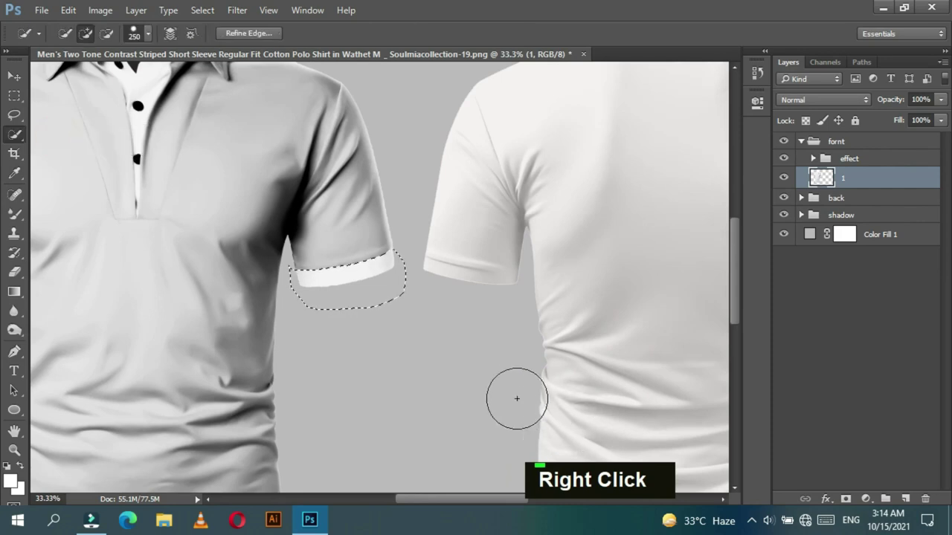
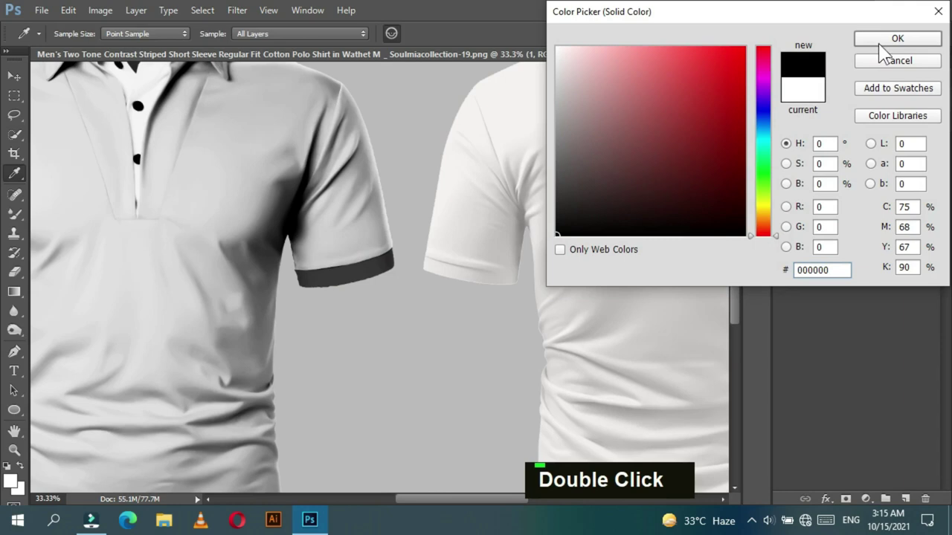
Step: Fill the cuff selection black with a masked Solid Color fill layer and re-frame the shirt
key(ctrl+-)
key(ctrl+-)
key(space)
key(ctrl+=)
key(ctrl+=)
key(ctrl+=)
key(ctrl+=)
key(ctrl+=)
key(space)
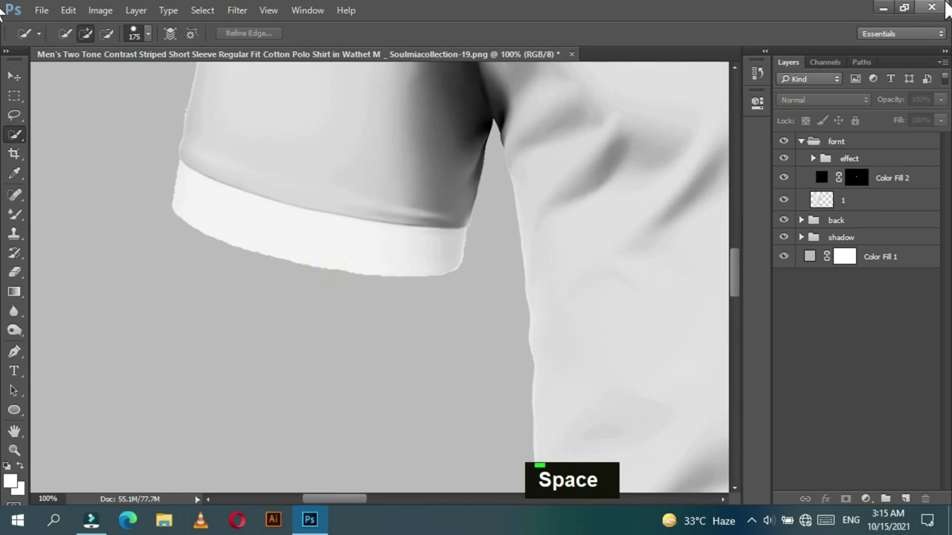
Step: Pen-trace the other sleeve cuff, make it a selection and fill it black with a Solid Color layer
key(p)
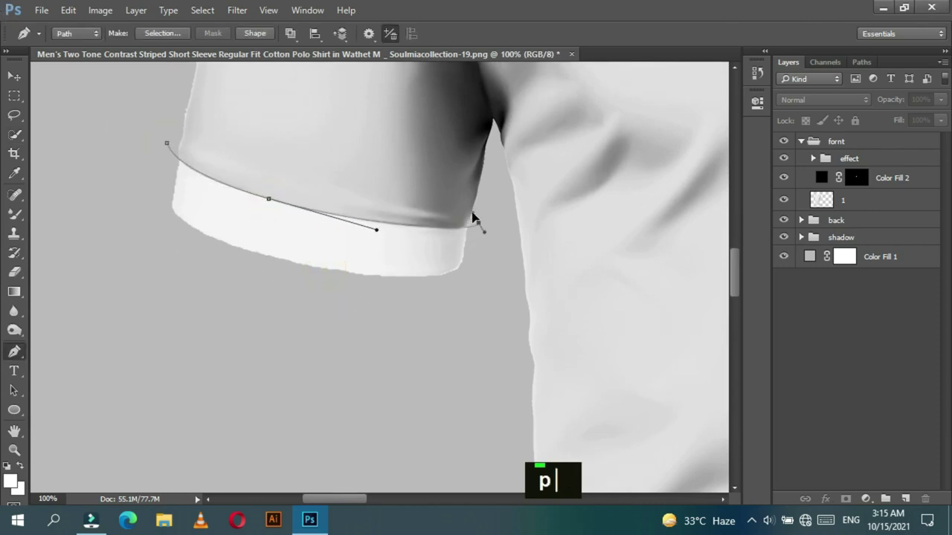
double_click(173, 318)
right_click(176, 136)
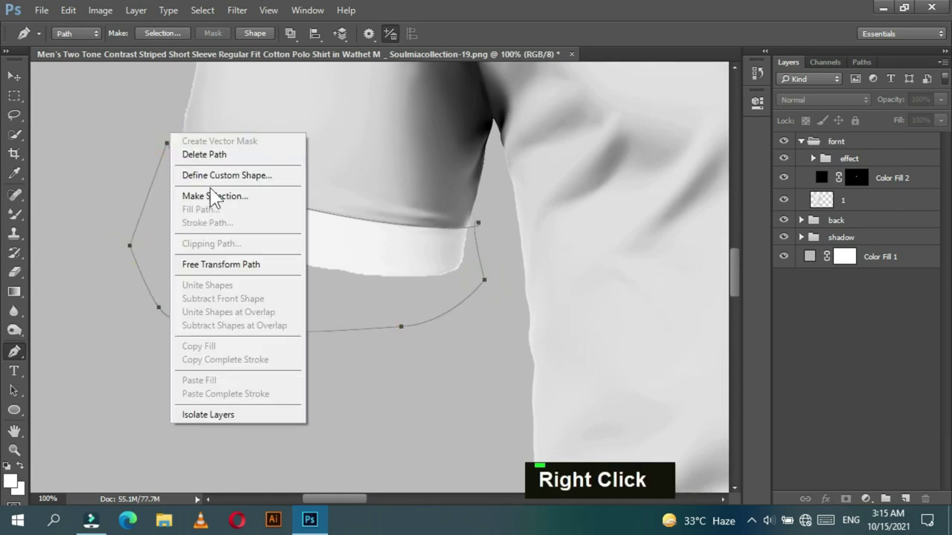
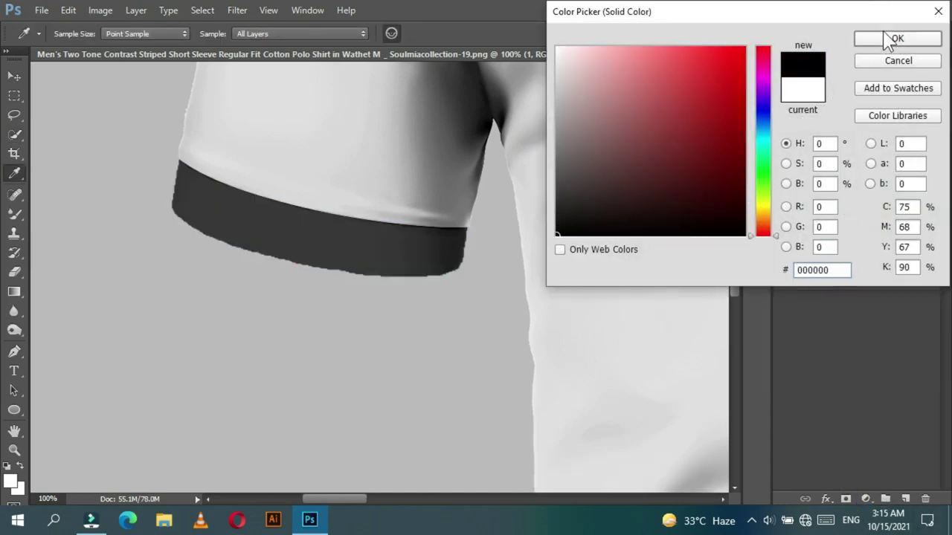
key(ctrl+-)
key(ctrl+-)
key(ctrl+-)
key(ctrl+-)
key(ctrl+-)
key(ctrl+-)
Step: Zoom back in on the sleeve with the Pen tool ready for the next trace
key(ctrl+=)
key(ctrl+=)
key(ctrl+=)
key(ctrl+=)
key(ctrl+=)
key(ctrl+=)
key(space)
key(p)
key(ctrl+=)
key(ctrl+-)
key(space)
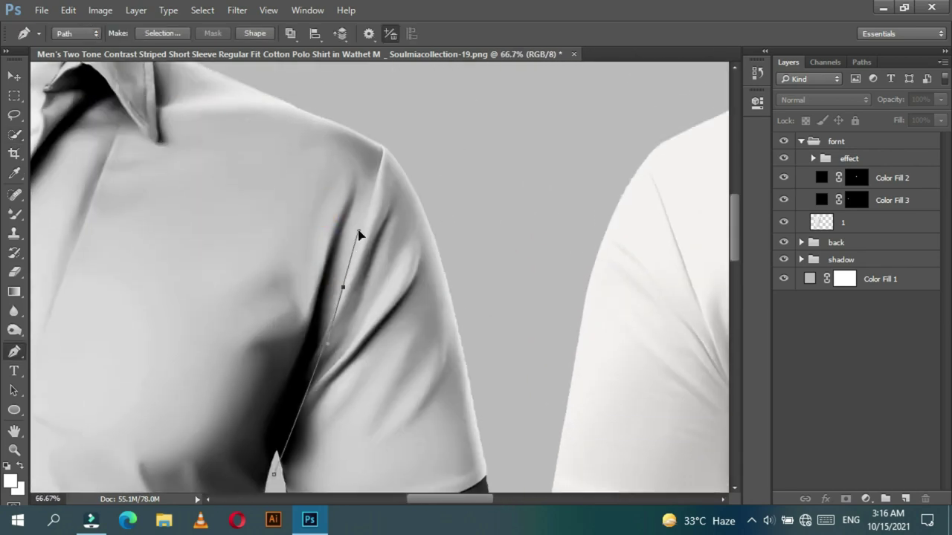
Step: Pen-trace the right-hand sleeve along the seam and convert the path to a selection
key(ctrl+z)
double_click(511, 226)
key(space)
key(ctrl+=)
key(ctrl+=)
key(space)
key(space)
right_click(299, 111)
key(Return)
Step: Add a Solid Color fill layer masked to the sleeve and pick a yellow in the Color Picker
key(ctrl+-)
key(ctrl+-)
key(ctrl+-)
key(ctrl+-)
key(ctrl+-)
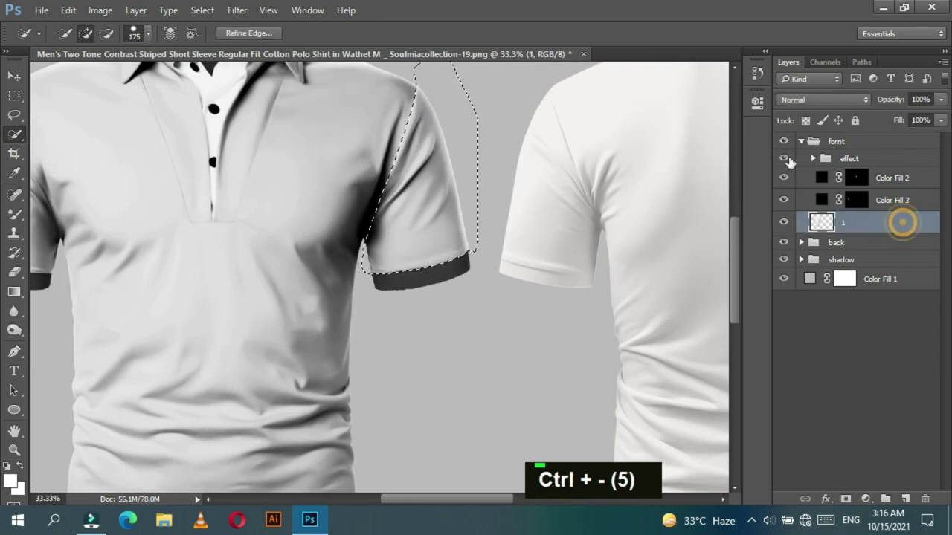
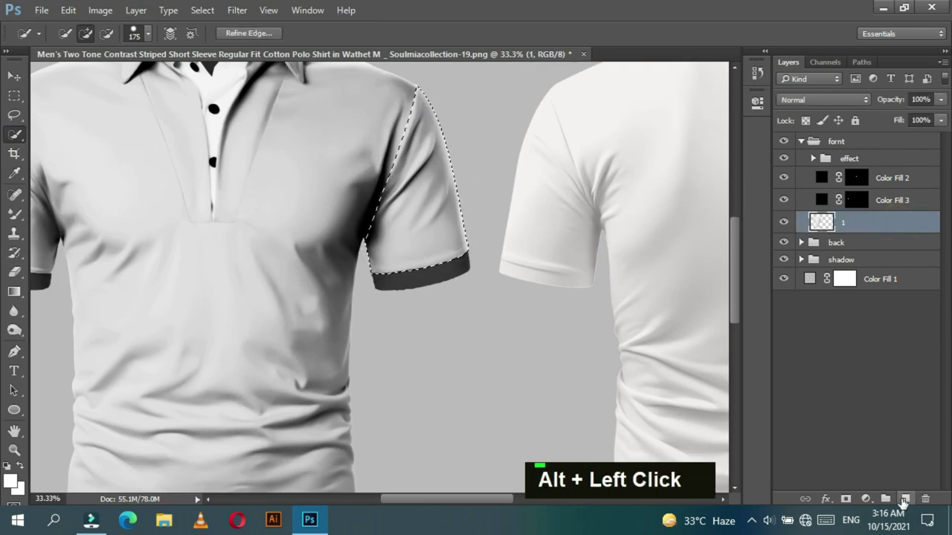
double_click(866, 232)
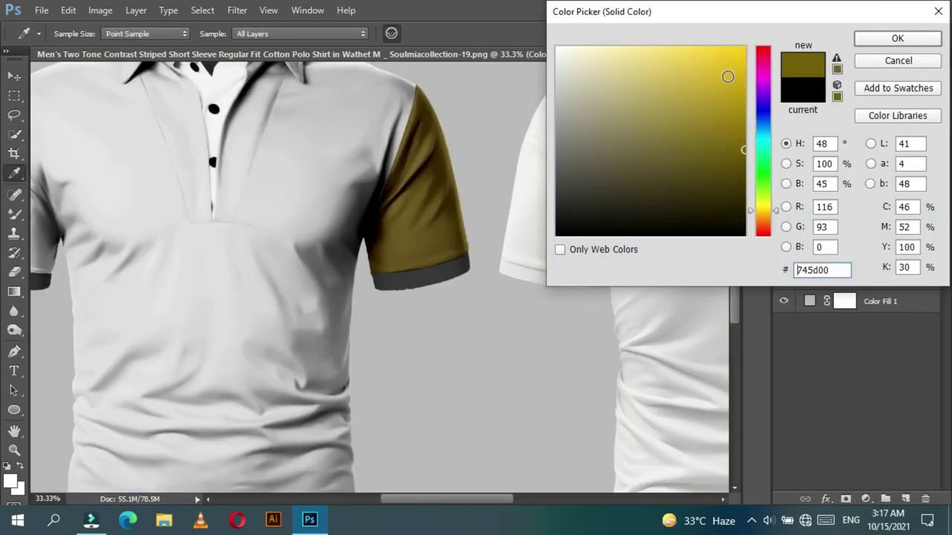
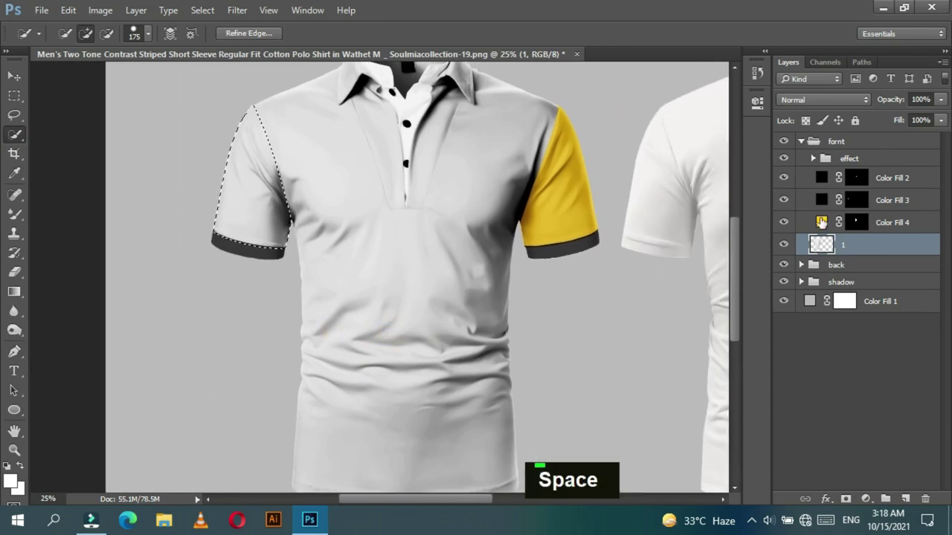
Step: Give both sleeve fill layers the yellow colour ffcc00 so the sleeves match
double_click(824, 224)
key(ctrl+c)
text(ffcc00)
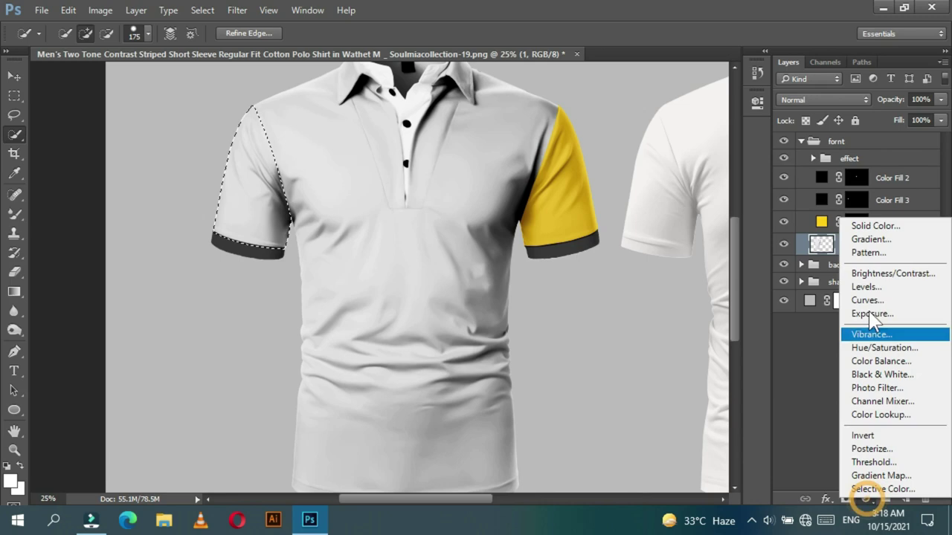
double_click(870, 279)
key(BackSpace)
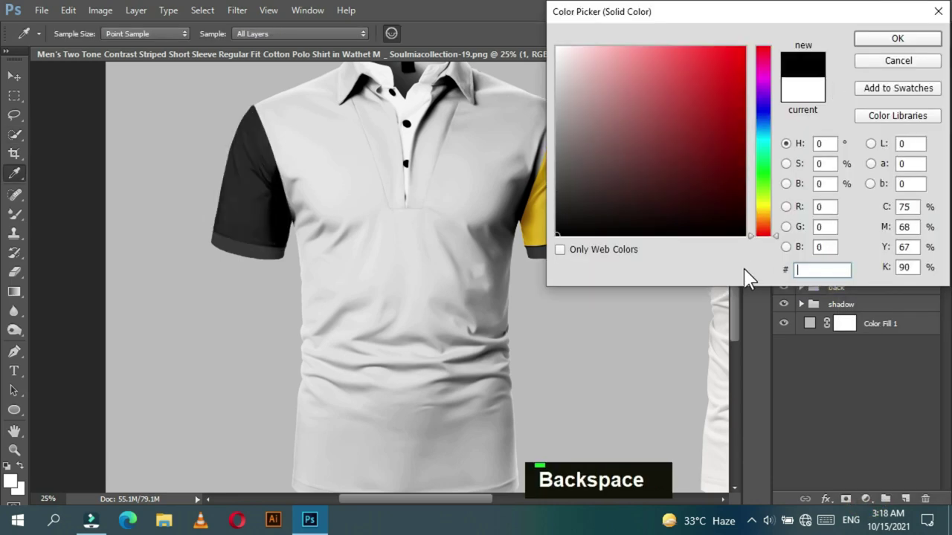
text(ffcc00)
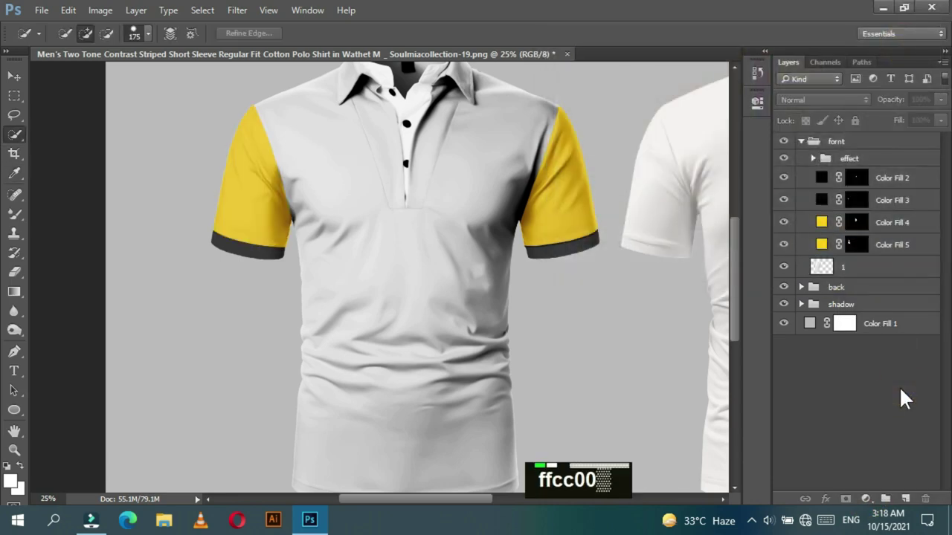
Step: Fit the whole mockup in the window to review the yellow sleeves and dark cuffs
key(ctrl+-)
key(ctrl+-)
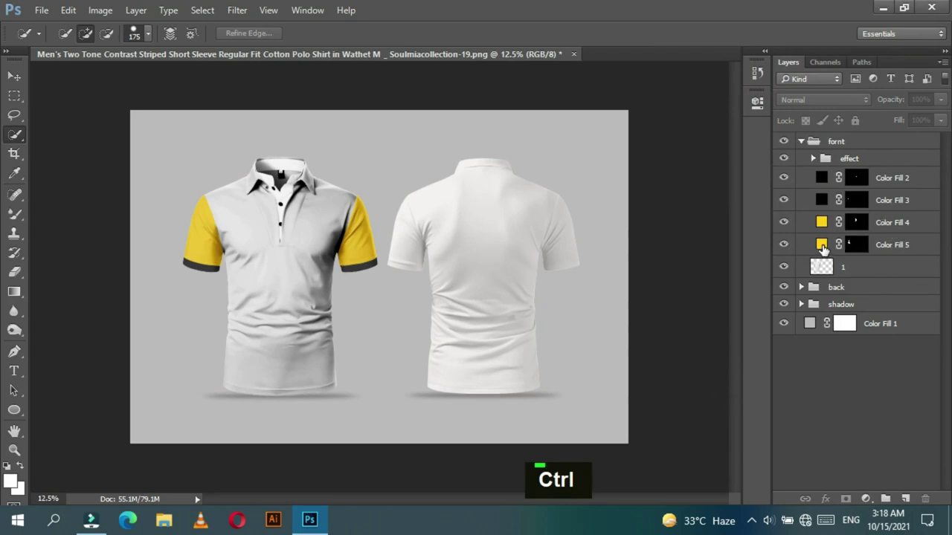
key(ctrl+=)
key(ctrl+=)
key(space)
key(ctrl+-)
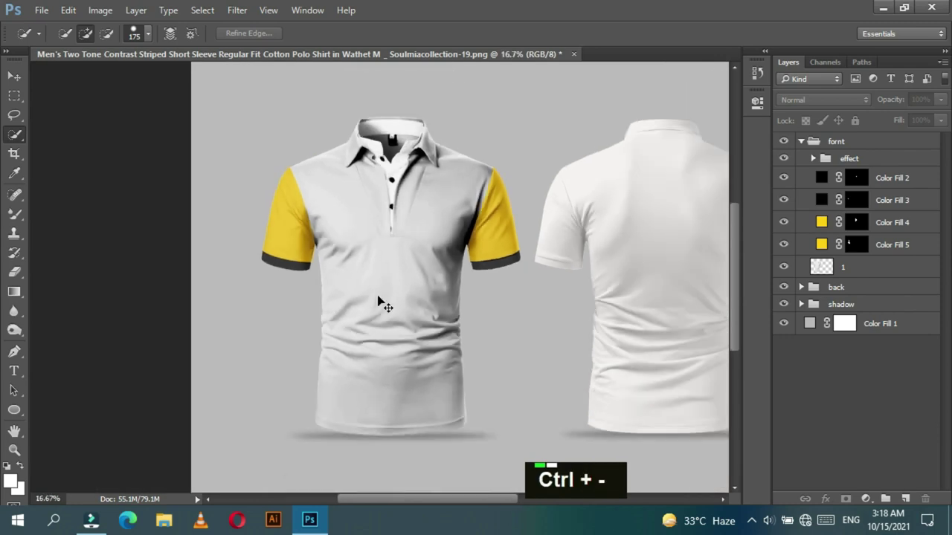
Step: Begin tracing the front shirt body outline with the Pen tool, working in close around the collar
key(ctrl+=)
key(ctrl+=)
key(ctrl+=)
key(space)
key(ctrl+=)
key(space)
key(ctrl+=)
key(p)
double_click(469, 109)
key(space)
key(ctrl+=)
key(space)
key(ctrl+-)
click(384, 324)
key(ctrl+=)
key(space)
Step: Undo stray points and complete the body path around the collar tip, excluding the placket
key(ctrl+z)
key(ctrl+-)
key(space)
key(space)
click(541, 362)
key(ctrl+z)
key(space)
key(space)
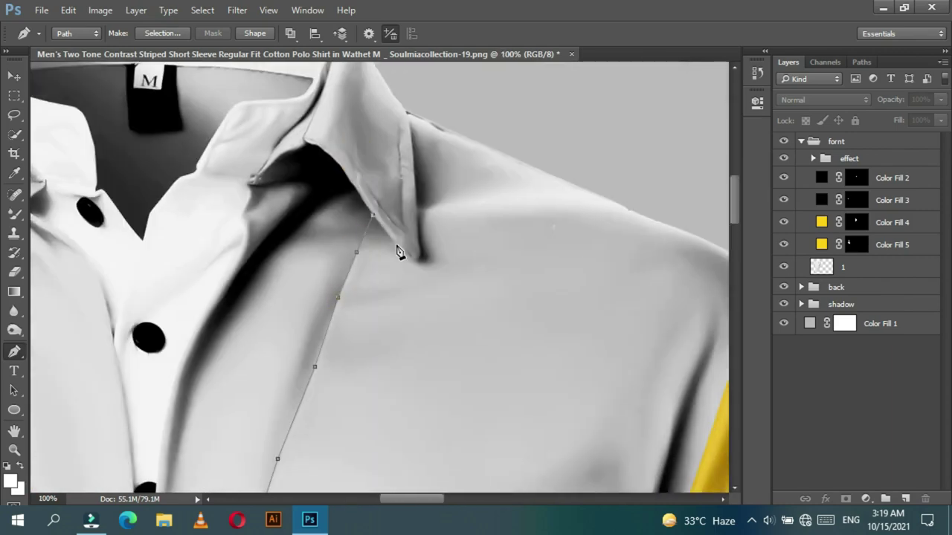
key(ctrl+=)
key(space)
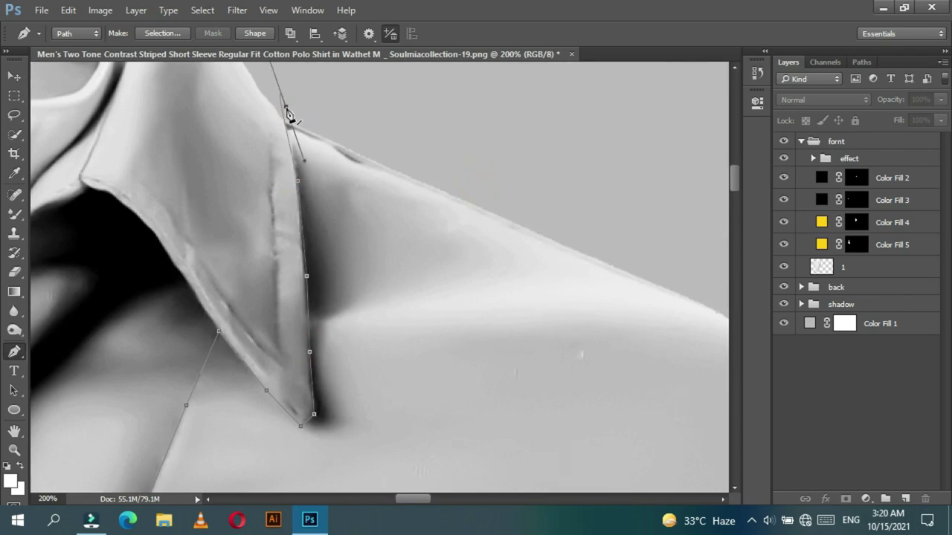
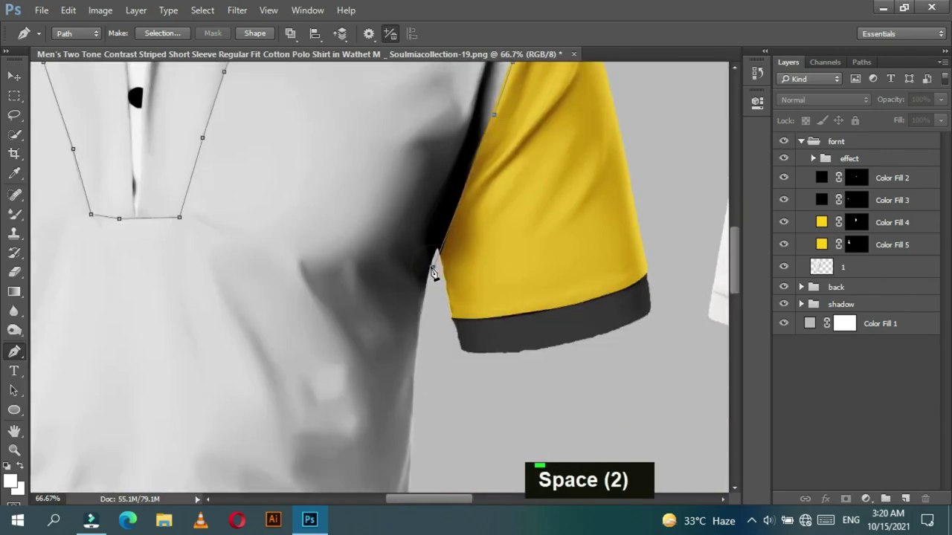
click(441, 273)
key(ctrl+-)
key(ctrl+-)
key(ctrl+-)
double_click(181, 347)
Step: Convert the body path to a selection and add a masked Solid Color fill layer for the torso (hex ffcc00 entered)
right_click(263, 168)
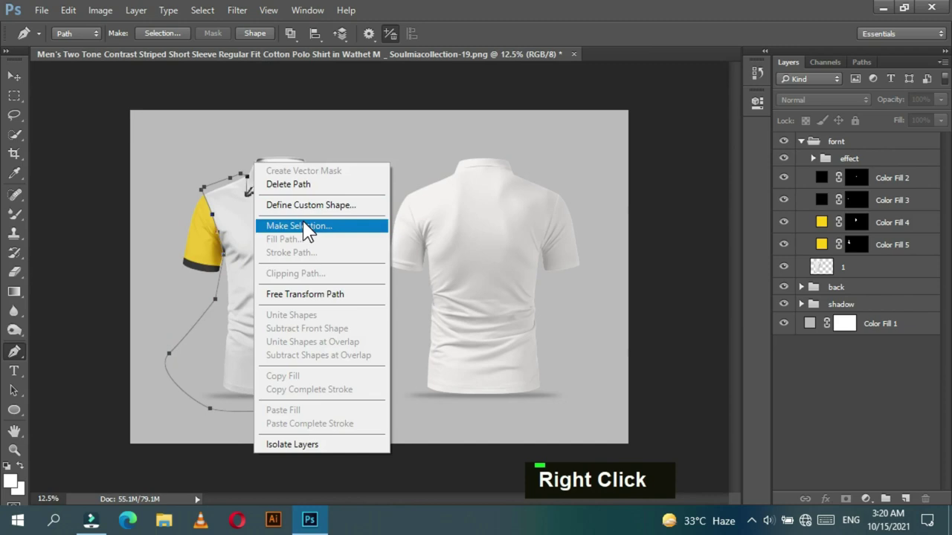
key(Return)
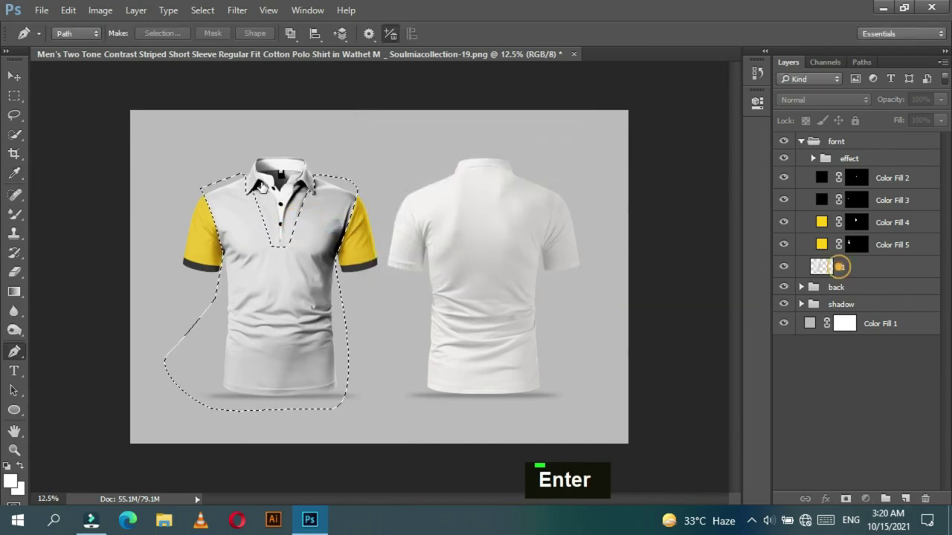
click(307, 180)
text(ffcc00)
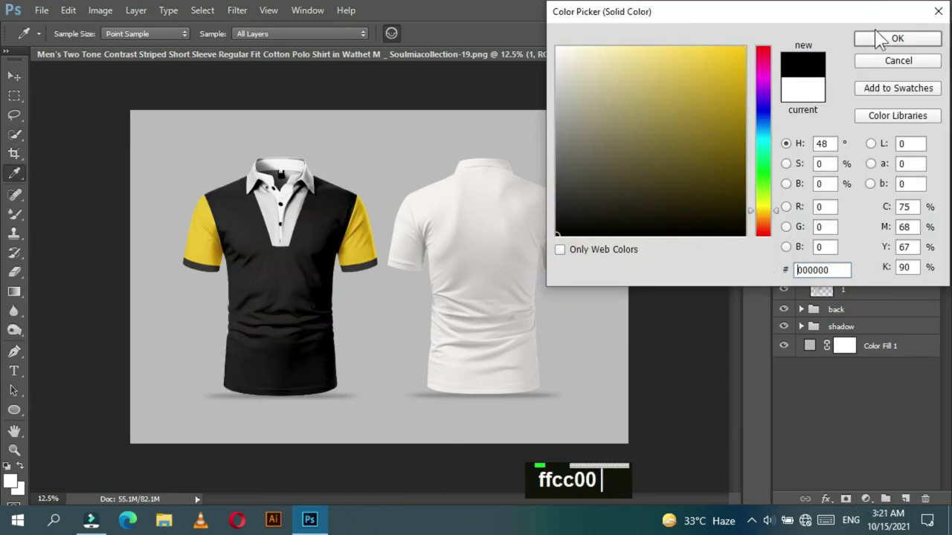
key(ctrl+-)
key(ctrl+-)
key(ctrl+=)
key(ctrl+=)
key(ctrl+=)
key(ctrl+=)
key(space)
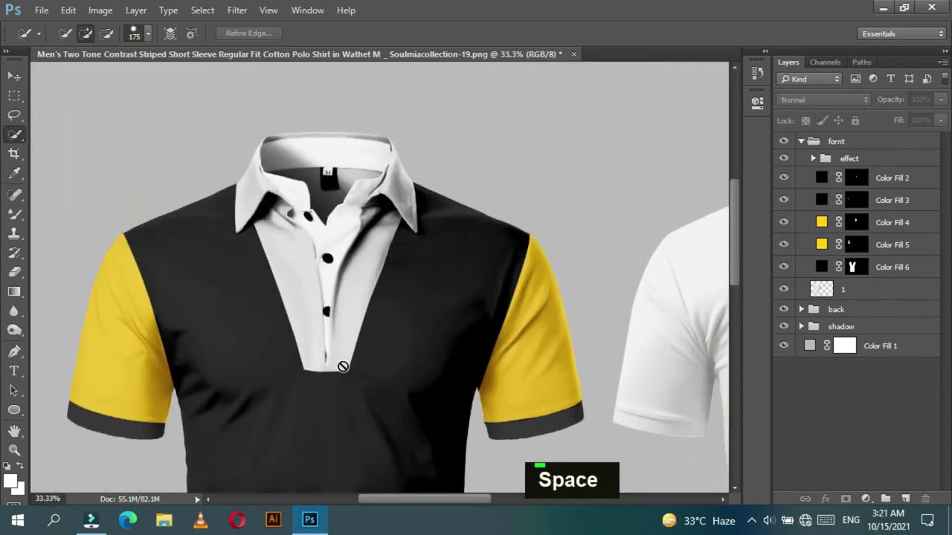
Step: Trace the right-hand placket strip with the Pen tool from collar to hem
key(ctrl+=)
key(ctrl+=)
key(space)
key(ctrl+=)
key(ctrl+space)
key(p)
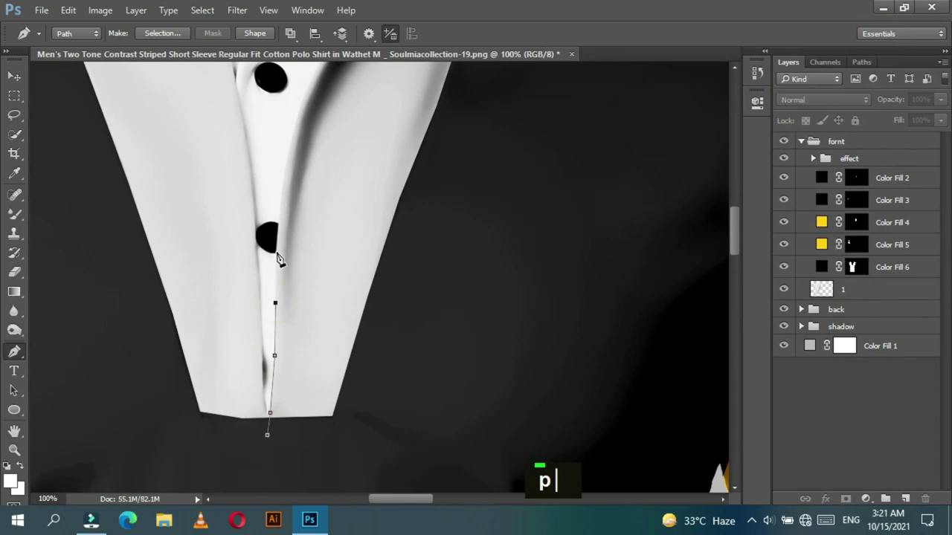
click(268, 198)
key(space)
double_click(261, 230)
key(space)
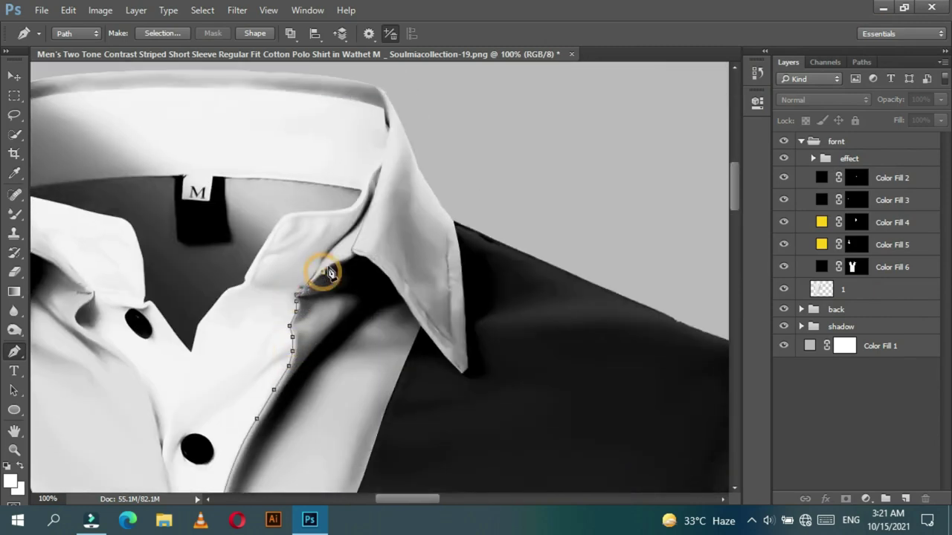
key(space)
key(space)
double_click(407, 297)
key(space)
double_click(361, 365)
Step: Turn the placket path into a selection, add a Solid Color fill layer and move it below Color Fill 6
right_click(281, 202)
key(ctrl+-)
key(ctrl+-)
key(ctrl+-)
key(ctrl+-)
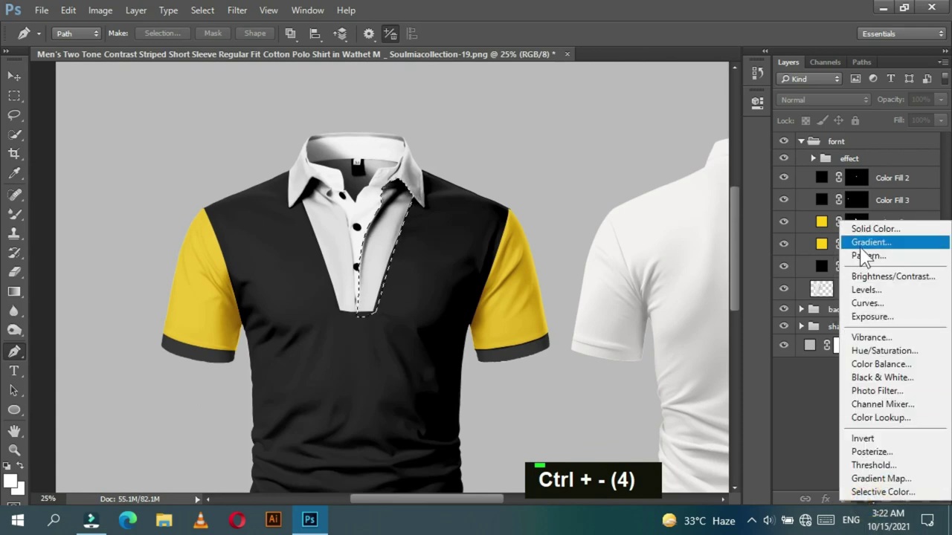
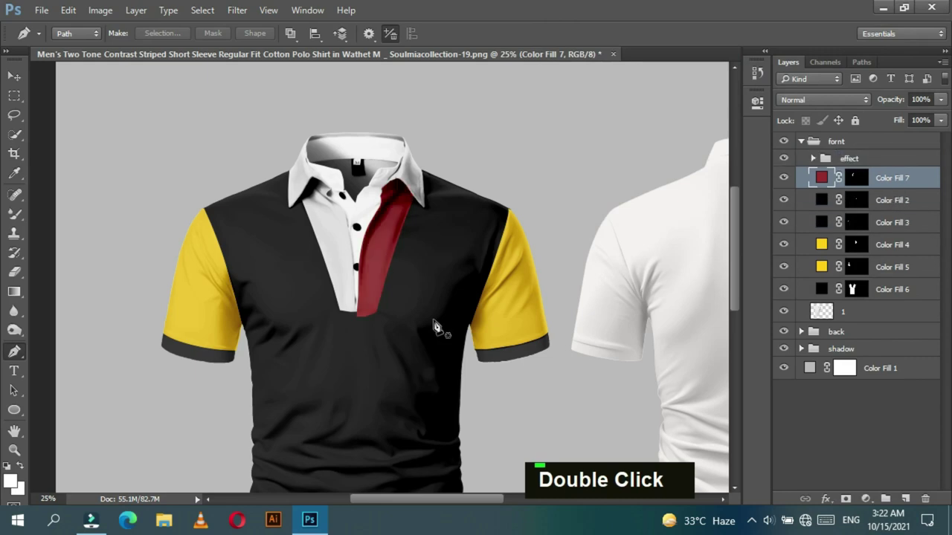
key(ctrl+=)
key(ctrl+=)
key(ctrl+=)
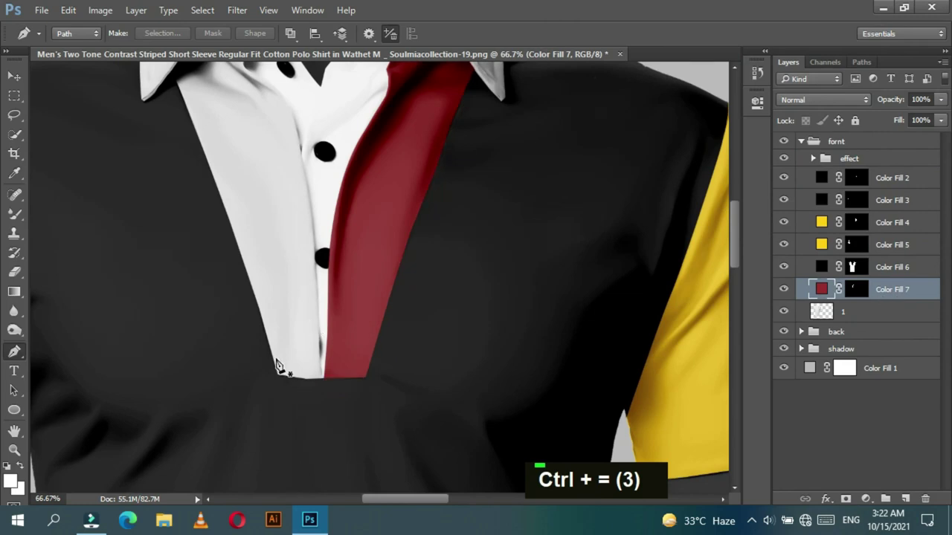
key(ctrl+-)
key(ctrl+-)
key(ctrl+-)
key(ctrl+-)
key(ctrl+-)
key(ctrl+-)
Step: Recolour Color Fill 7 to yellow #ffbe00 so the placket strip matches the sleeves
double_click(830, 295)
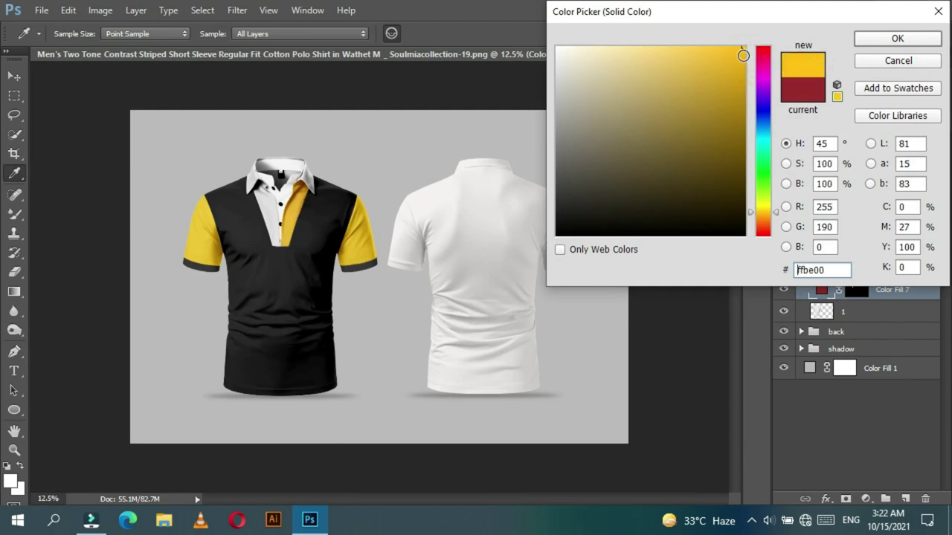
key(ctrl+=)
key(ctrl+=)
key(ctrl+=)
key(ctrl+=)
key(space)
key(ctrl+=)
key(space)
key(ctrl+=)
key([)
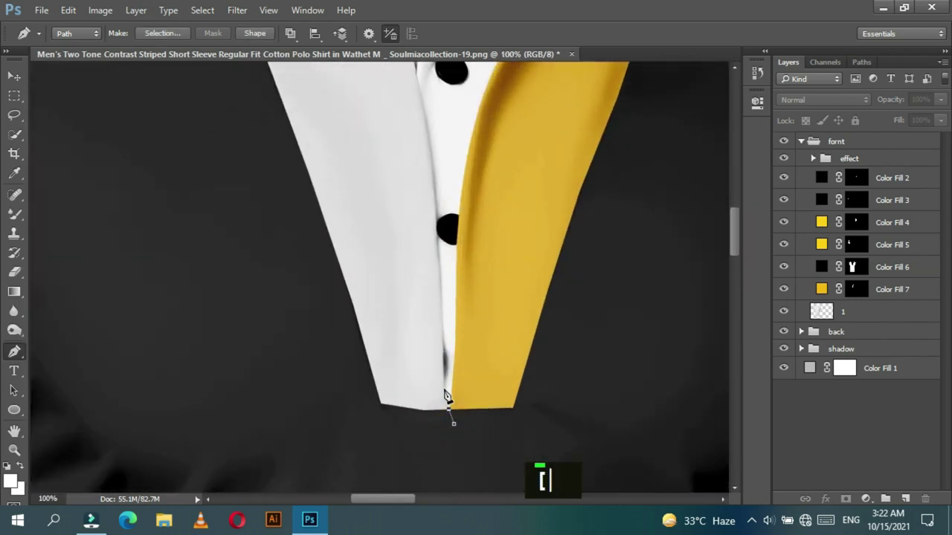
Step: Trace the left-hand placket strip, load it as a selection and add a Solid Color fill layer
text([)
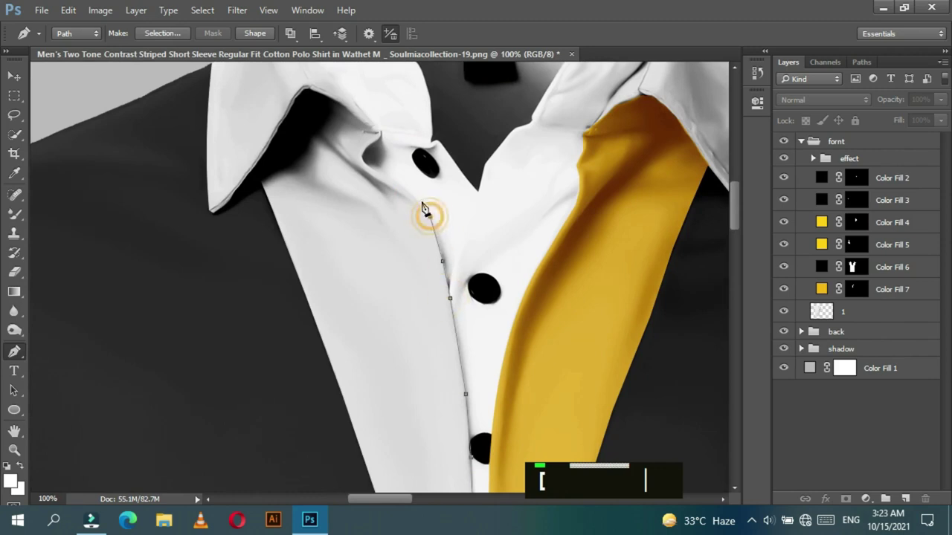
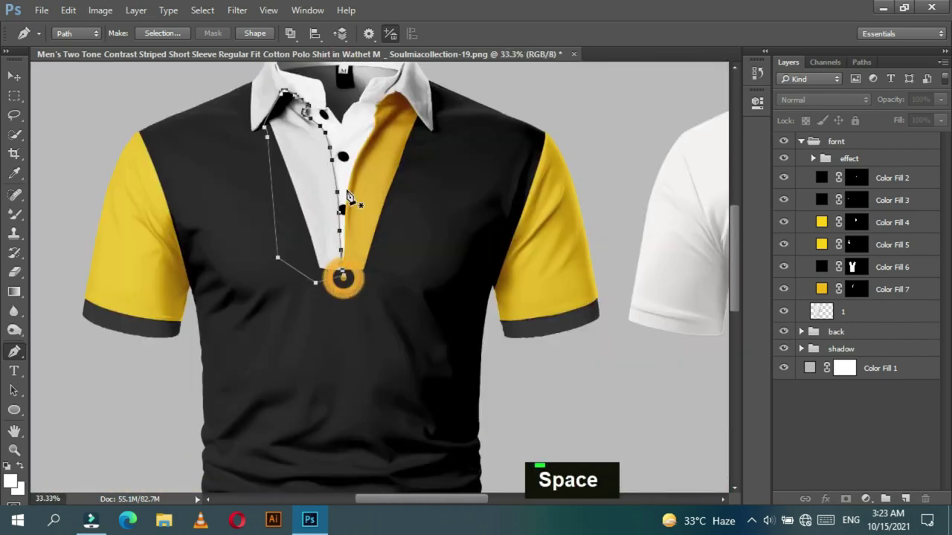
right_click(353, 194)
right_click(568, 153)
key(ctrl+-)
key(ctrl+-)
key(ctrl+-)
key(ctrl+-)
key(ctrl+=)
key(ctrl+=)
scroll(up, 3)
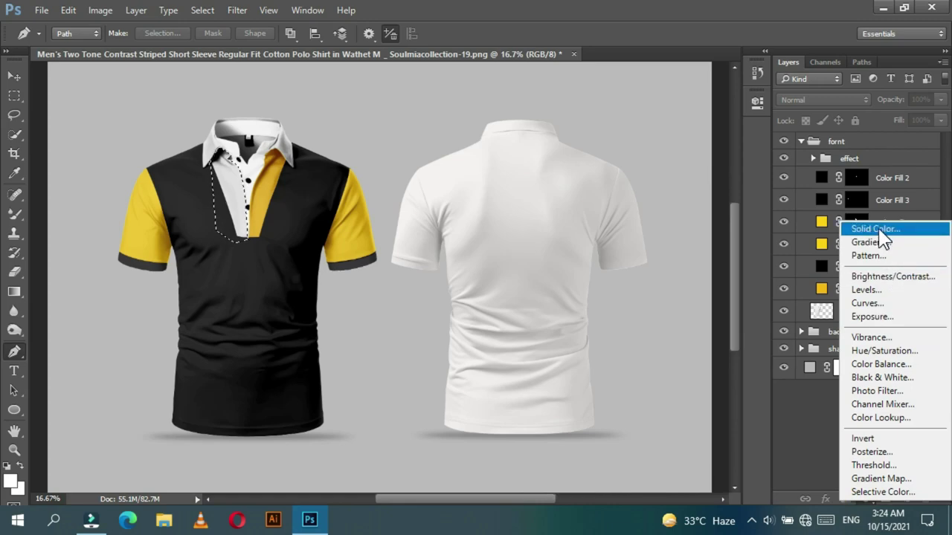
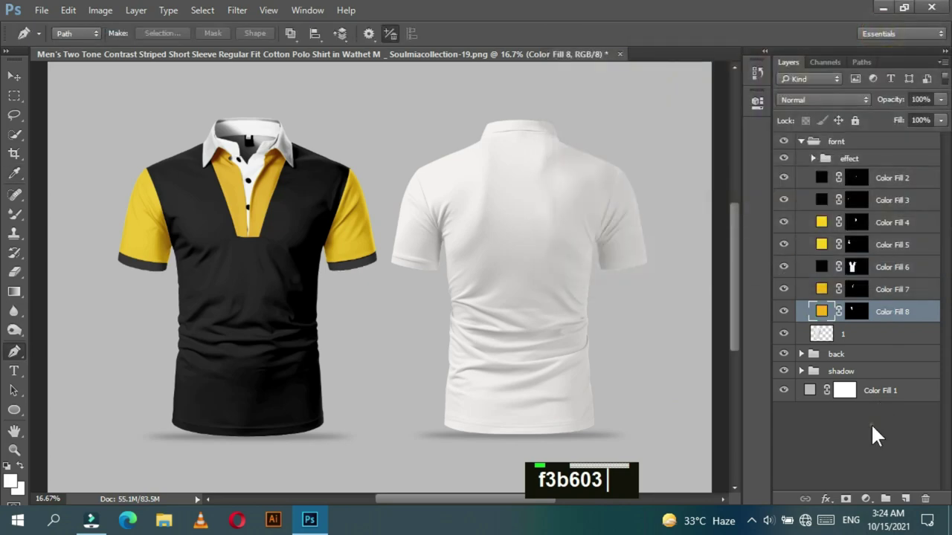
Step: Change the new fill from red to yellow so both placket strips match, checking the placket bottom closely
key(ctrl+-)
key(ctrl+-)
key(ctrl+-)
key(ctrl+=)
key(ctrl+=)
key(ctrl+=)
key(ctrl+=)
key(space)
key(ctrl+=)
key(ctrl+=)
key(space)
key(ctrl+=)
key(space)
key(ctrl+=)
key(space)
key(ctrl+=)
key(space)
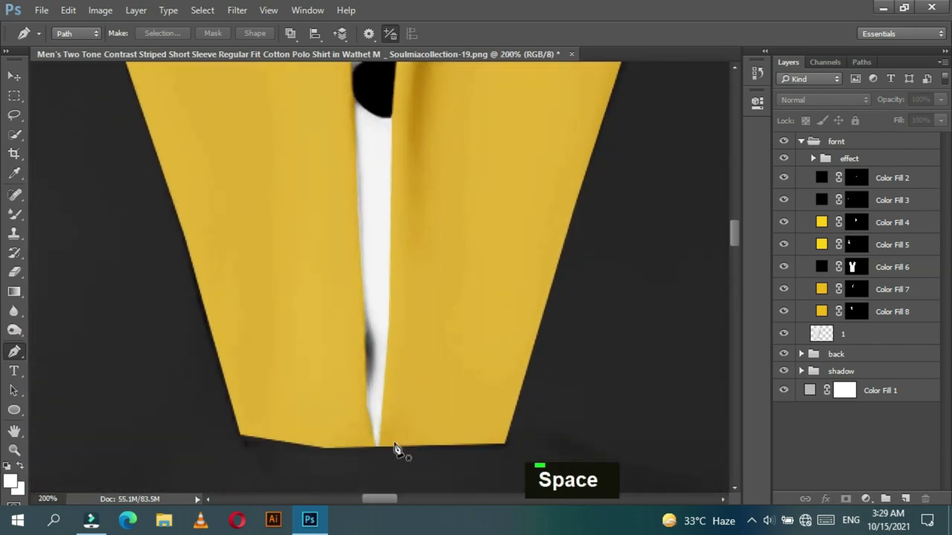
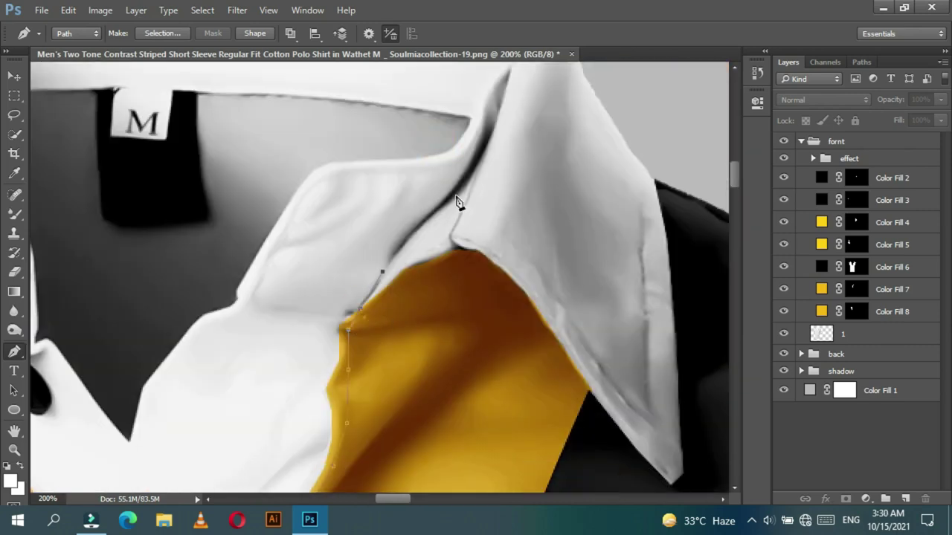
Step: Trace the inner placket, add a muted red fill layer and move Color Fill 9 below Color Fill 8
click(460, 202)
key(space)
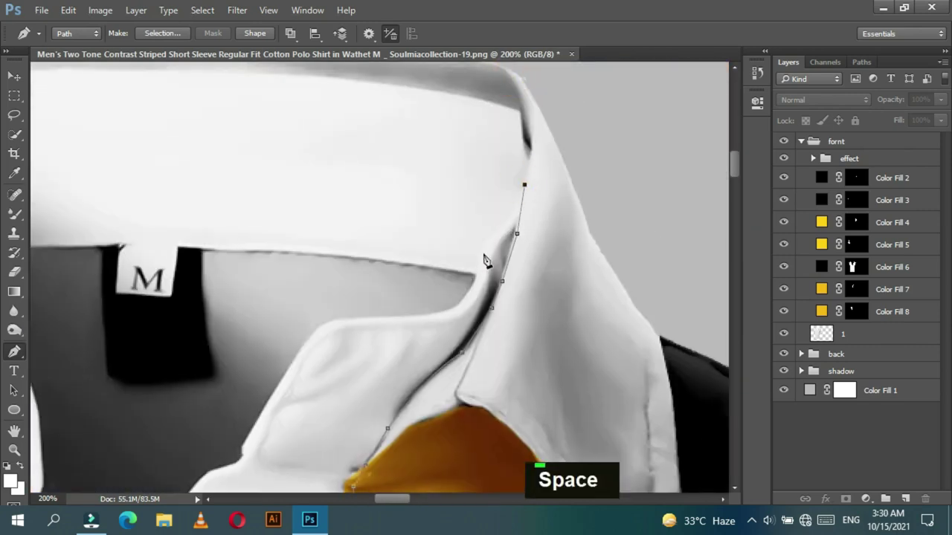
key(space)
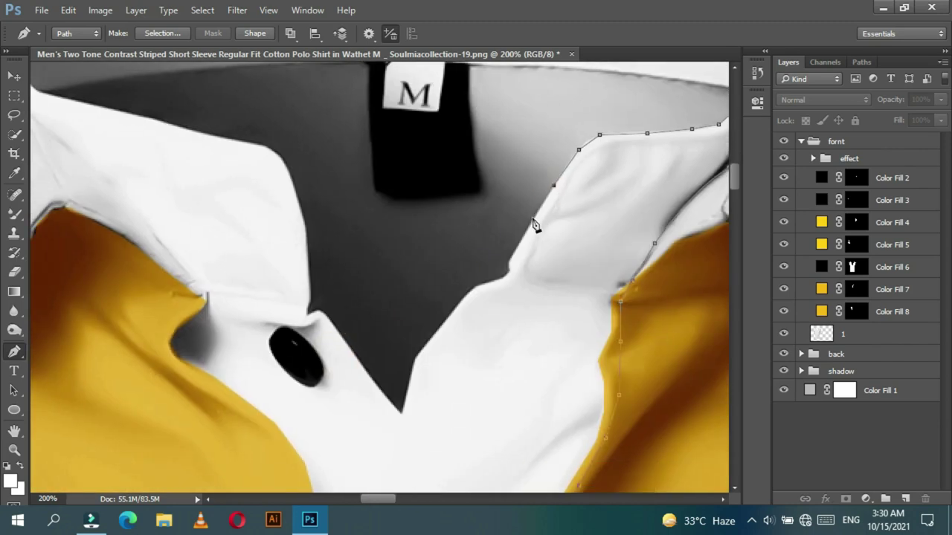
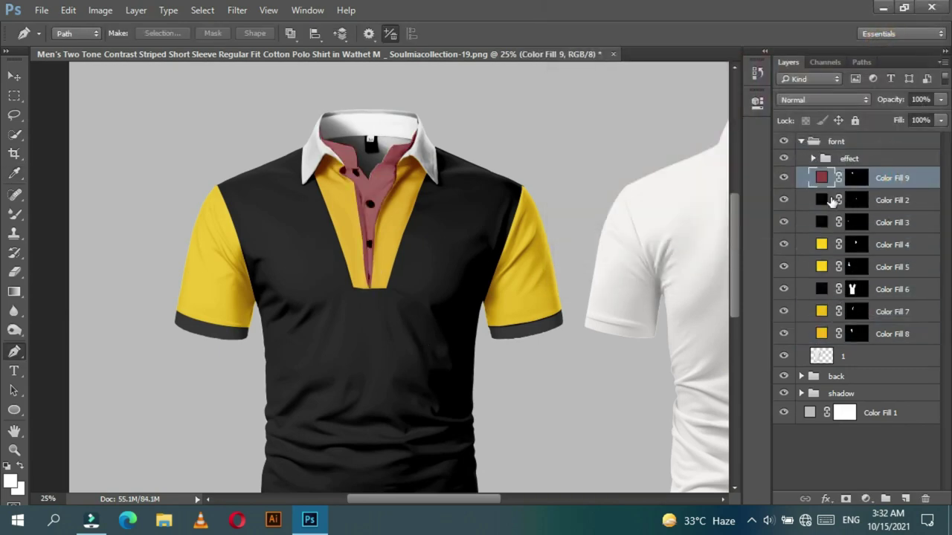
key(ctrl+=)
key(ctrl+=)
key(ctrl+=)
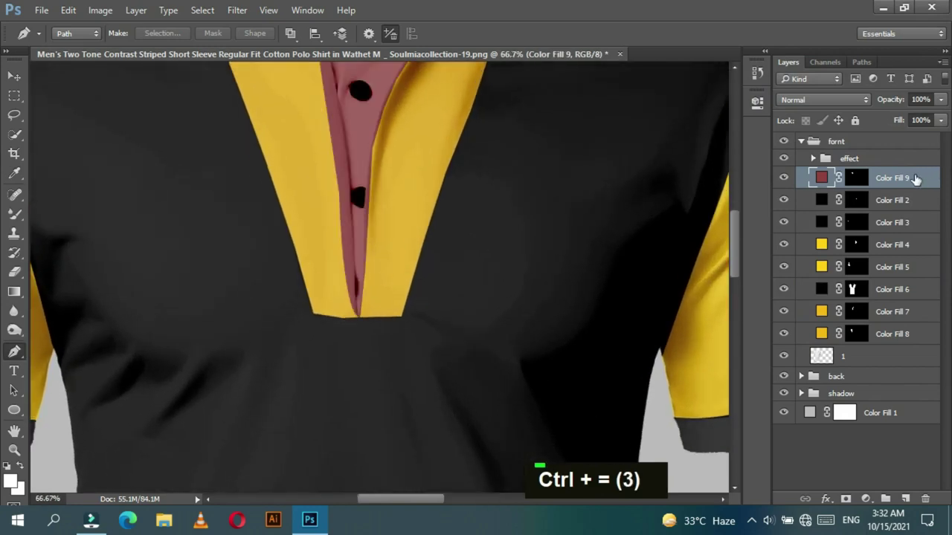
key(ctrl+-)
key(ctrl+-)
key(ctrl+-)
key(ctrl+-)
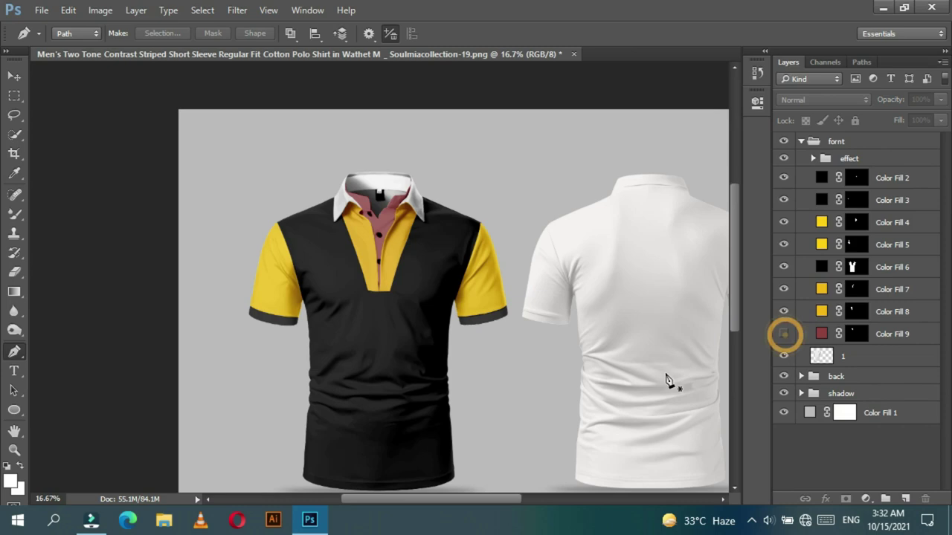
Step: Pen-trace the inside-neck area behind the collar opening and close the outline
key(ctrl+=)
key(ctrl+=)
key(ctrl+=)
key(ctrl+=)
key(space)
key(ctrl+=)
key(ctrl+=)
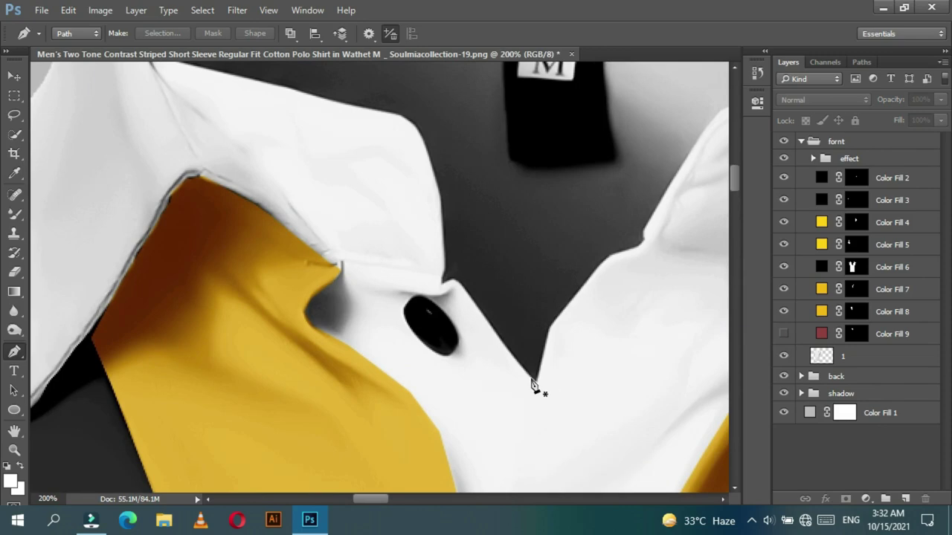
key([)
double_click(595, 316)
key(space)
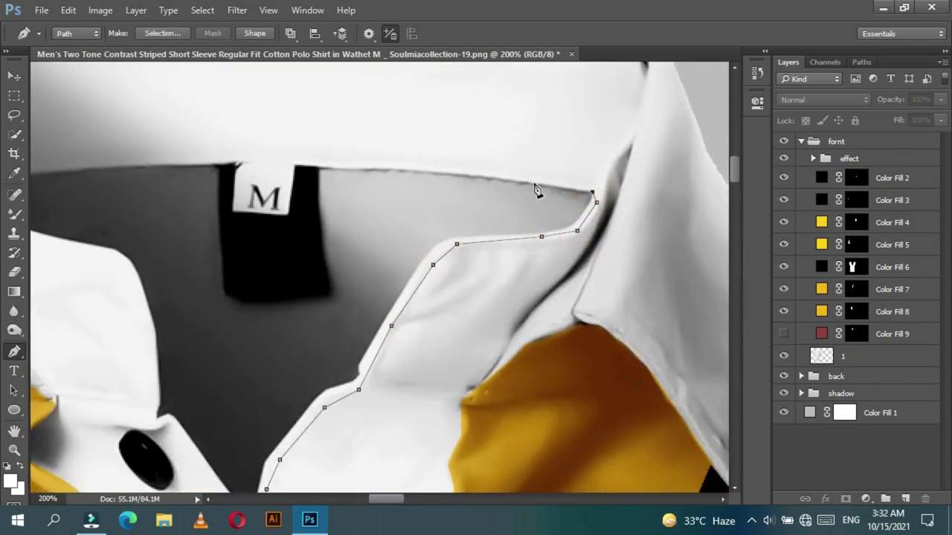
key(space)
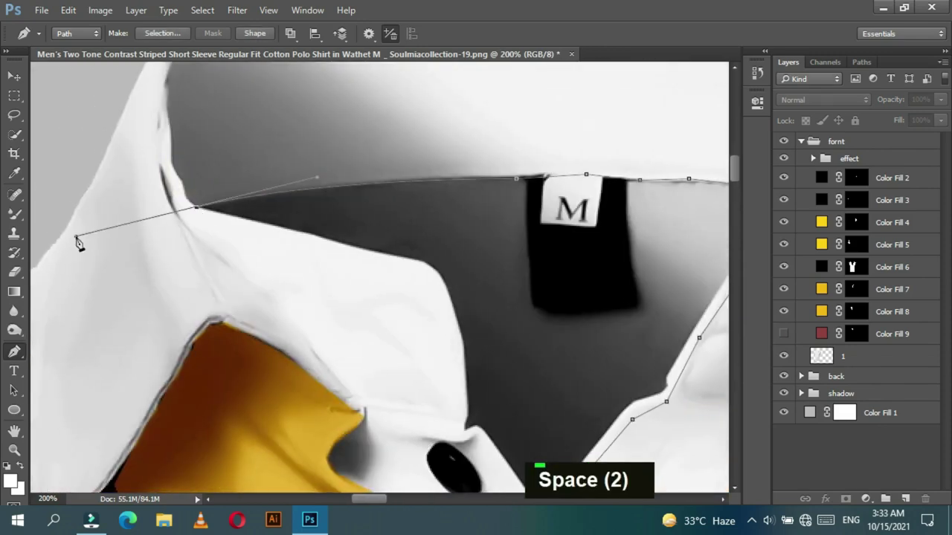
click(203, 213)
key(space)
key(ctrl+z)
click(373, 202)
Step: Convert the neck outline to a selection and add a red Solid Color fill layer
right_click(427, 262)
key(Return)
key(ctrl+-)
key(ctrl+-)
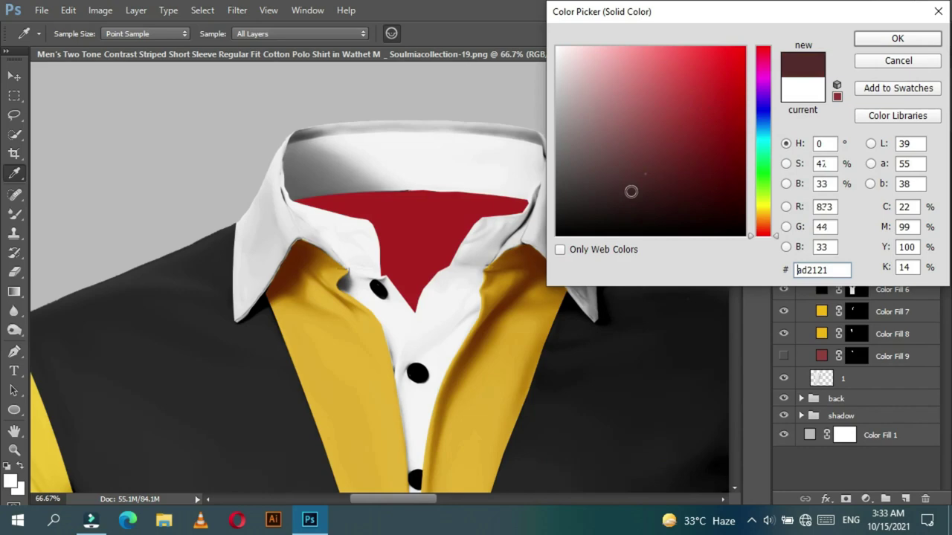
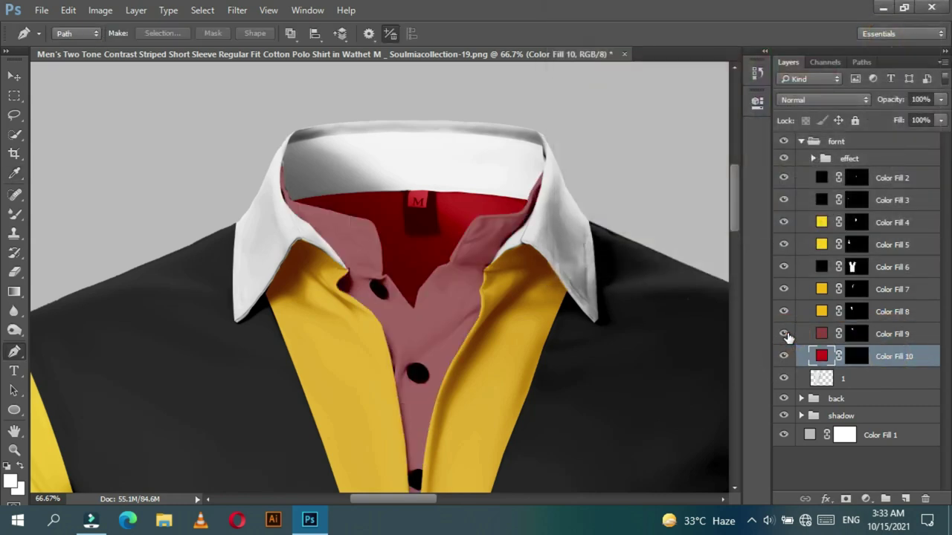
Step: Recolour the inner placket fill layer to light grey #c2bbbb and review it on the shirt
double_click(820, 354)
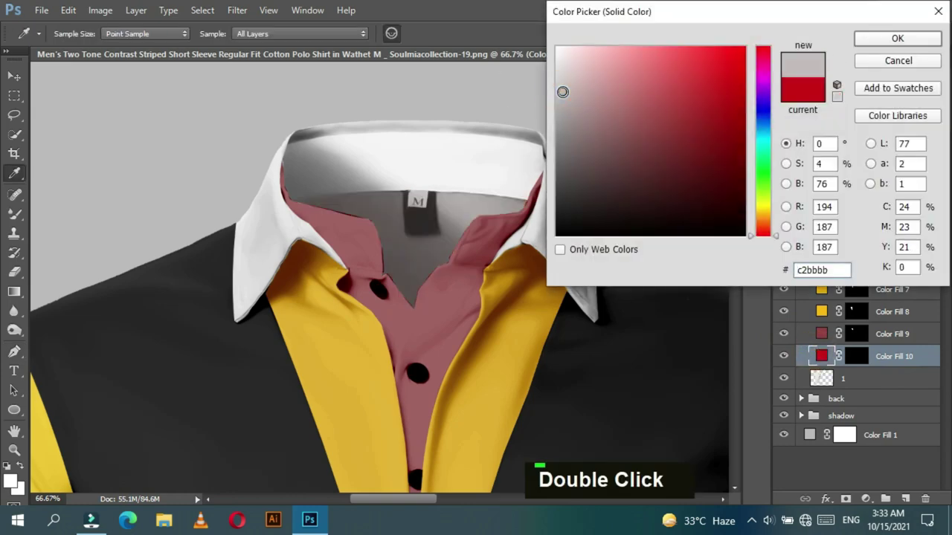
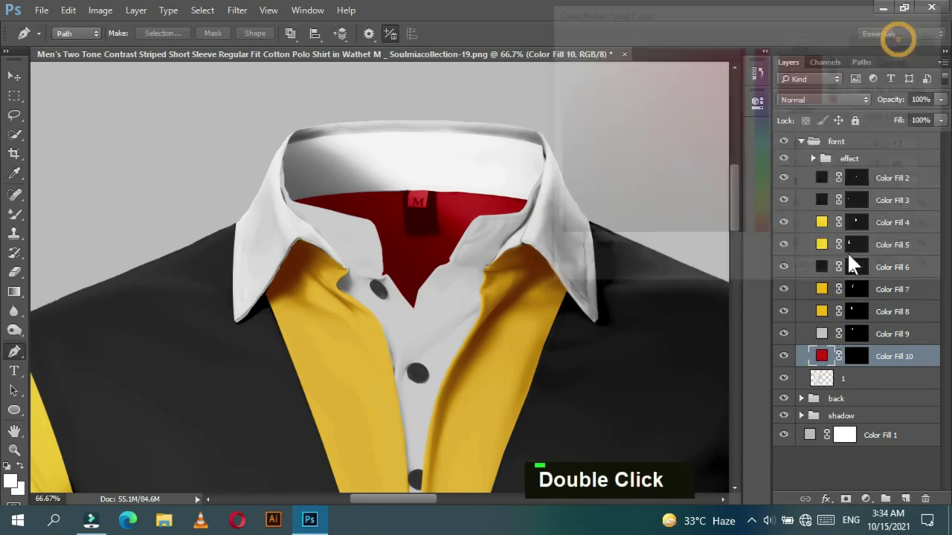
key(ctrl+-)
key(ctrl+-)
key(ctrl+-)
key(ctrl+-)
key(ctrl+-)
key(ctrl+=)
key(ctrl+=)
key(ctrl+=)
key(space)
key(ctrl+=)
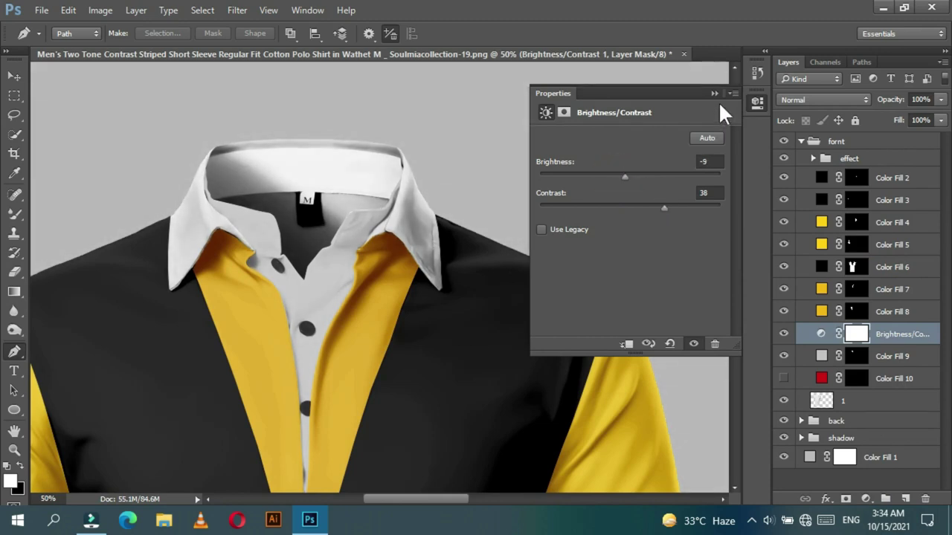
Step: Dismiss the Brightness/Contrast properties and clip the adjustments to Color Fill 9
click(825, 343)
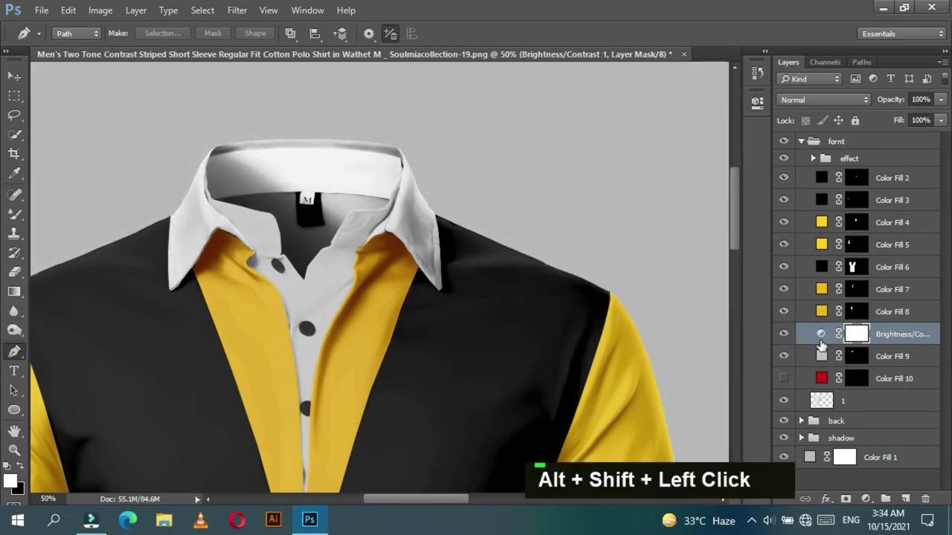
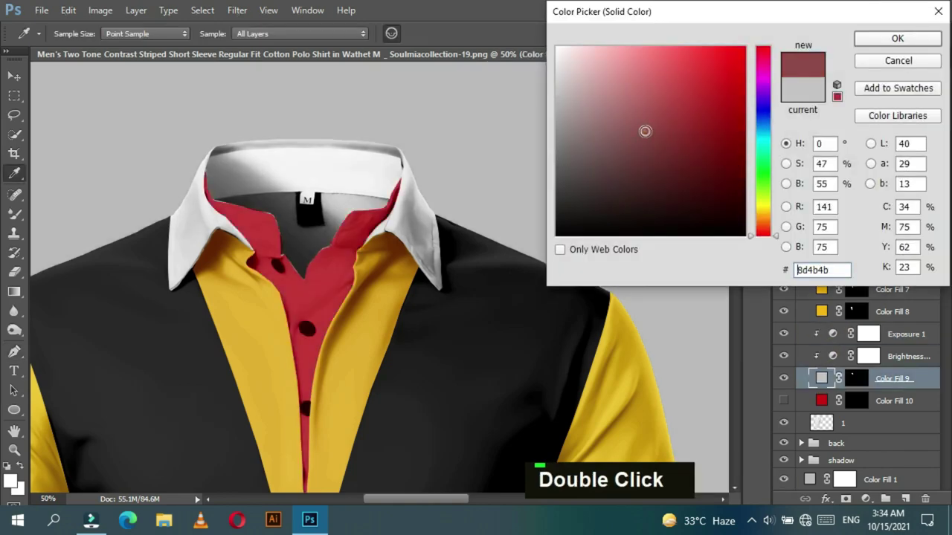
scroll(down, 3)
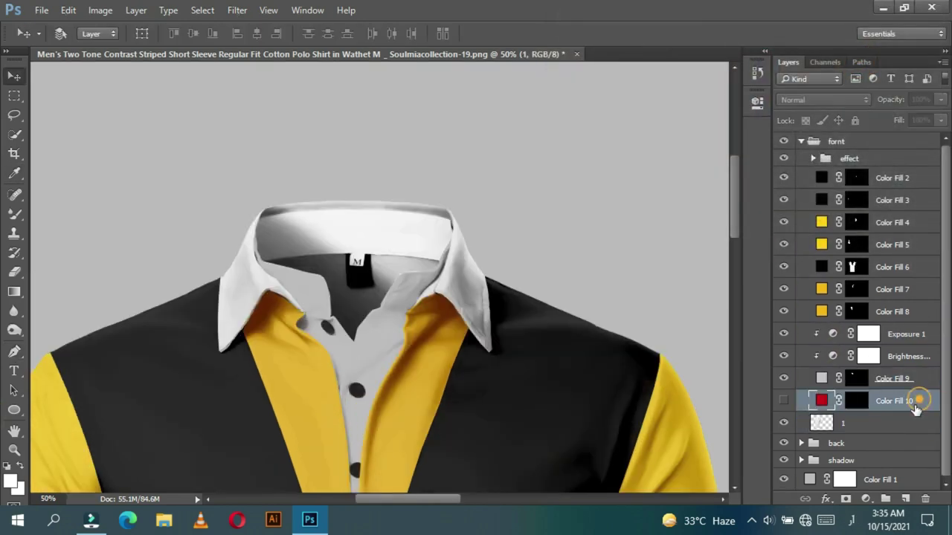
Step: Trace the collar and placket edges with the Pen tool and make the path a selection
key(space)
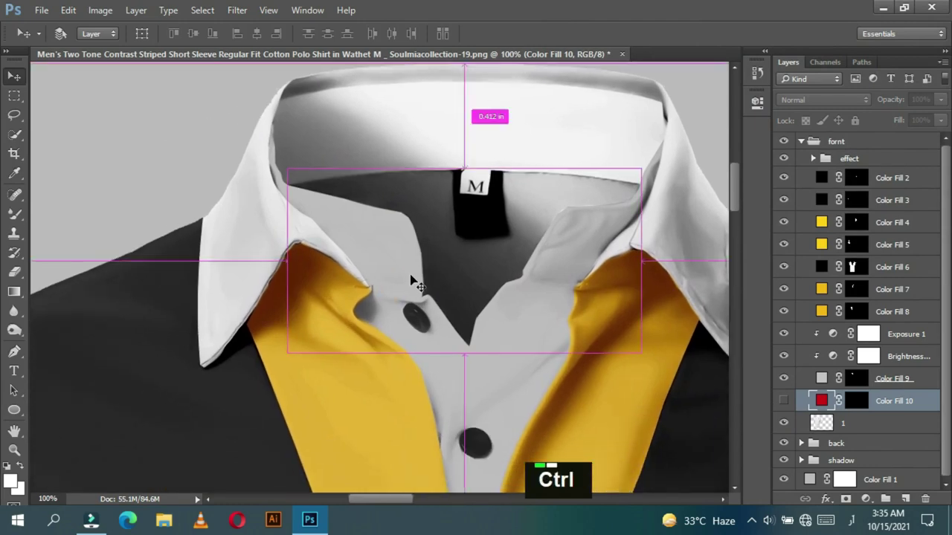
key(ctrl+-)
key(space)
text(پ)
text(پ)
click(598, 260)
key(space)
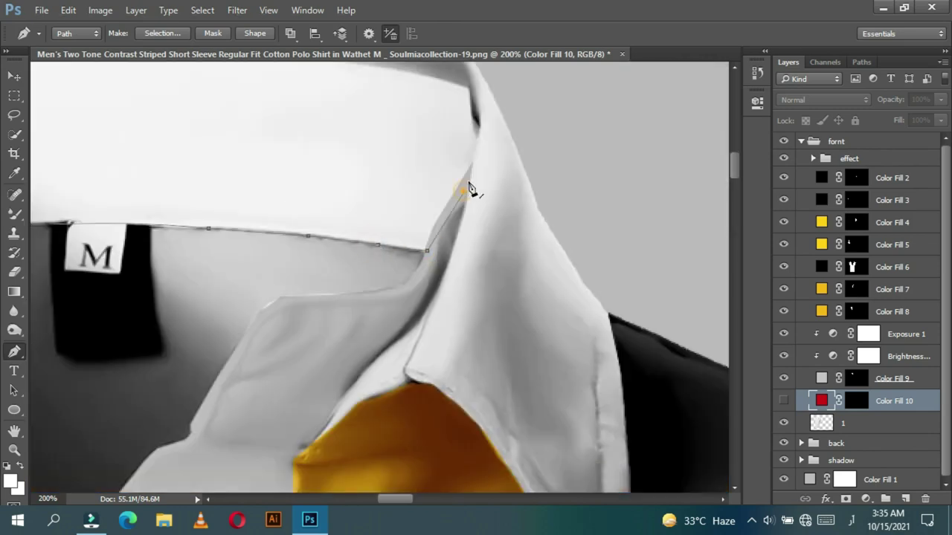
key(space)
click(408, 257)
key(space)
key(space)
right_click(369, 326)
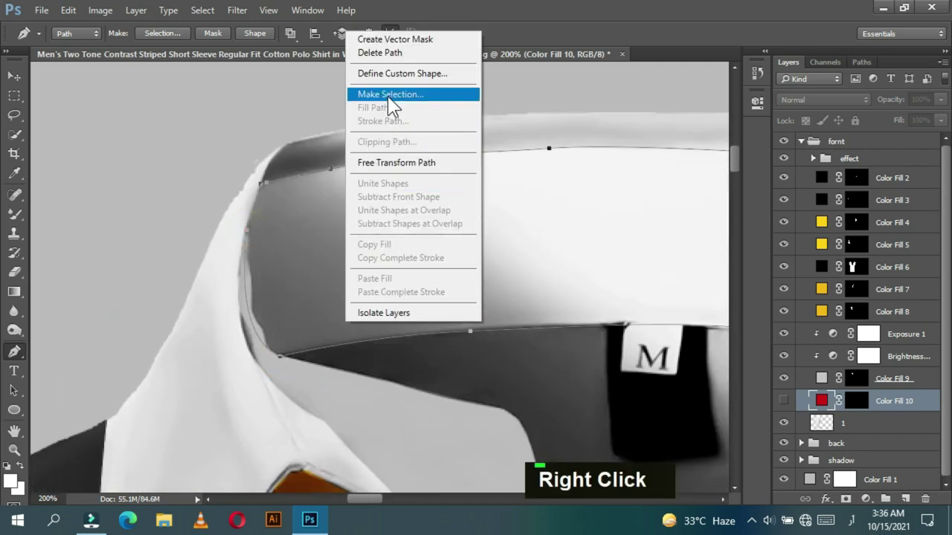
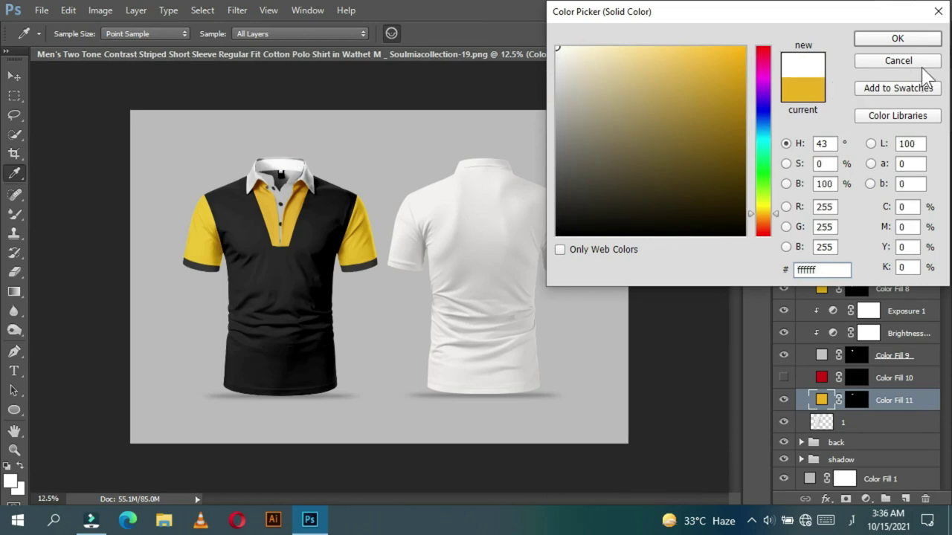
Step: Add a Solid Color fill #cecece for the collar outline and reload its selection
key(space)
key(ctrl+`)
key(space)
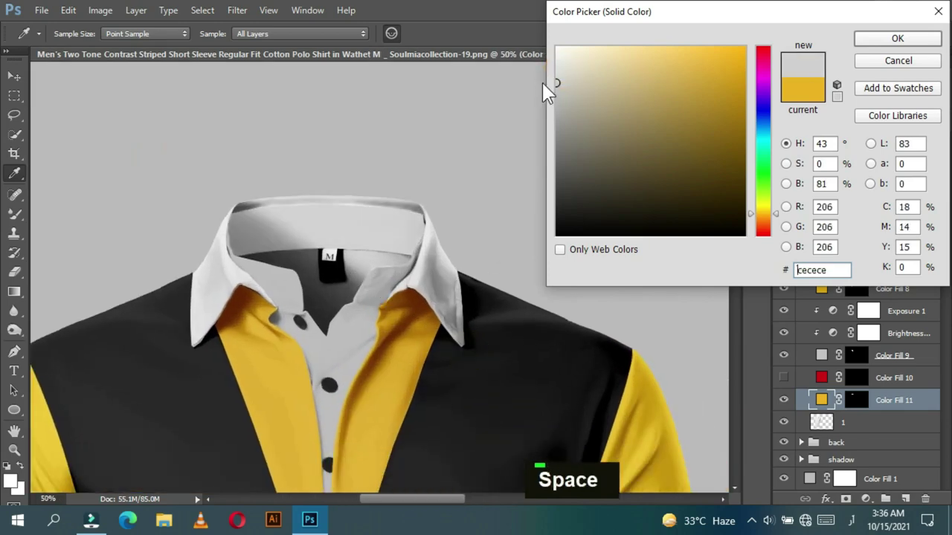
key(ctrl+`)
key(space)
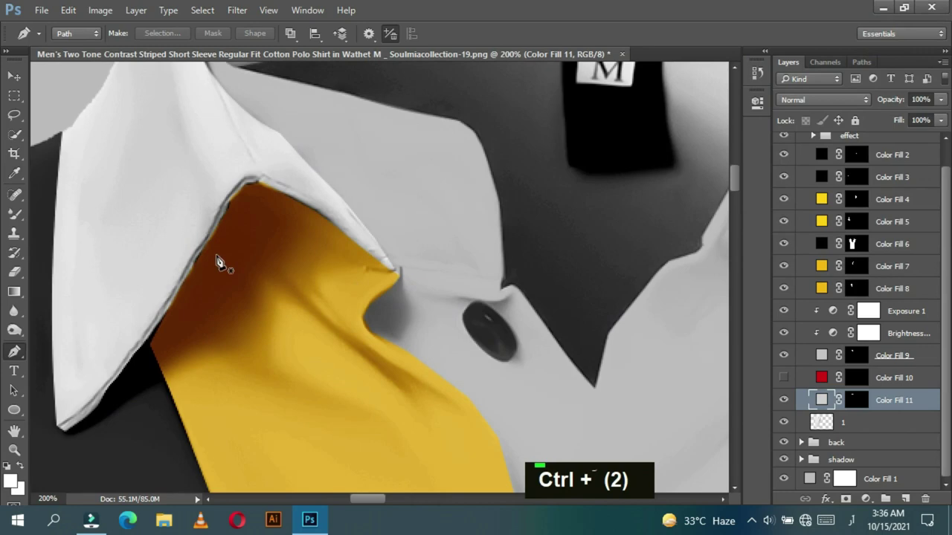
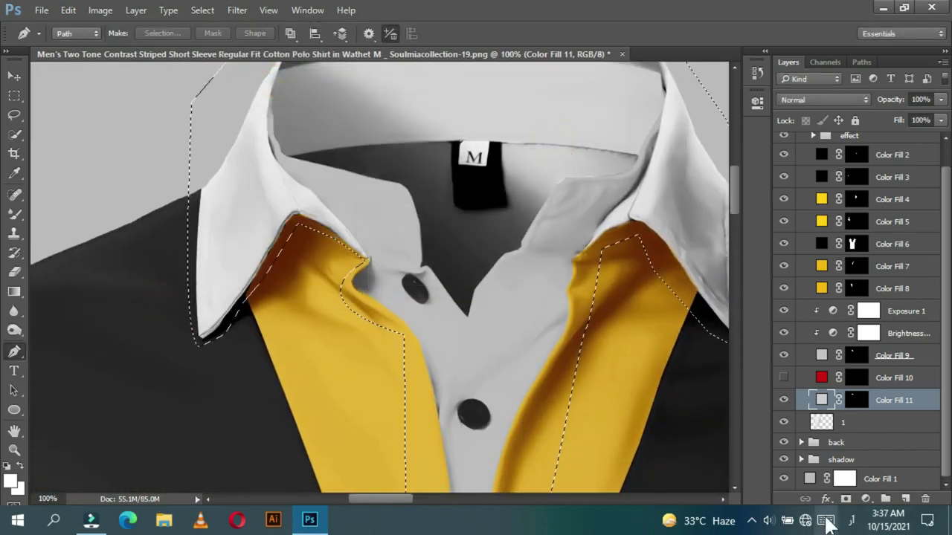
key(ctrl+-)
key(ctrl+-)
key(ctrl+-)
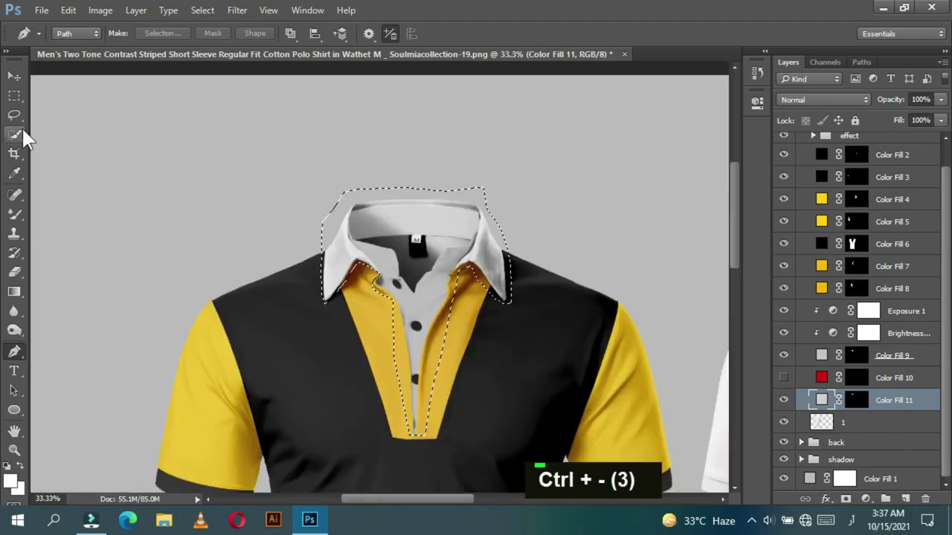
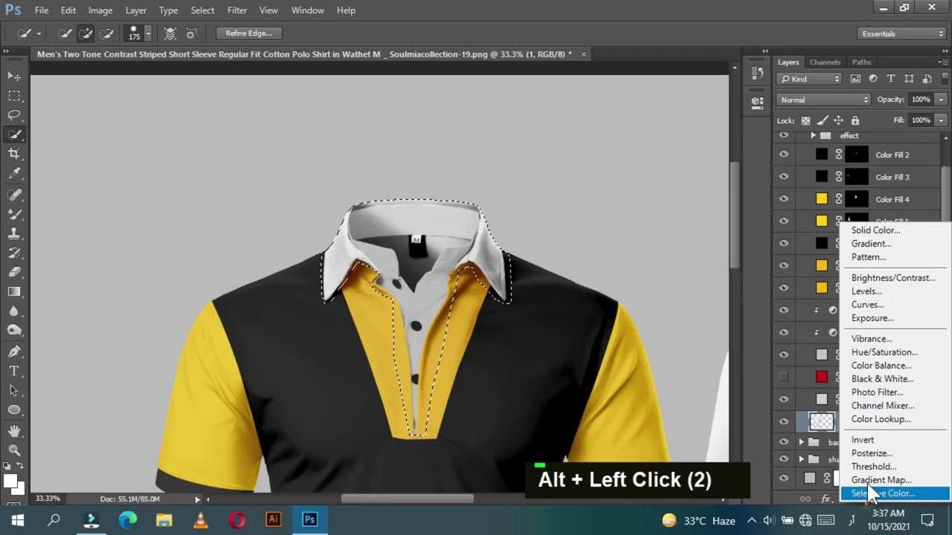
Step: Add a Solid Color fill #f3b603 from the selection to make the collar and placket trim yellow
key(BackSpace)
text(f3b603)
key(ctrl+-)
key(ctrl+-)
key(ctrl+-)
key(ctrl+-)
key(ctrl+-)
key(space)
key(ctrl+´)
key(ctrl+´)
key(space)
key(space)
key(ctrl+´)
key(space)
key(space)
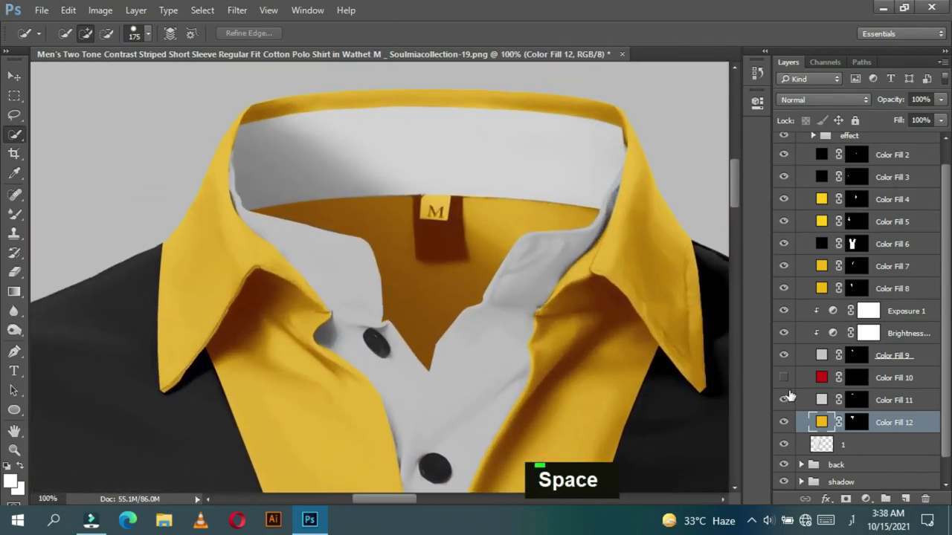
Step: Set Color Fill 10 and 11 to dark and light greys for the inner collar, then fit both shirts on screen
double_click(827, 380)
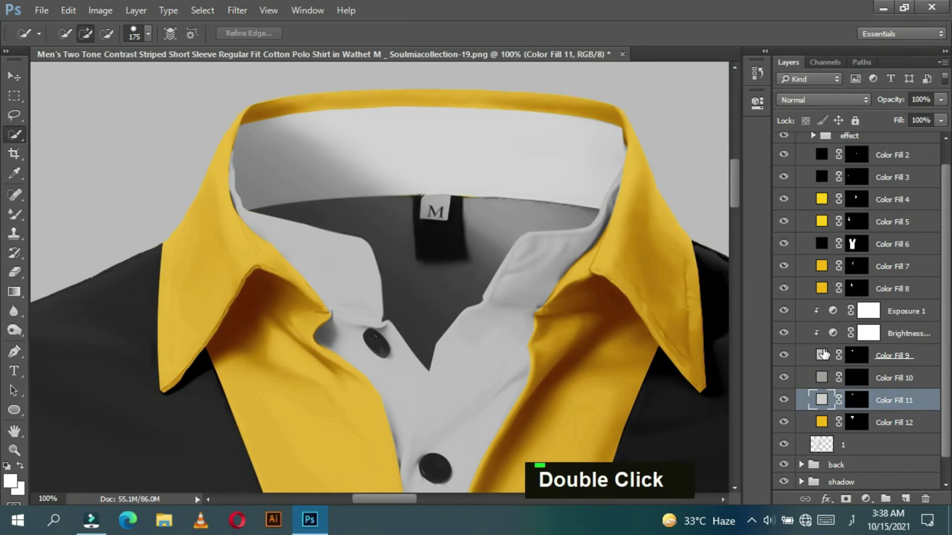
double_click(827, 351)
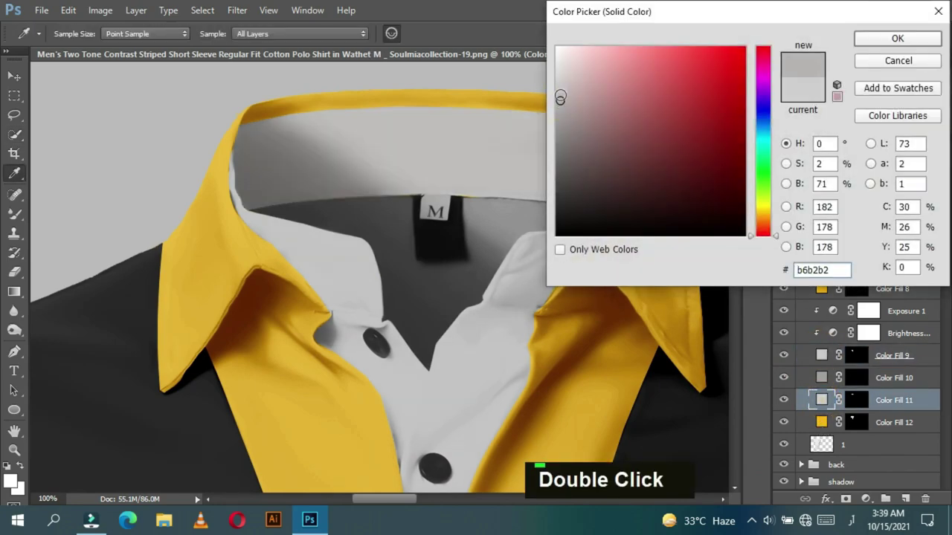
key(ctrl+-)
key(ctrl+-)
key(ctrl+-)
key(ctrl+-)
key(ctrl+-)
key(ctrl+-)
key(ctrl+-)
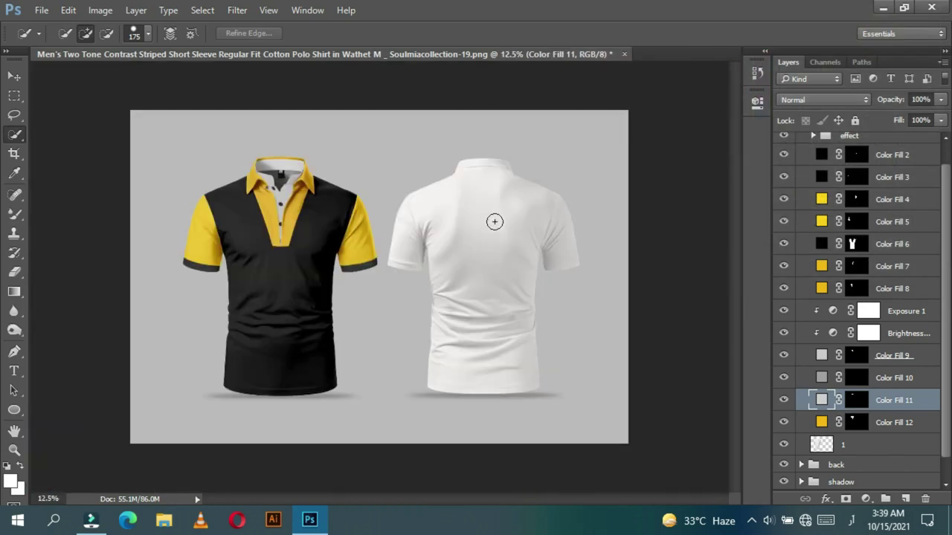
Step: Select the front polo's black body fill, Color Fill 6, to receive the new adjustment
scroll(up, 3)
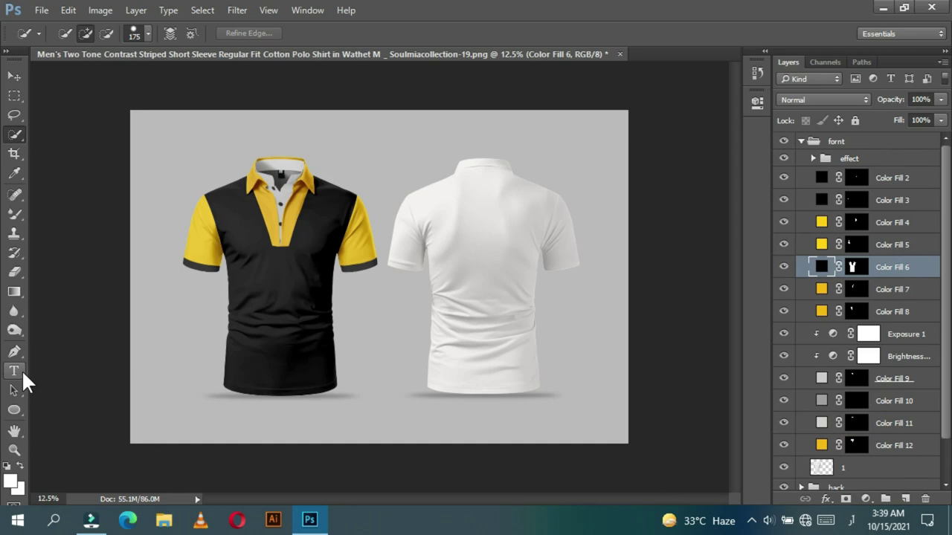
key(Delete)
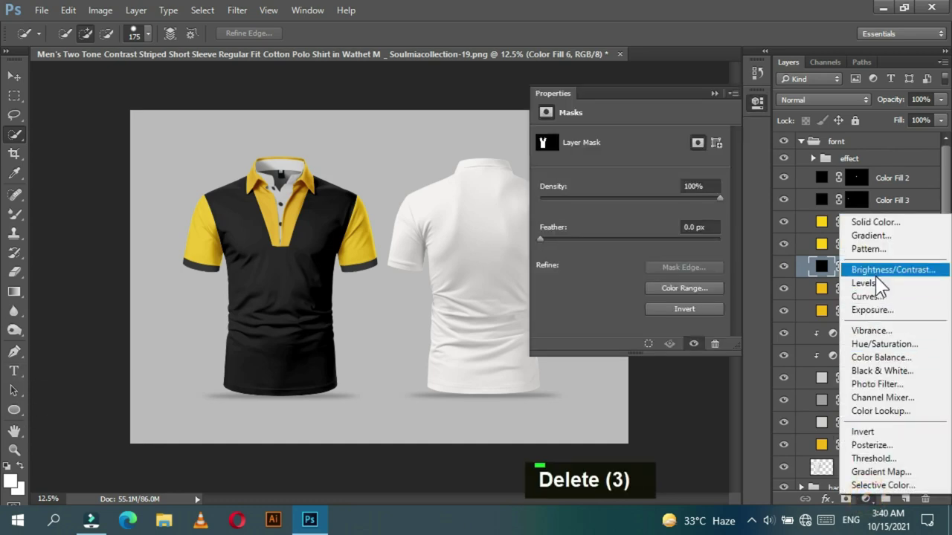
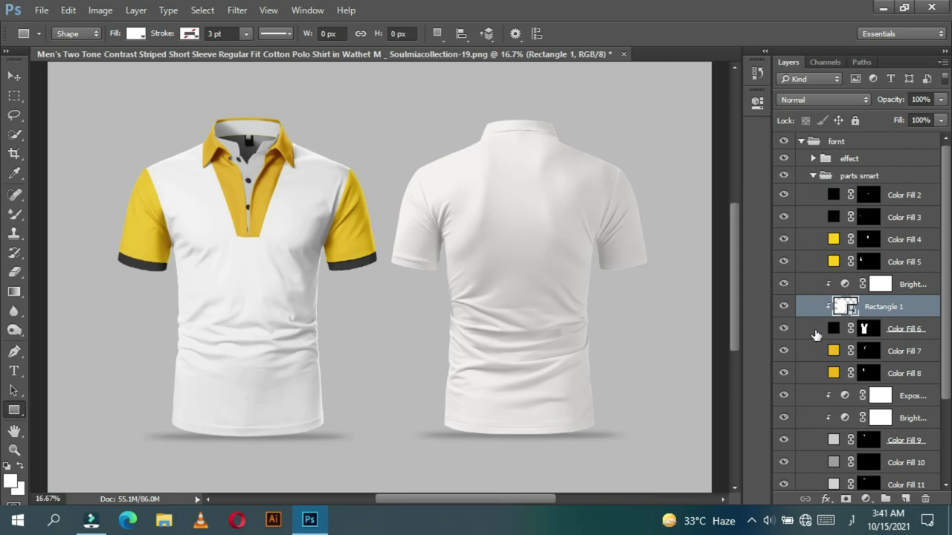
Step: Clear the Rectangle 3 placeholder contents, save it and return to the mockup
double_click(858, 310)
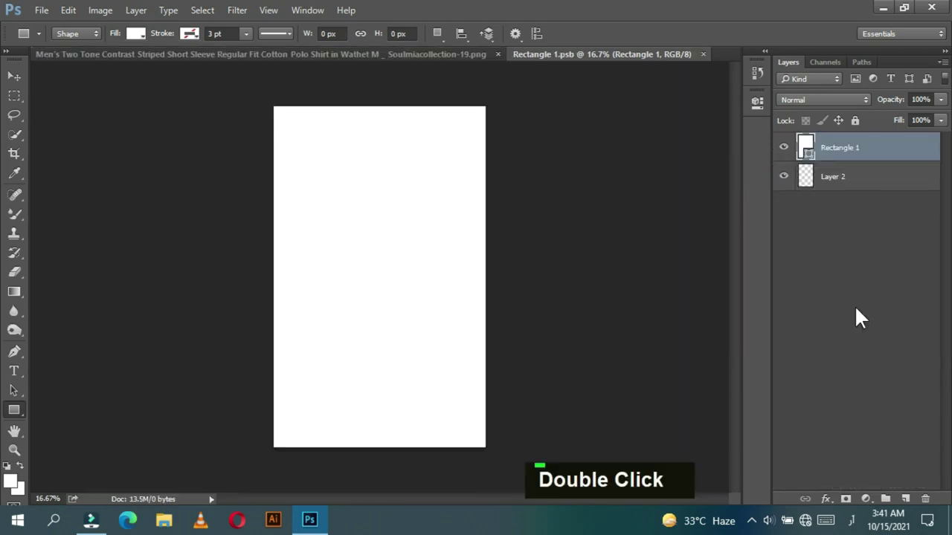
key(BackSpace)
key(ctrl+s)
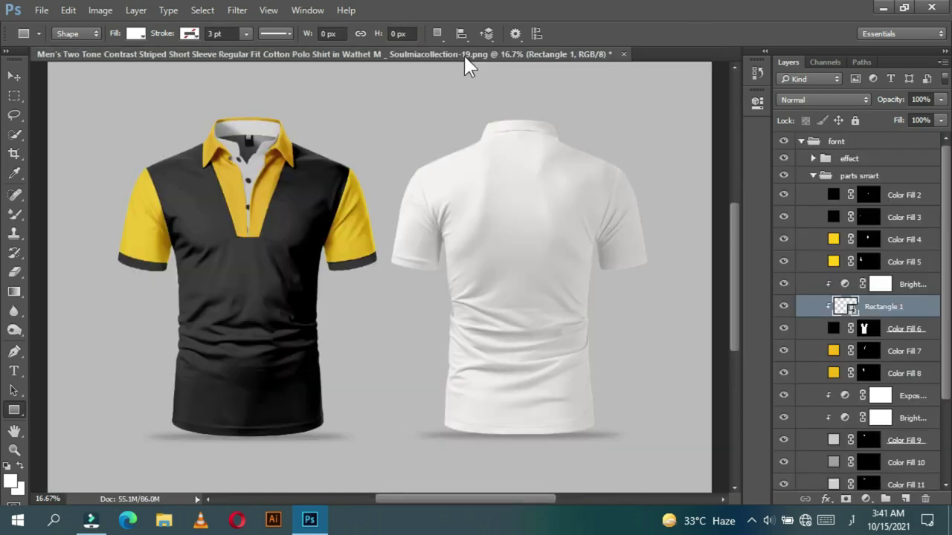
key(ctrl+-)
key(ctrl+-)
key(ctrl+`)
Step: Duplicate the rectangle with Ctrl+J as a sleeve smart-object placeholder and save it
scroll(down, 3)
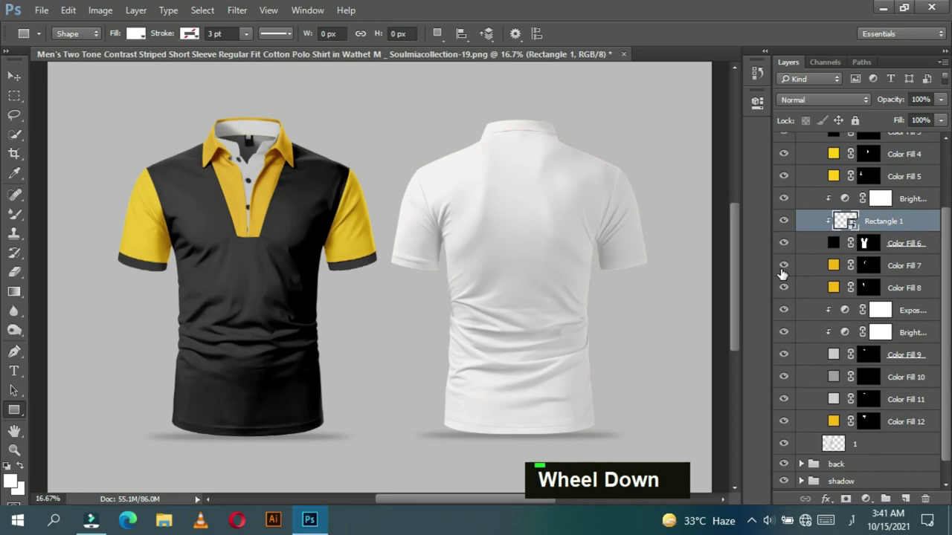
scroll(up, 3)
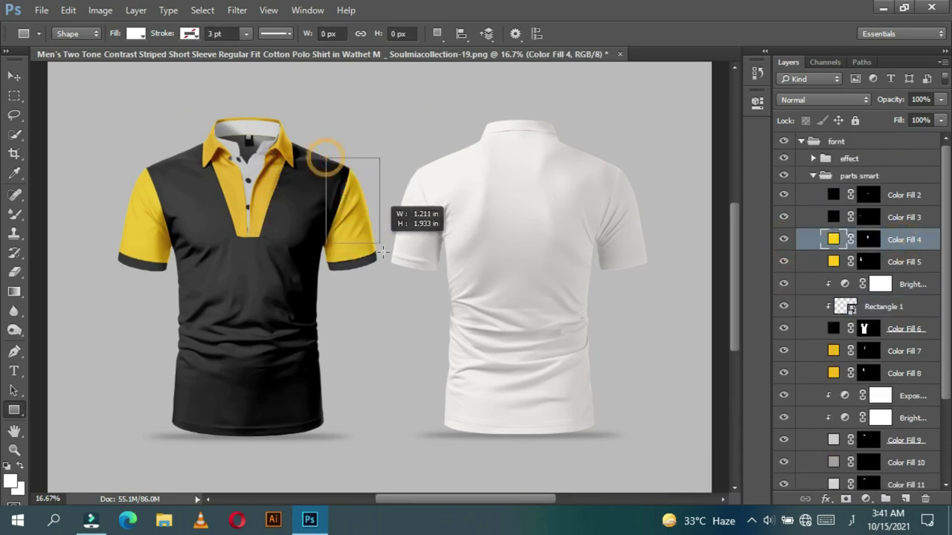
key(ctrl+j)
key(Return)
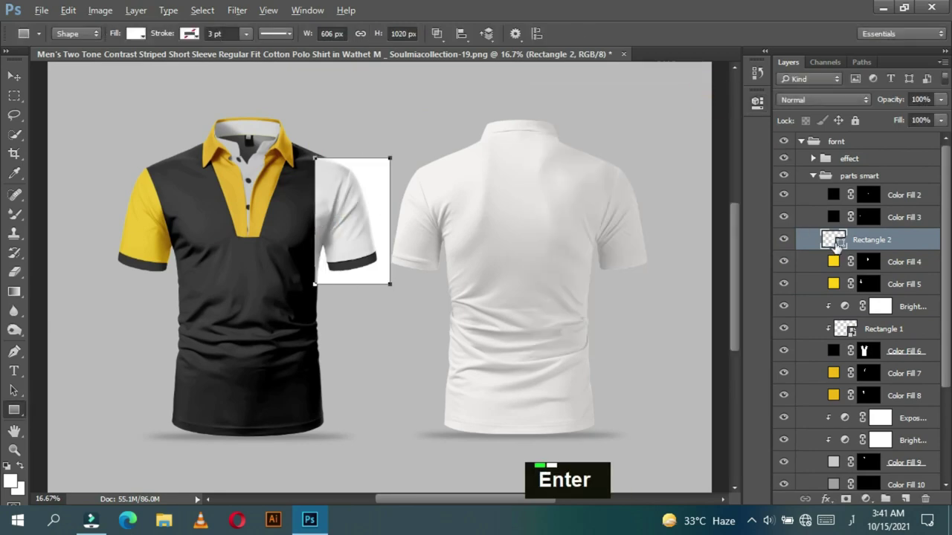
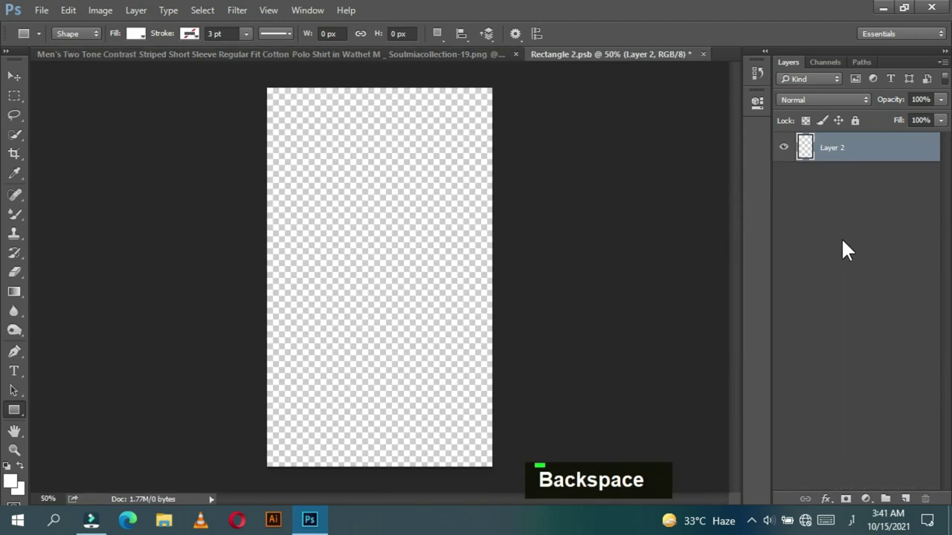
key(ctrl+s)
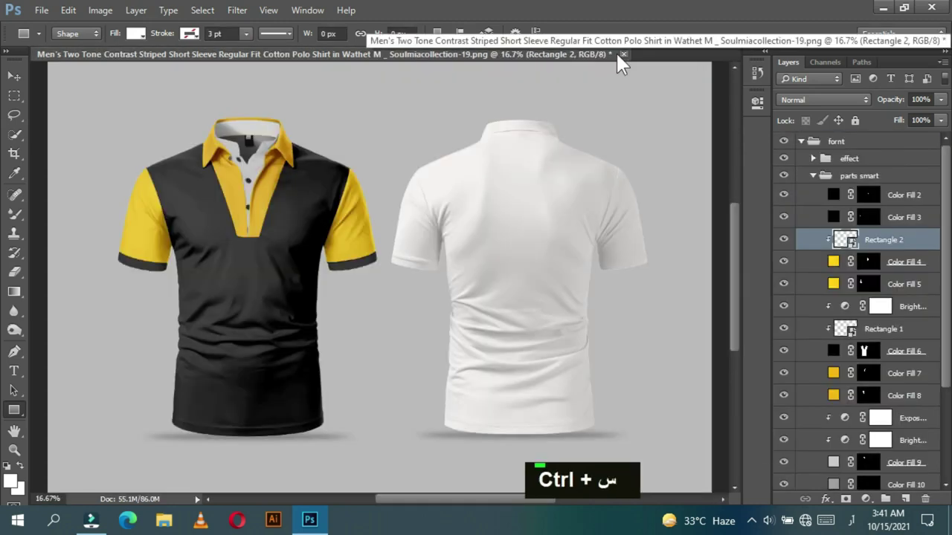
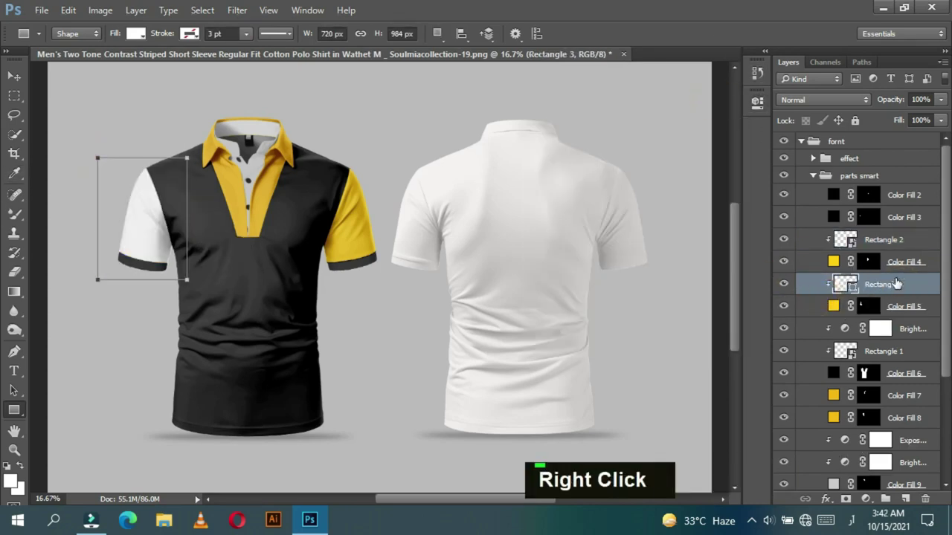
Step: Clear and save the second sleeve placeholder's contents, then close it back to the mockup
double_click(860, 286)
key(BackSpace)
key(ctrl+s)
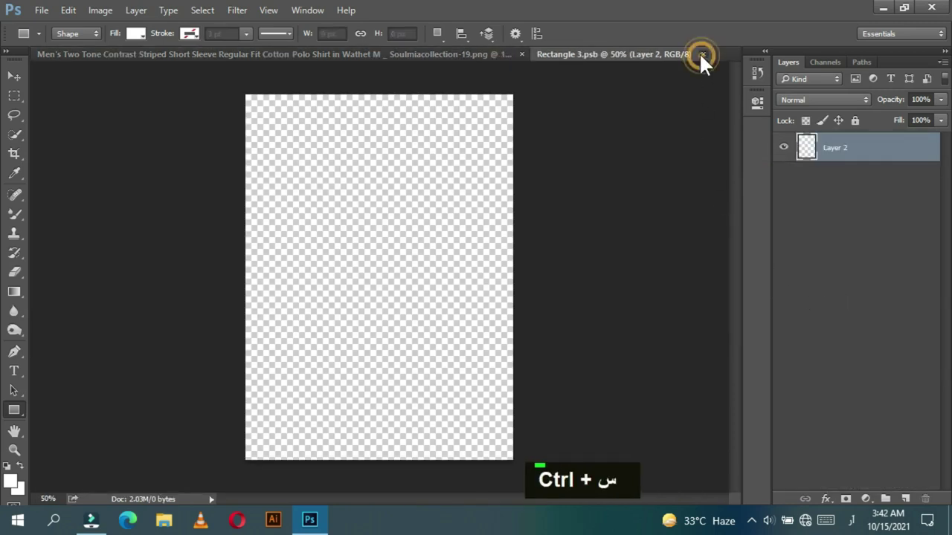
key(ctrl+-)
key(ctrl+-)
key(ctrl+-)
key(ctrl+-)
key(space)
key(space)
key(ctrl+`)
key(ctrl+`)
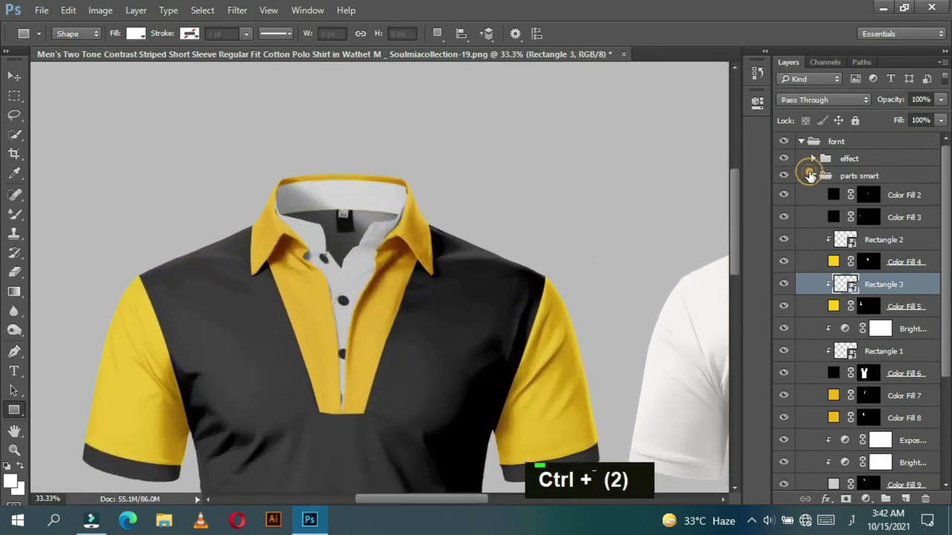
Step: Rename the Rectangle 2 placeholder layer to 'samrt' after switching input to English
double_click(890, 241)
text(سا)
key(BackSpace)
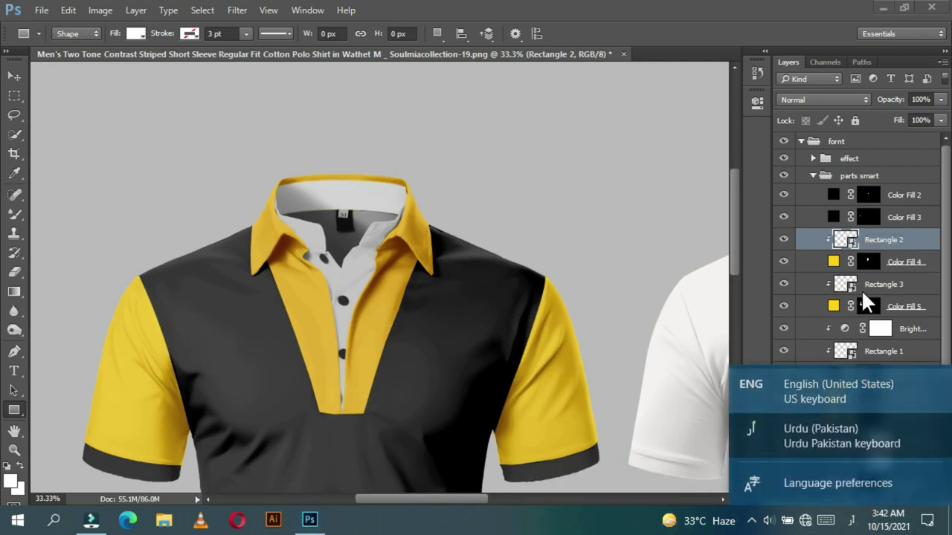
double_click(877, 240)
text(samrt)
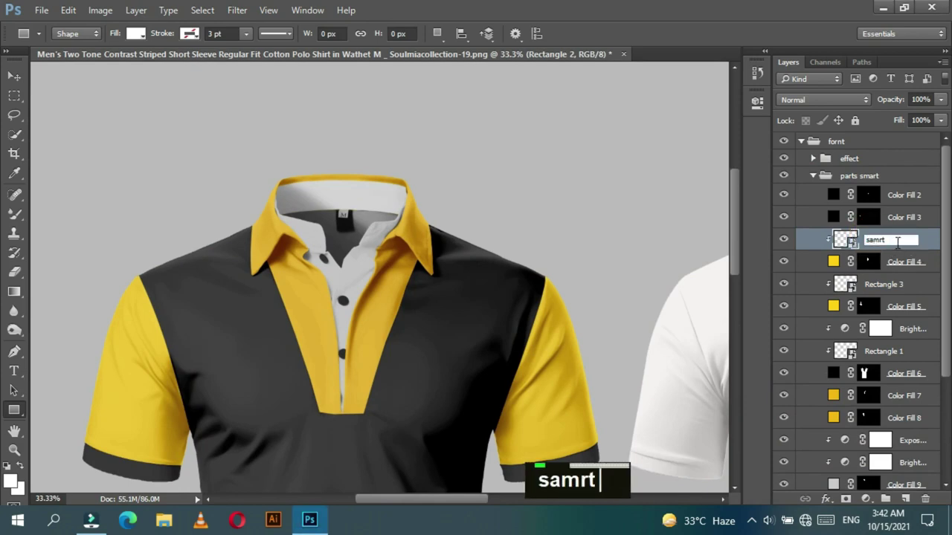
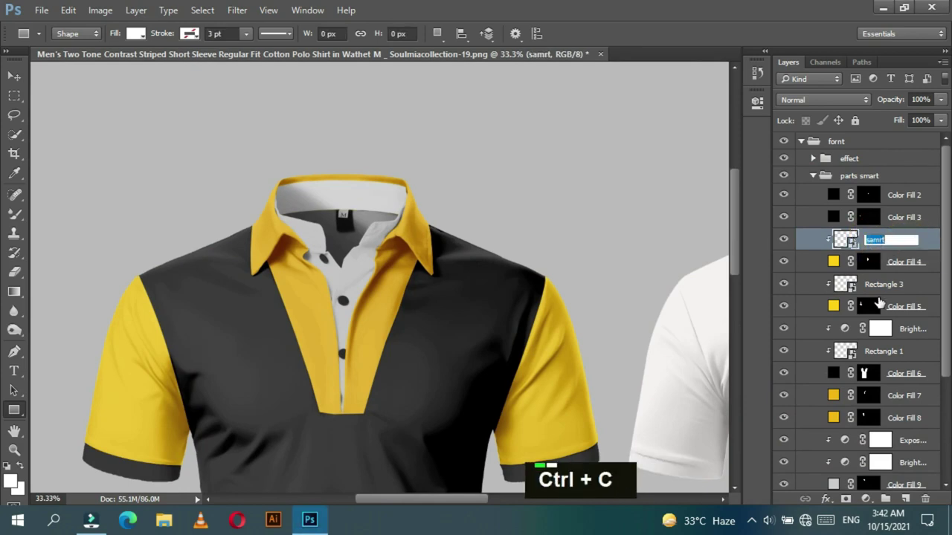
Step: Rename Rectangle 3 and Rectangle 1 to 'samrt' and collapse the front groups
double_click(882, 292)
text(samrt)
double_click(894, 353)
text(samrt)
scroll(down, 3)
text(samrt)
key(Return)
scroll(down, 3)
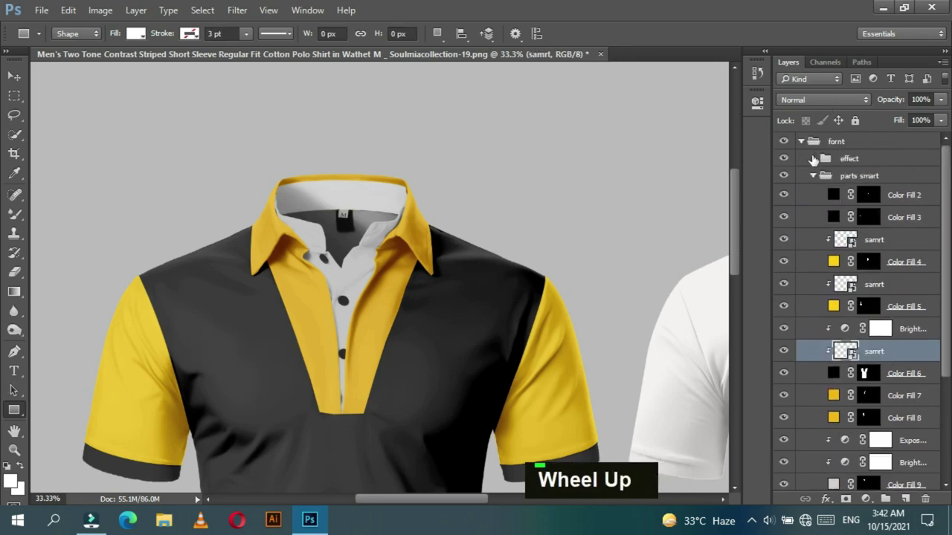
scroll(up, 3)
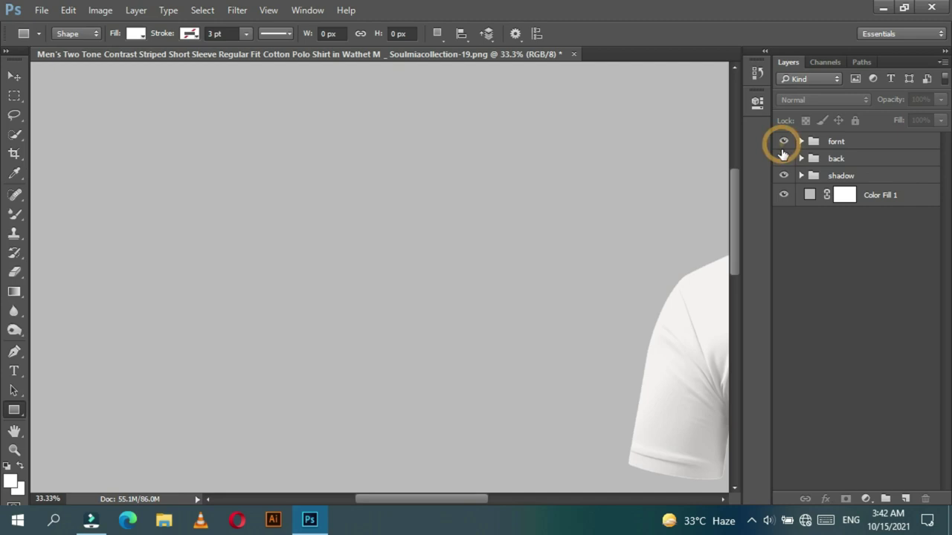
Step: Zoom the canvas so the front and back shirts are both fully in view
key(ctrl+-)
key(ctrl+-)
key(ctrl+-)
key(ctrl+-)
key(ctrl+=)
key(ctrl+=)
key(ctrl+=)
key(space)
key(ctrl+=)
key(space)
key(ctrl+-)
key(ctrl+-)
key(ctrl+-)
key(ctrl+=)
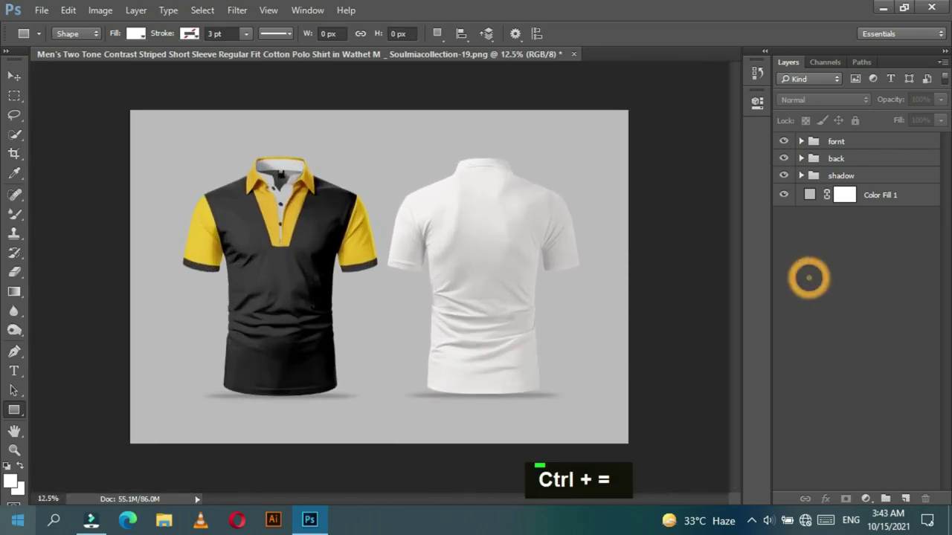
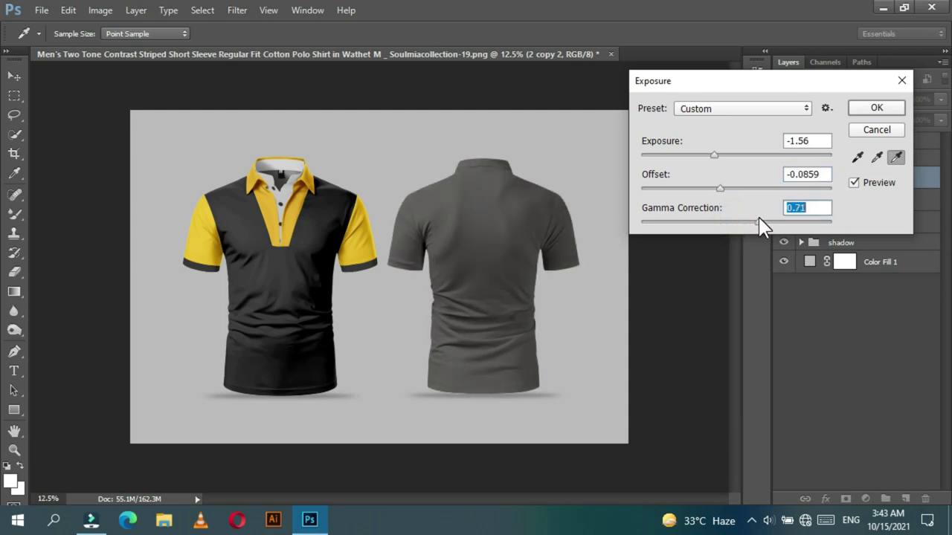
Step: Darken the back shirt copies with Exposure and Curves (Ctrl+M) adjustments
key(ctrl+m)
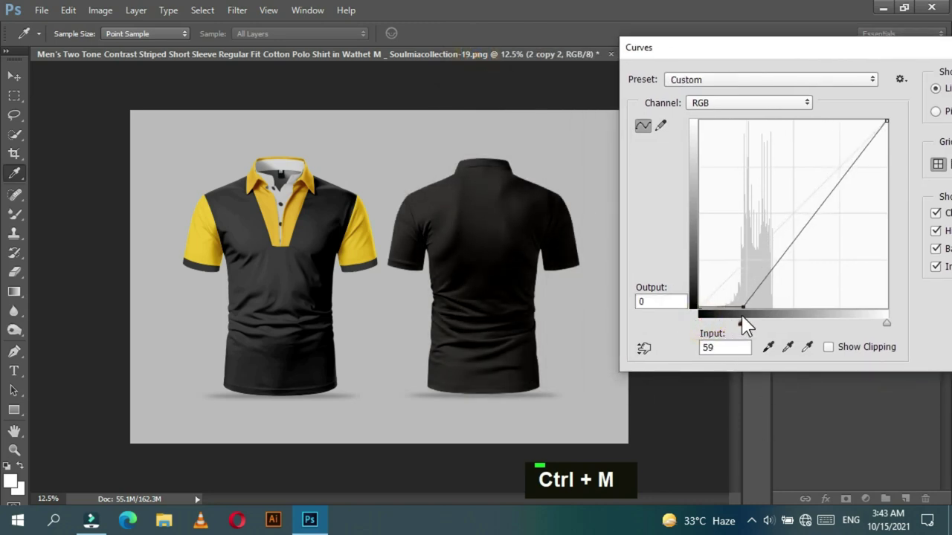
key(Return)
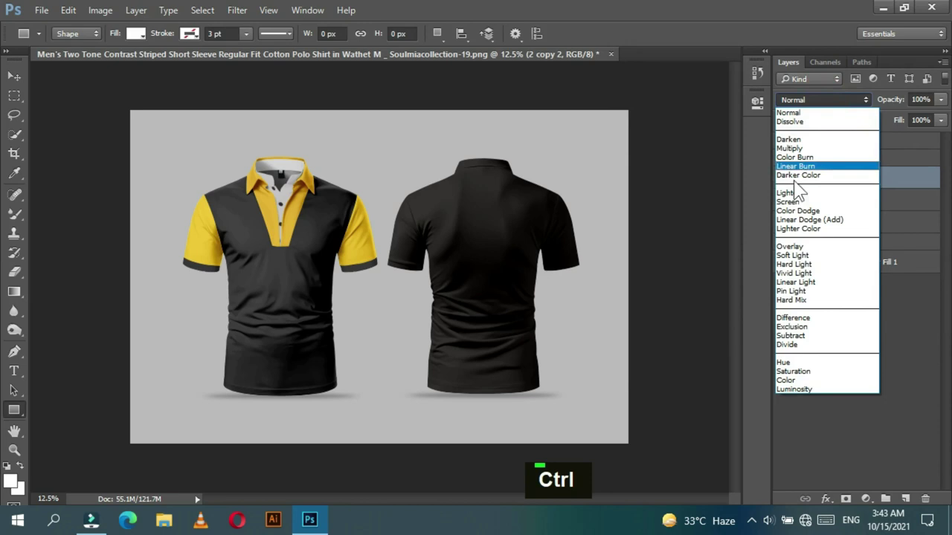
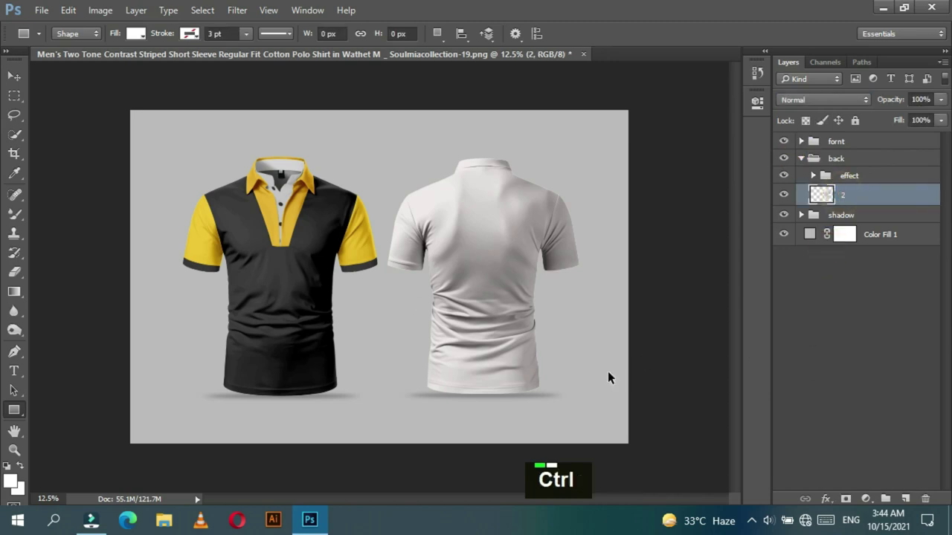
key(ctrl+=)
key(ctrl+=)
key(space)
Step: Trace the back shirt's left sleeve cuff with the Pen tool and make it a selection
key(ctrl+=)
key(space)
key(ctrl+=)
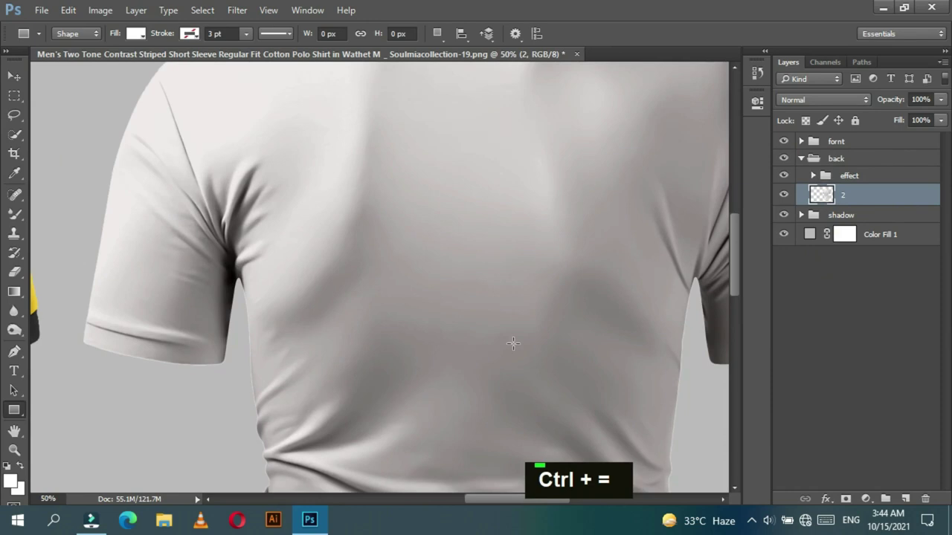
key(space)
key(ctrl+=)
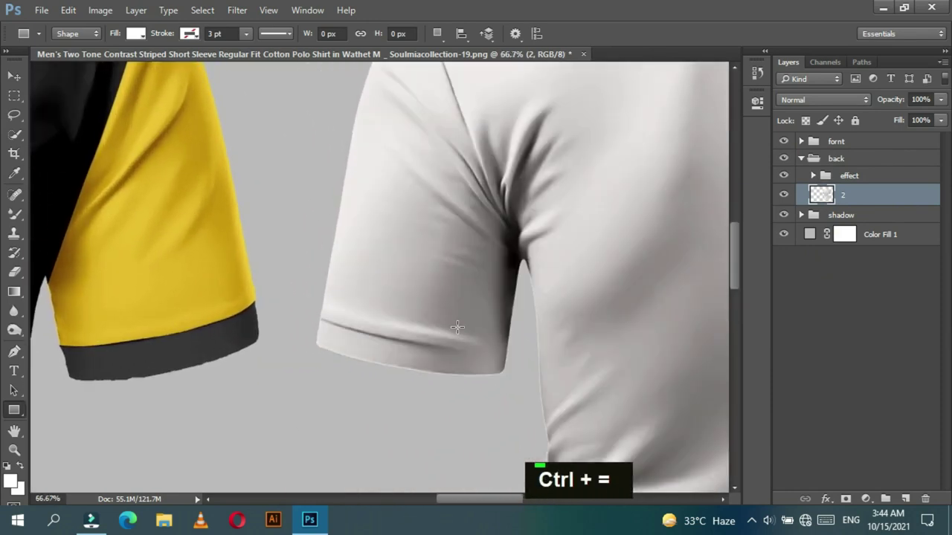
key(p)
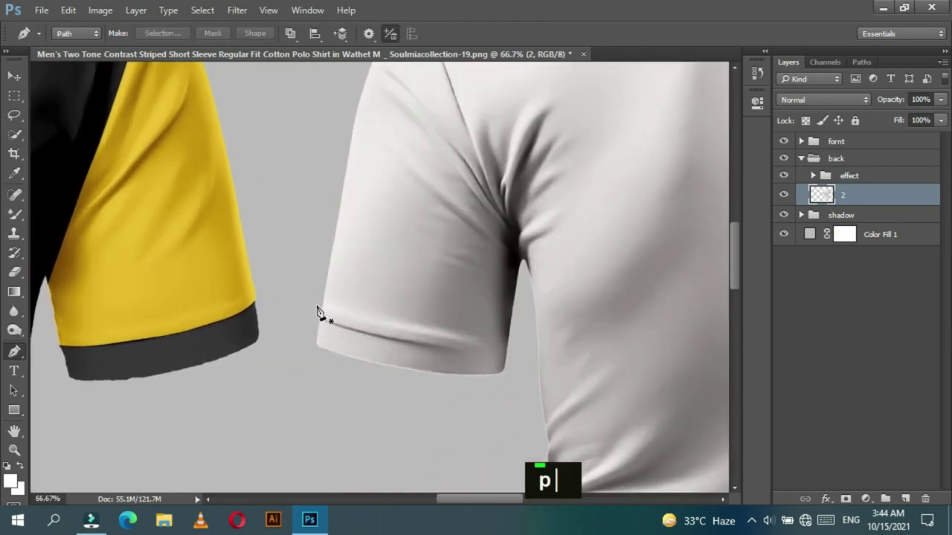
click(520, 347)
double_click(406, 408)
right_click(322, 258)
key(Return)
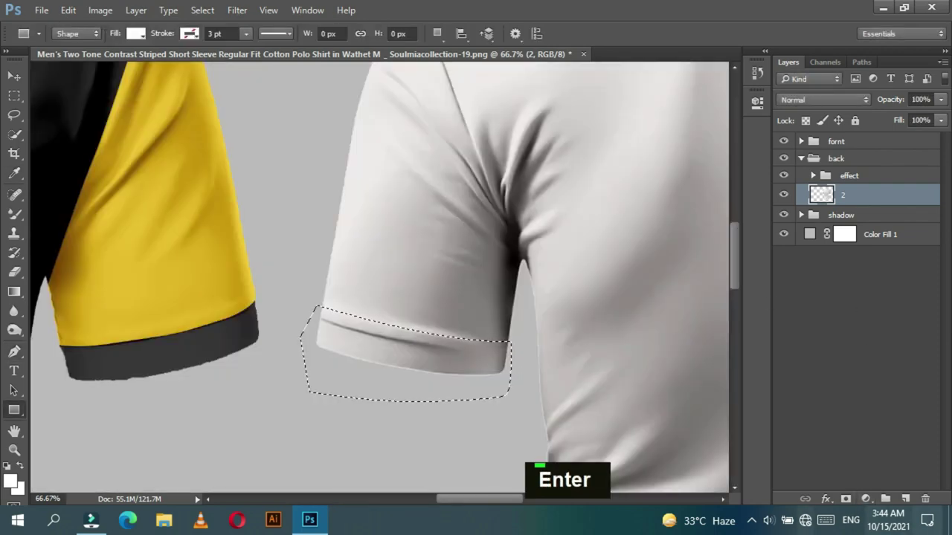
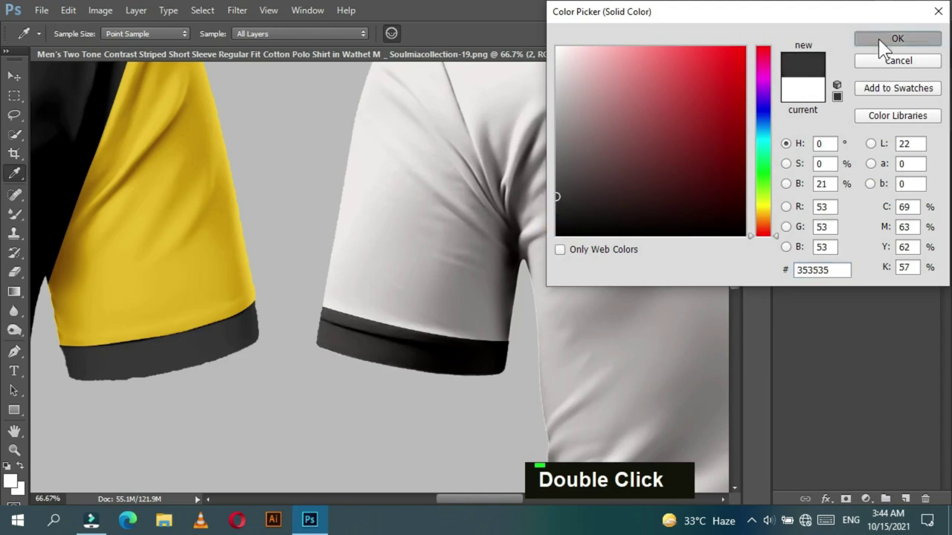
Step: Add a Solid Color fill #353535 to make the cuff dark grey
double_click(507, 347)
key(ctrl+-)
key(ctrl+-)
key(ctrl+-)
key(ctrl+-)
key(ctrl+-)
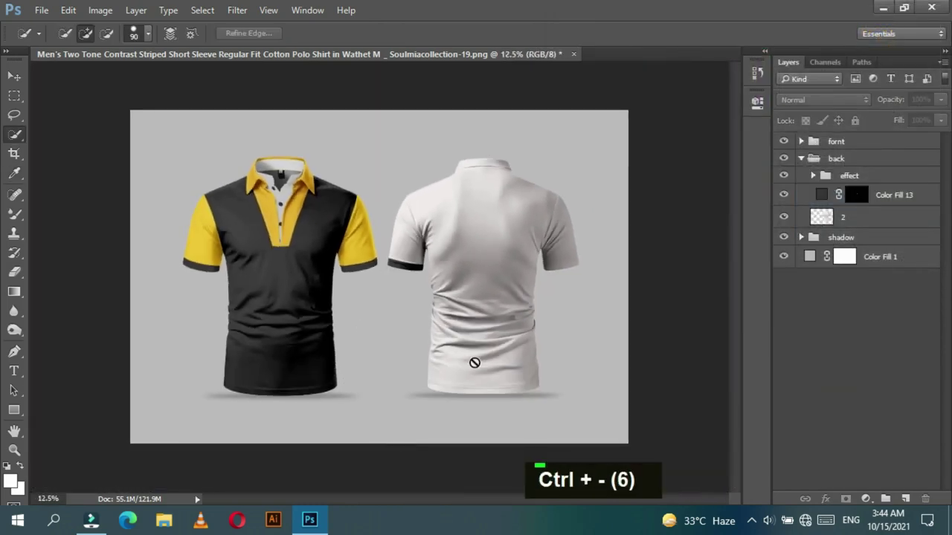
Step: Zoom onto the back shirt's right sleeve and trace its cuff with a Pen path
key(ctrl+=)
key(ctrl+=)
key(space)
key(ctrl+=)
key(ctrl+=)
key(space)
key(p)
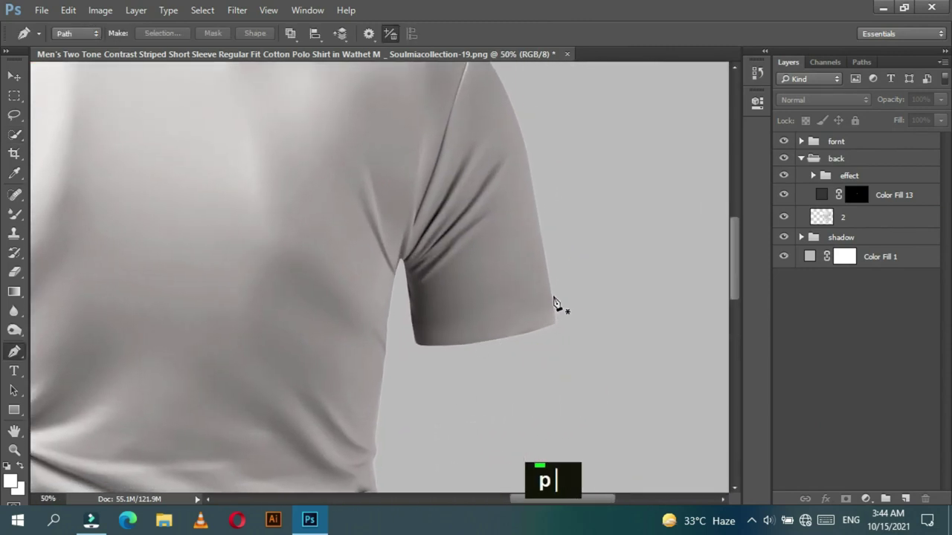
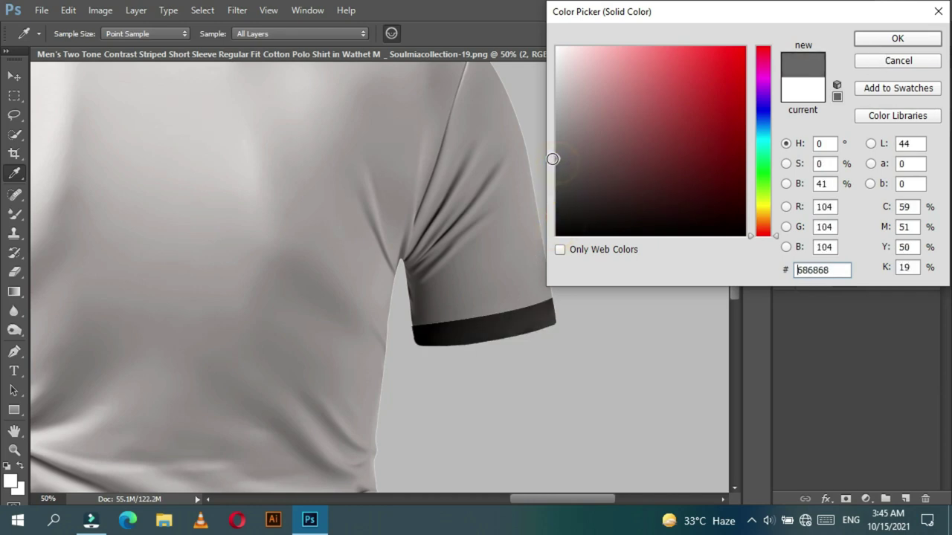
Step: Fill the right cuff selection with a dark grey Solid Color layer (Color Fill 14)
double_click(875, 379)
key(ctrl+-)
key(ctrl+-)
key(ctrl+-)
key(ctrl+-)
key(ctrl+-)
key(ctrl+=)
key(ctrl+=)
key(ctrl+=)
key(space)
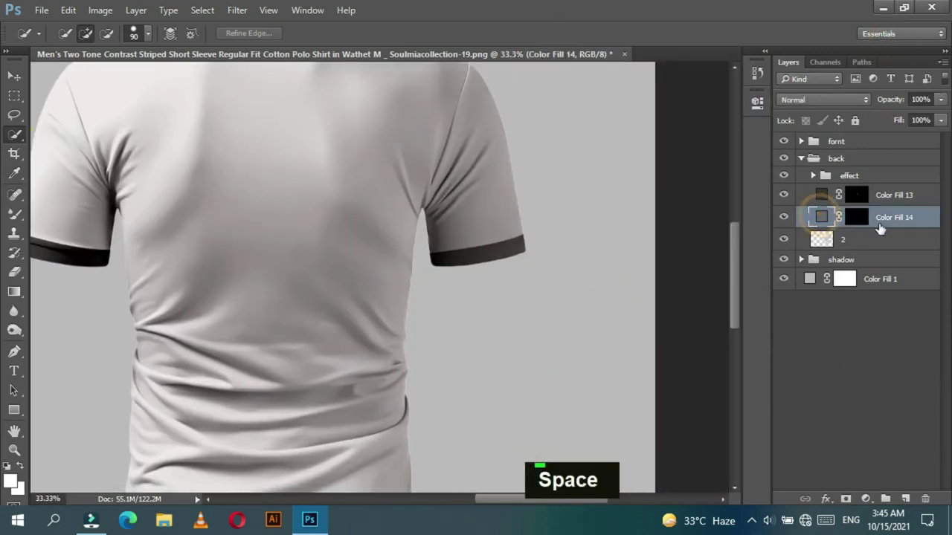
Step: Free Transform the Color Fill 14 mask to stretch the cuff fill taller
key(ctrl+t)
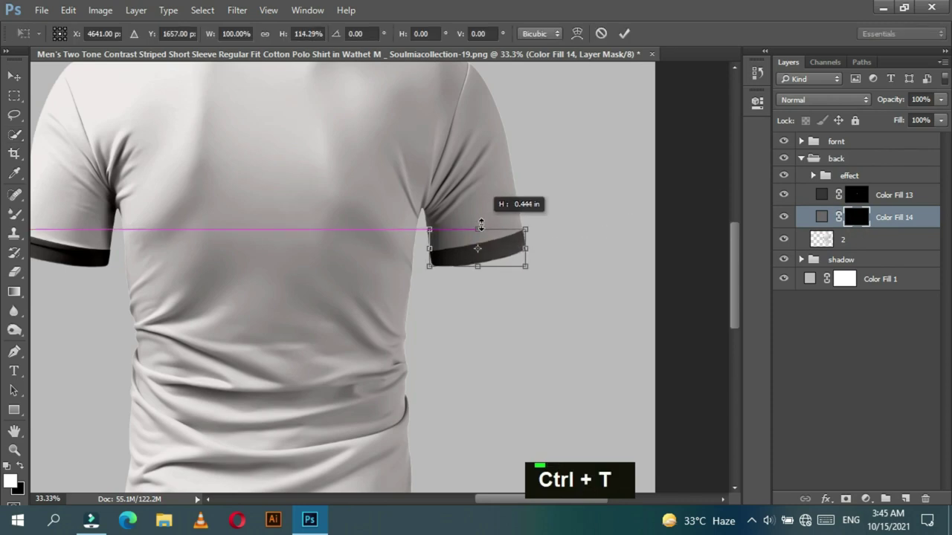
key(Return)
key(ctrl+-)
key(ctrl+-)
key(ctrl+=)
key(ctrl+=)
key(ctrl+t)
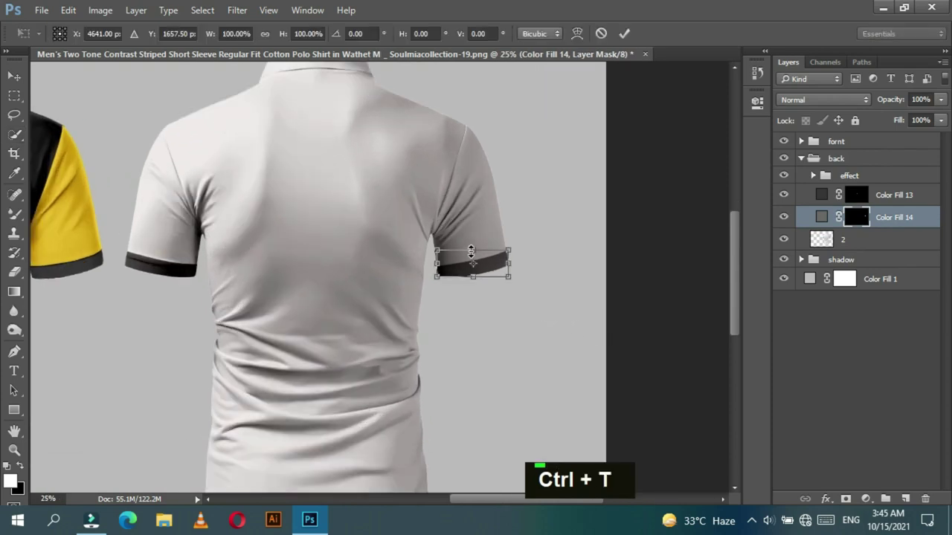
key(Return)
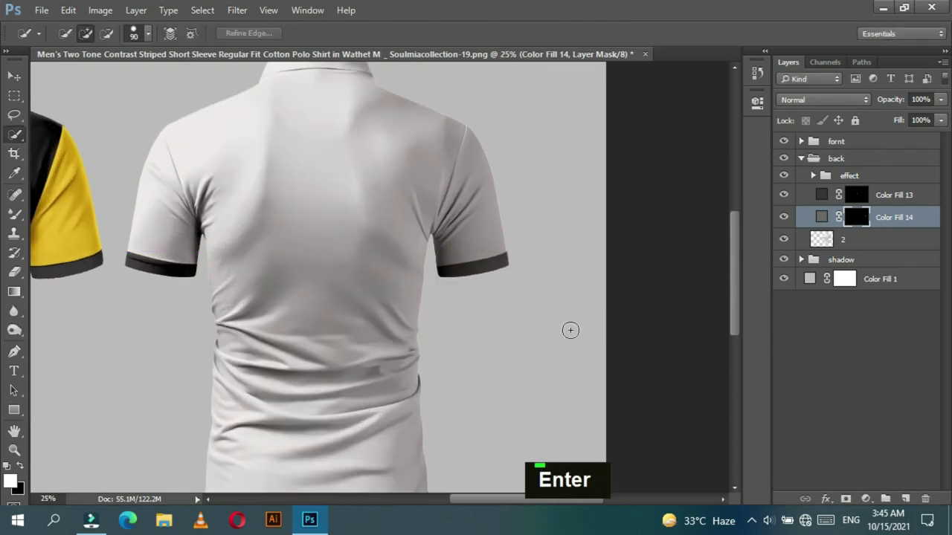
Step: Warp the right cuff fill so it follows the curved cuff edge and apply it
key(ctrl+z)
key(ctrl+-)
key(ctrl+-)
key(ctrl+=)
key(ctrl+=)
key(ctrl+-)
key(ctrl+-)
key(ctrl+-)
key(ctrl+=)
key(ctrl+=)
key(ctrl+=)
key(space)
key(ctrl+=)
key(ctrl+=)
key(space)
key(ctrl+t)
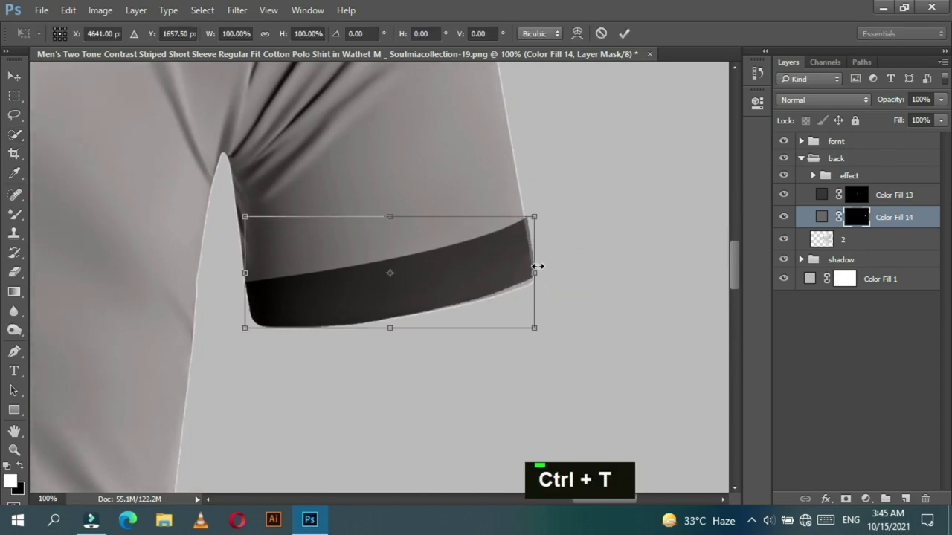
right_click(523, 250)
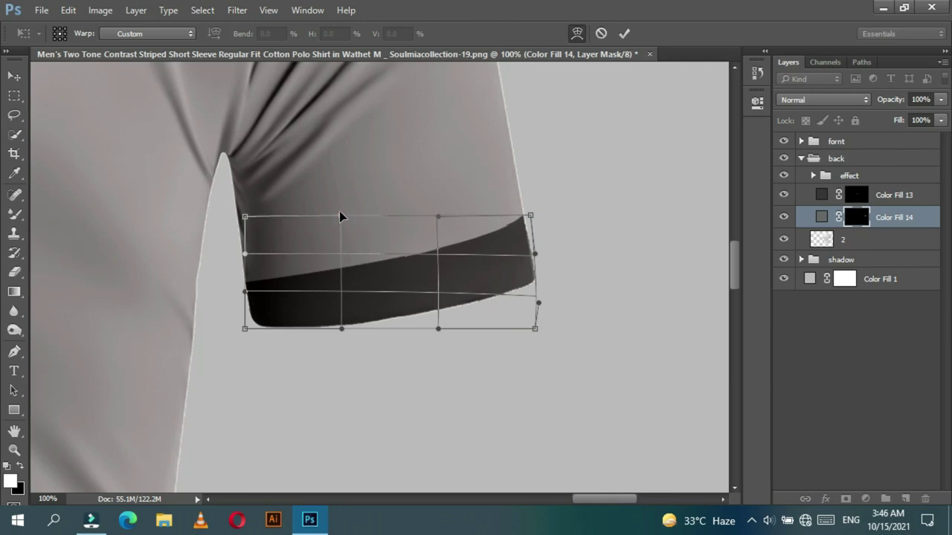
key(Return)
key(ctrl+-)
key(ctrl+-)
key(ctrl+-)
key(ctrl+-)
key(ctrl+-)
key(ctrl+-)
key(ctrl+-)
key(ctrl+=)
key(ctrl+=)
key(space)
key(ctrl+=)
key(ctrl+=)
key(space)
key(ctrl+=)
key(ctrl+=)
key(ctrl+=)
Step: Start a Pen path along the back shirt's shoulder seam for the sleeve
key(p)
key(ctrl+-)
key(space)
key(ctrl+z)
key(ctrl+z)
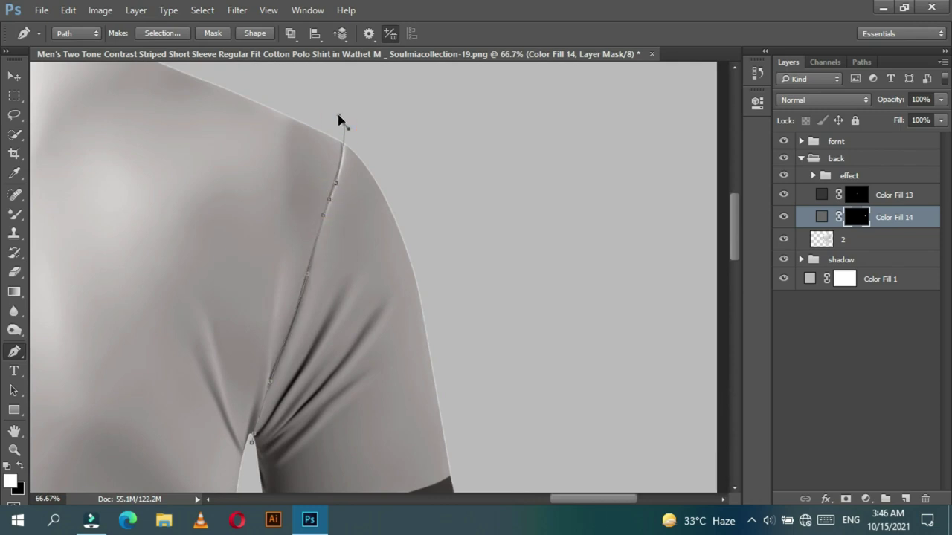
Step: Finish the back sleeve outline and turn it into a selection
double_click(446, 218)
key(space)
double_click(487, 321)
key(ctrl+z)
right_click(271, 196)
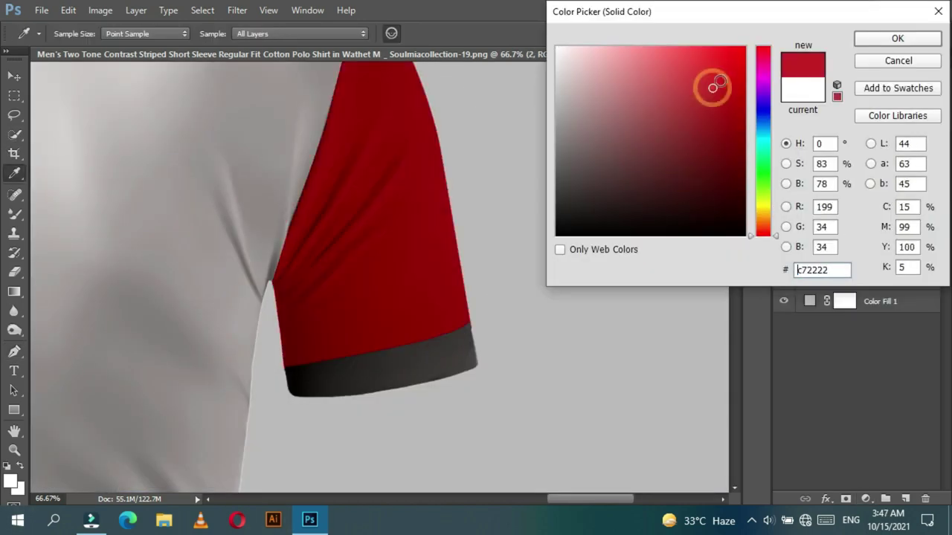
Step: Add a Solid Color fill for the first back sleeve and set it to yellow ffd200
key(ctrl+-)
key(ctrl+-)
key(ctrl+-)
key(ctrl+-)
key(ctrl+-)
double_click(823, 239)
text(samr)
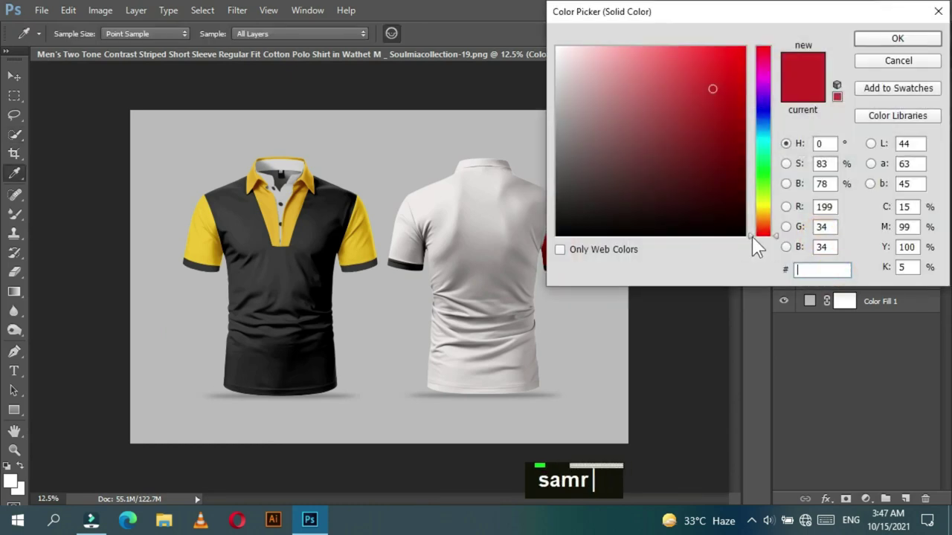
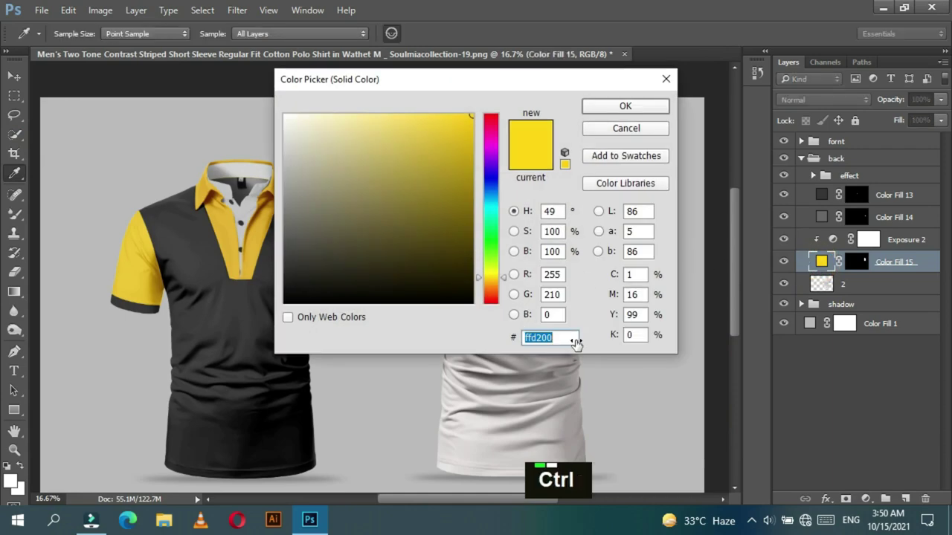
text(ffd200)
Step: Set the second back sleeve fill (Color Fill 16) to yellow ffd200 as well
double_click(618, 118)
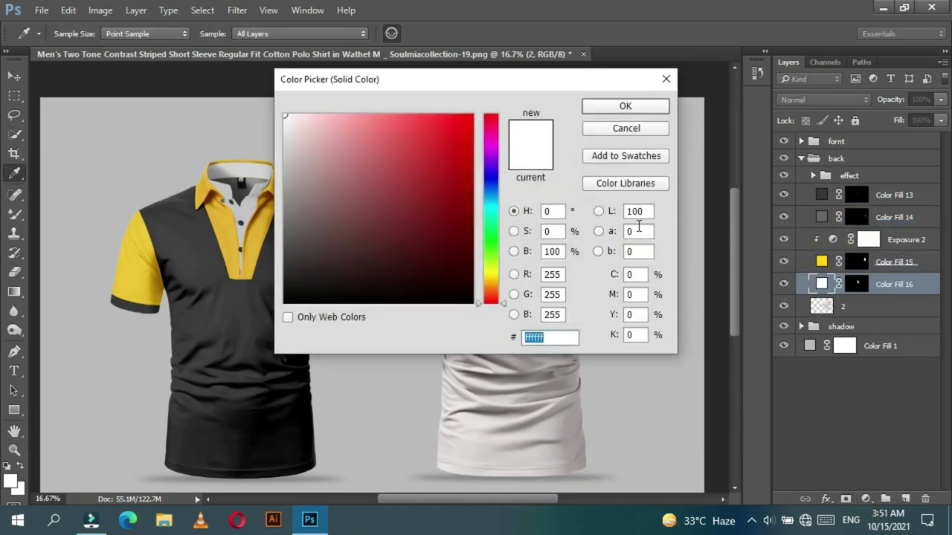
text(ffd200)
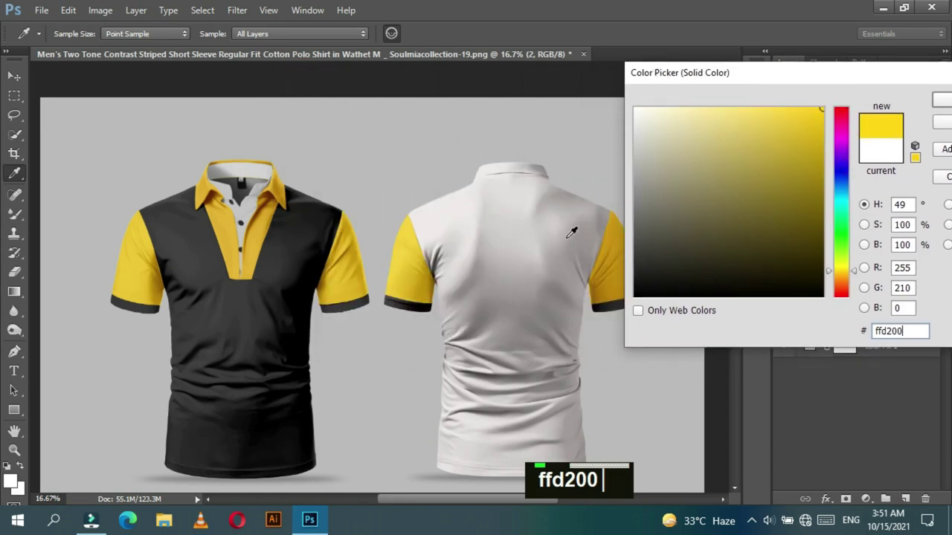
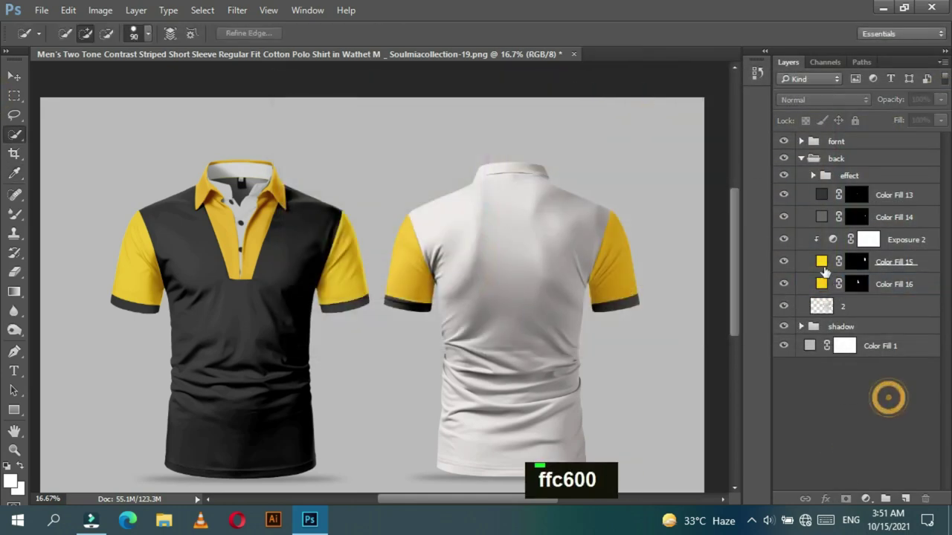
double_click(827, 261)
Step: Try hex ffc600 on the first back sleeve fill and zoom in to compare the sleeves
text(ffc600)
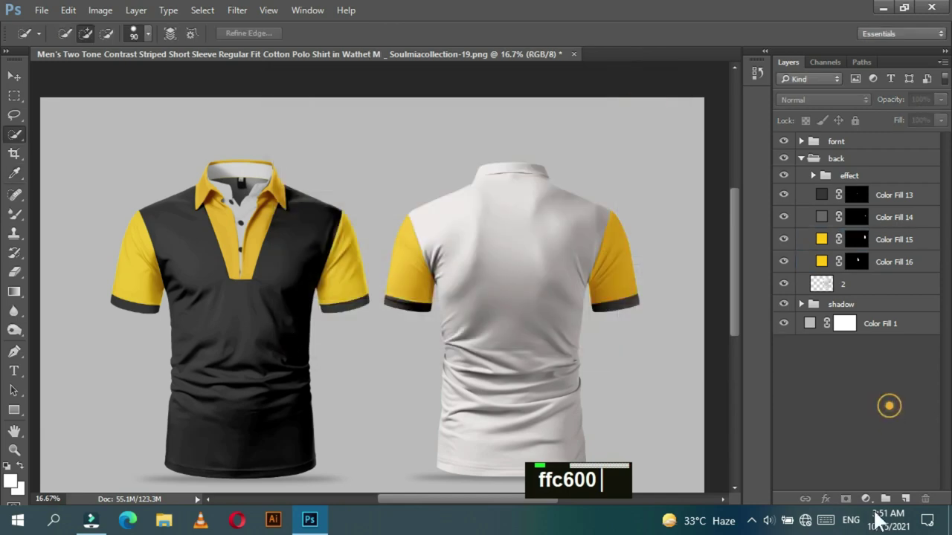
key(ctrl+-)
key(ctrl+-)
key(ctrl+=)
key(ctrl+=)
key(ctrl+=)
key(space)
key(ctrl+=)
key(space)
Step: Reopen Color Fill 15 and settle its yellow at ffcf28
double_click(829, 251)
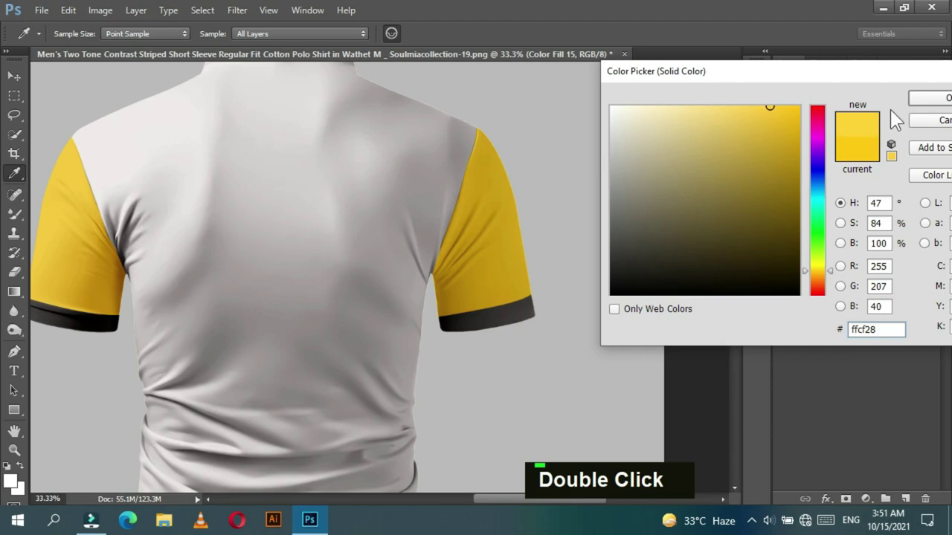
key(ctrl+-)
key(ctrl+-)
key(ctrl+-)
key(ctrl+-)
key(ctrl+=)
key(ctrl+=)
key(ctrl+=)
key(space)
Step: Begin a Pen path around the back shirt body, placing curved points down its side
key(p)
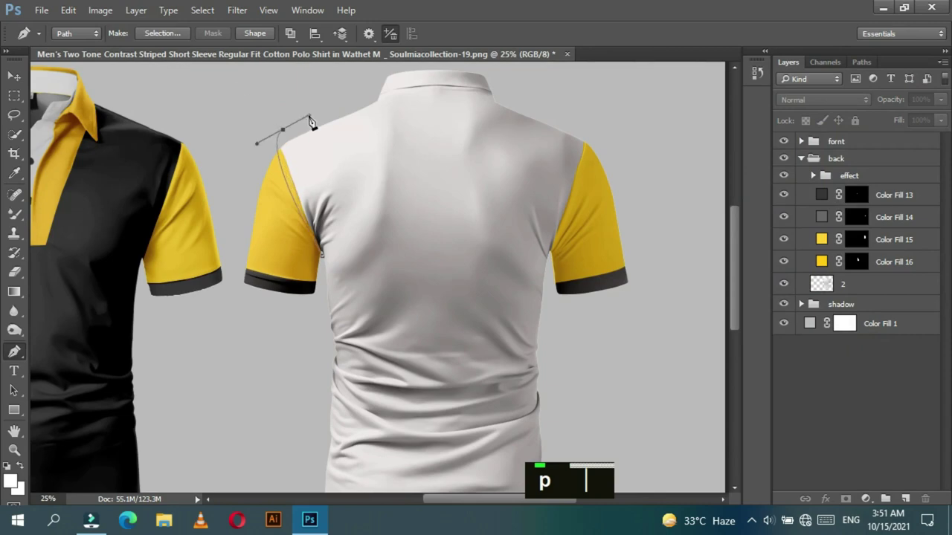
key(ctrl+=)
key(space)
double_click(340, 163)
key(space)
key(ctrl+=)
click(353, 245)
key(space)
double_click(655, 309)
key(space)
Step: Continue the body outline to the hem and close the path
double_click(368, 250)
key(space)
click(393, 302)
key(ctrl+-)
key(ctrl+-)
key(ctrl+-)
click(437, 375)
double_click(409, 316)
key(ctrl+=)
Step: Select the body path and fill it with a black 000000 Solid Color layer, then zoom to the collar
right_click(418, 224)
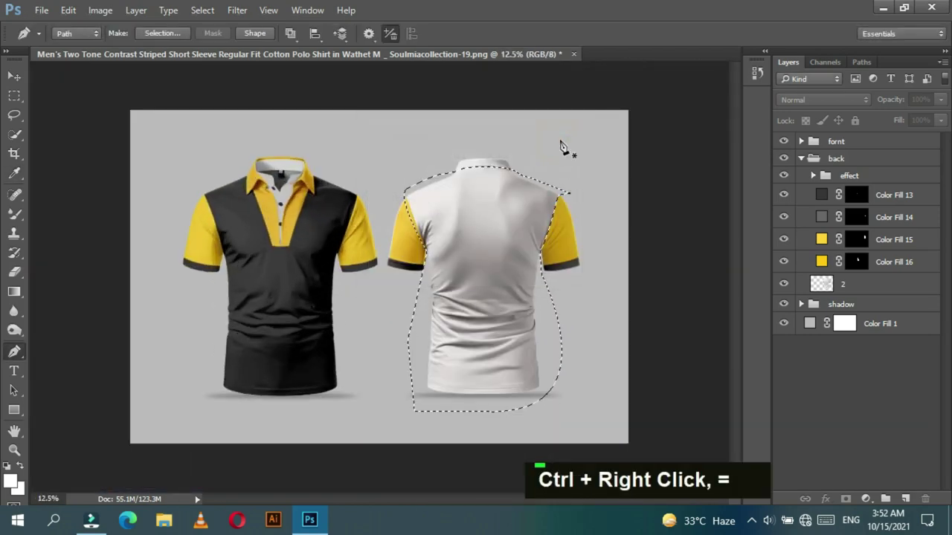
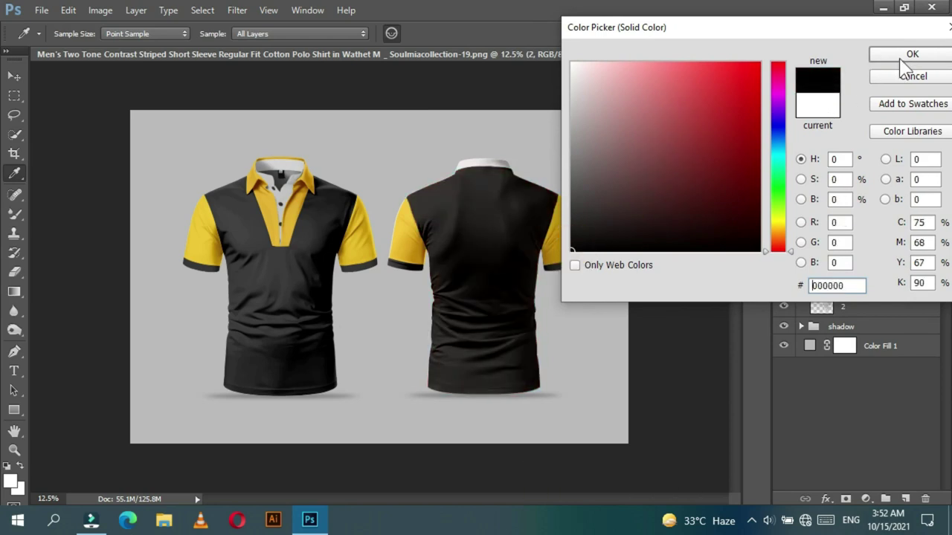
key(ctrl+=)
key(ctrl+=)
key(ctrl+=)
key(space)
key(ctrl+=)
key(ctrl+=)
key(space)
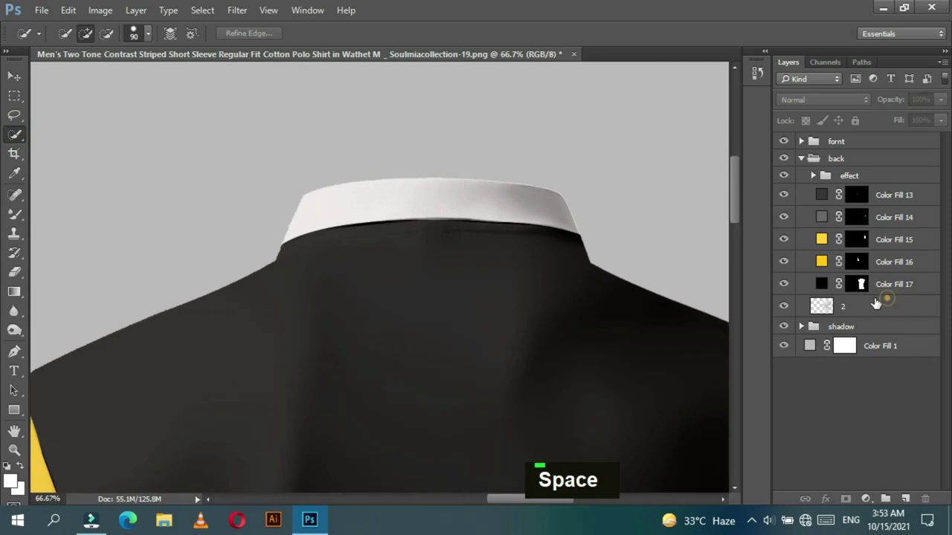
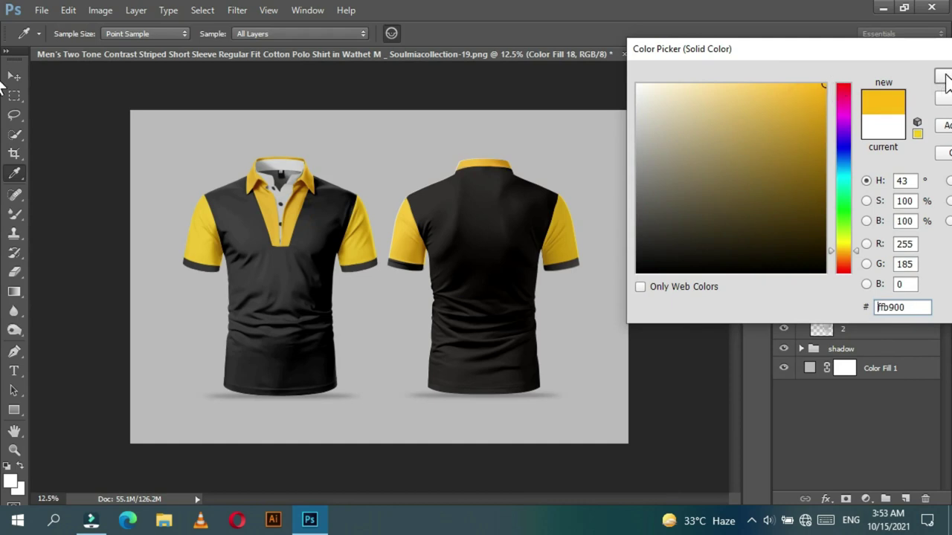
Step: Fill the back collar with a yellow ffb900 Solid Color layer and zoom out to view both shirts
key(ctrl+-)
key(ctrl+-)
key(ctrl+=)
key(ctrl+=)
key(ctrl+=)
key(ctrl+=)
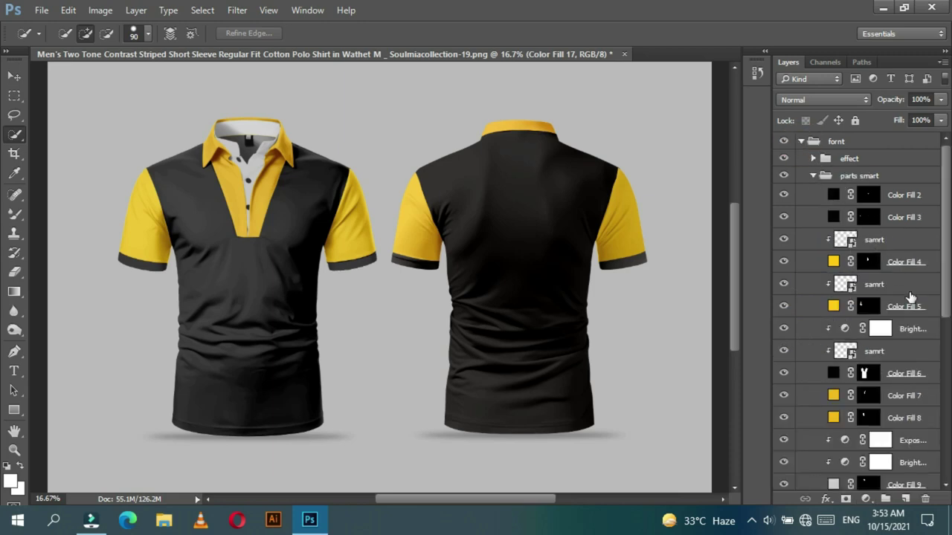
Step: Copy Brightness/Contrast 2 above Color Fill 17, set Brightness 50 Contrast 8, and clip it to the body
scroll(down, 3)
click(917, 227)
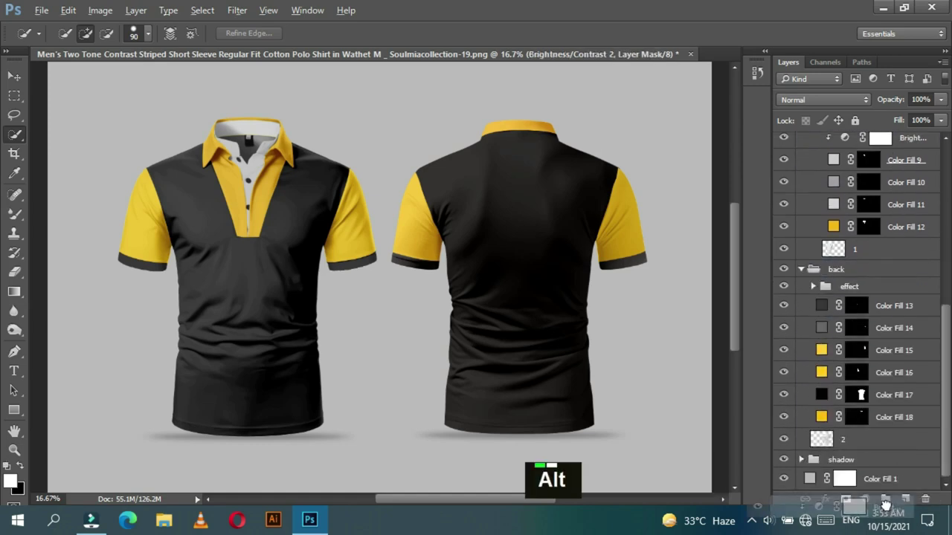
scroll(up, 3)
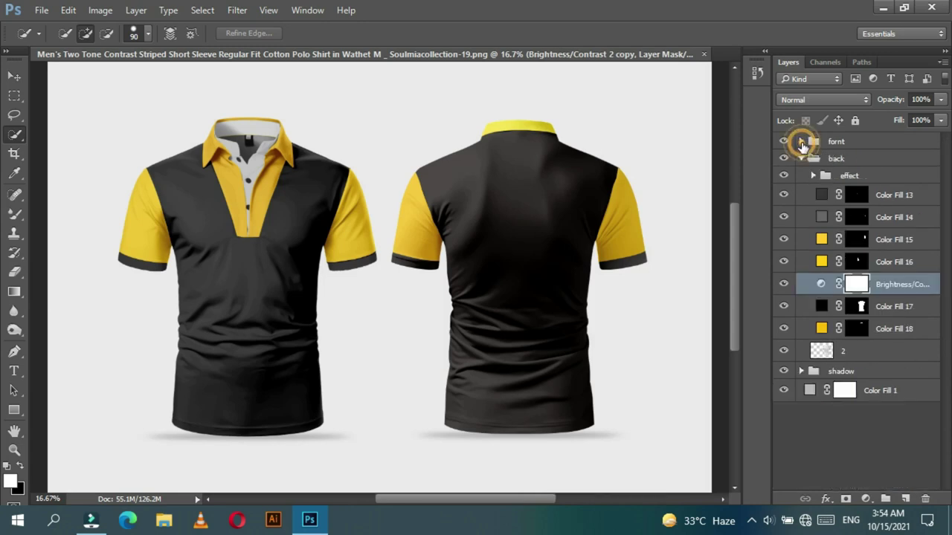
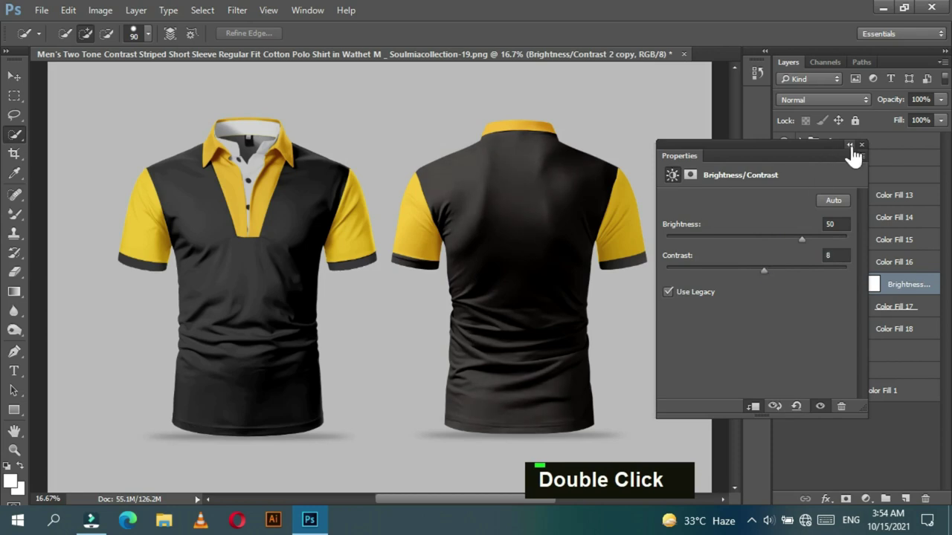
double_click(870, 152)
key(ctrl+-)
key(ctrl+-)
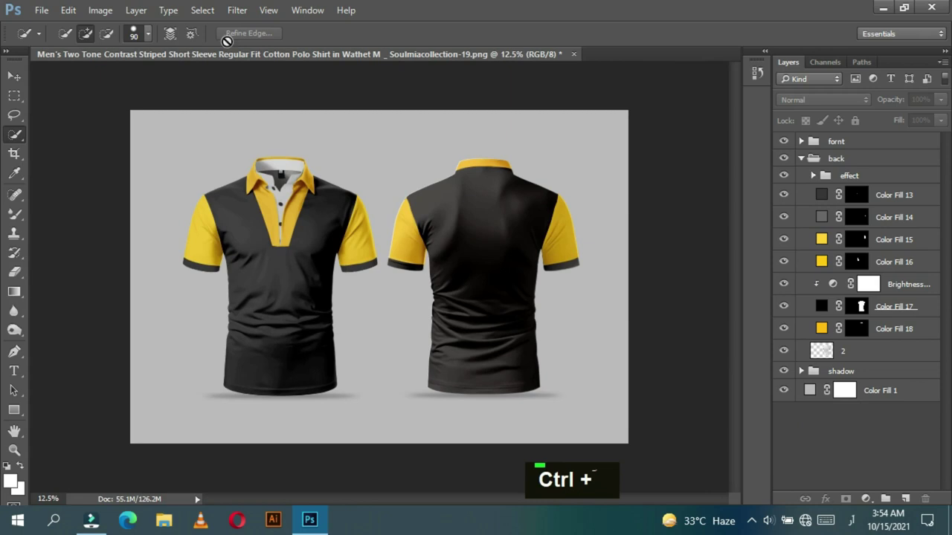
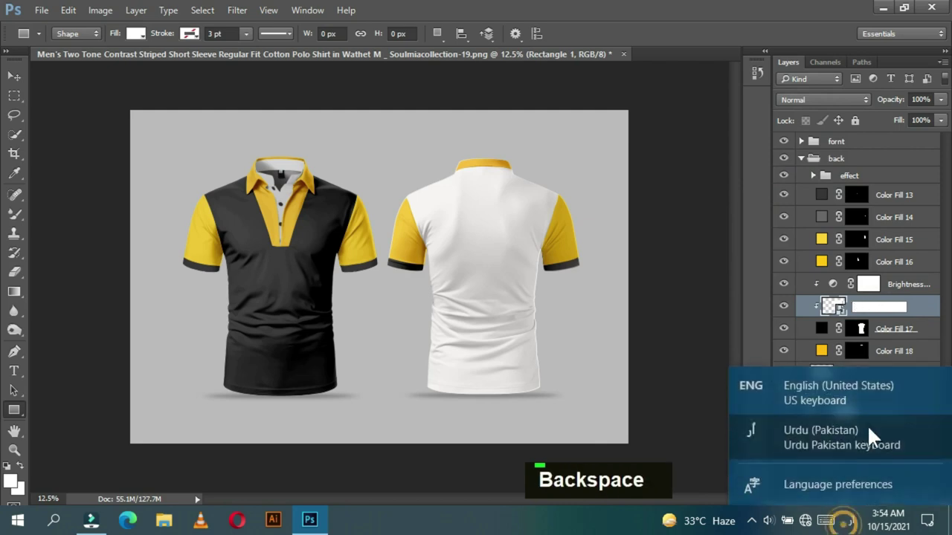
Step: Name the new smart-object placeholder 'samrt' and bring up options on the sleeve placeholder layer
text(samrt)
key(Return)
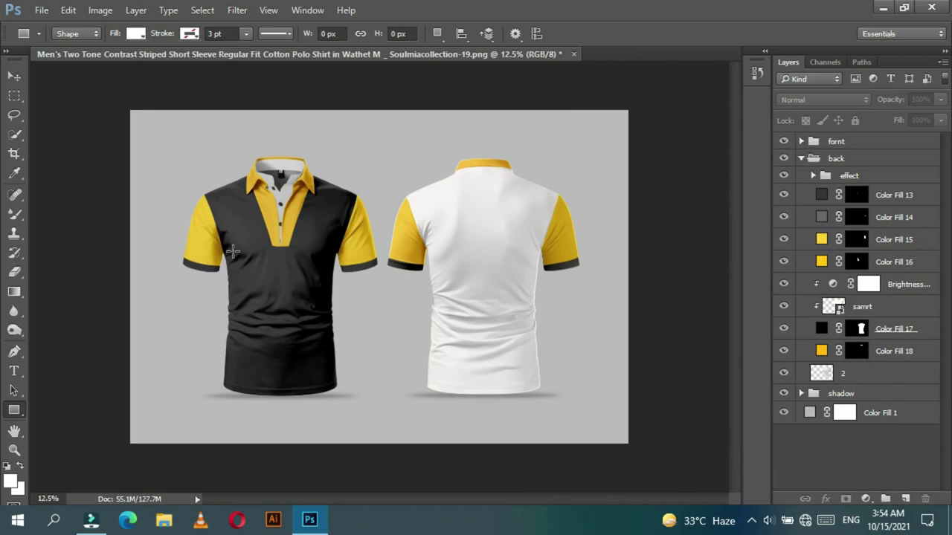
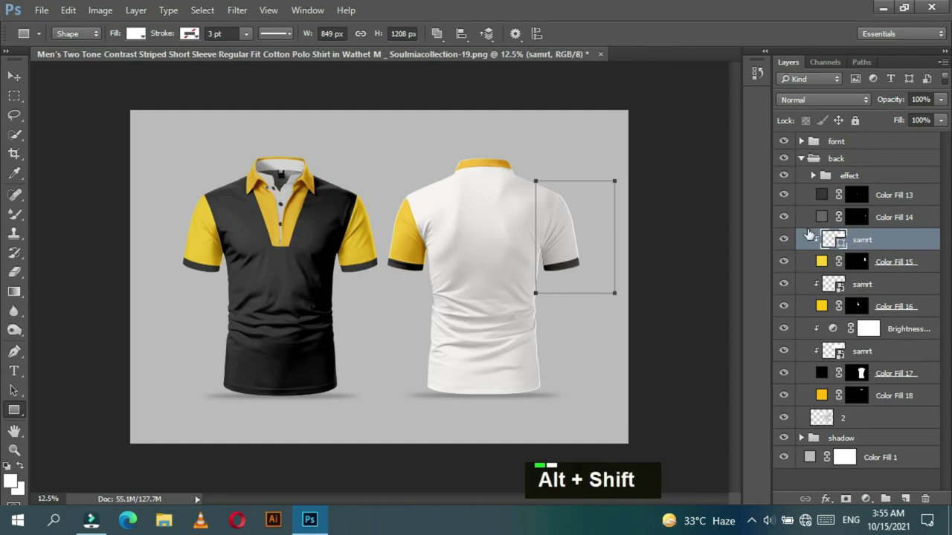
right_click(872, 242)
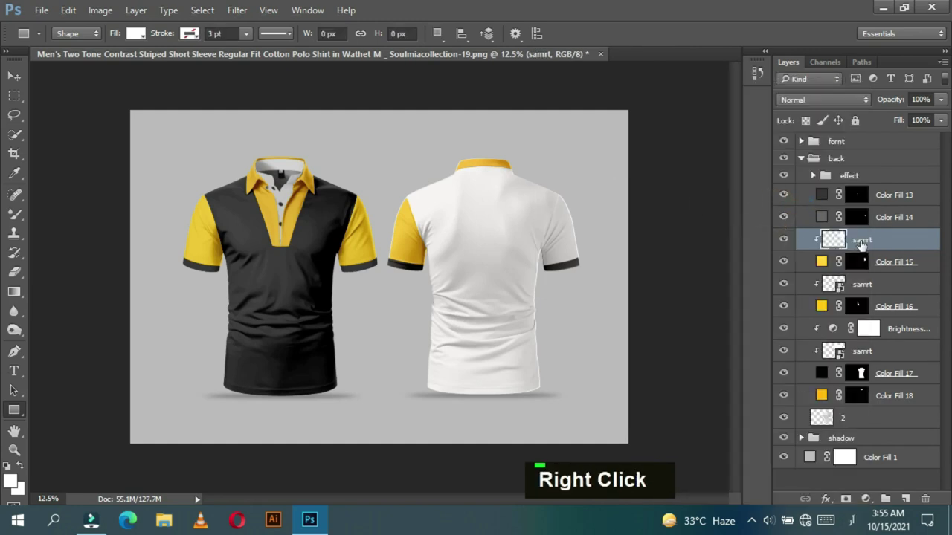
Step: Convert the sleeve placeholder to smart object 'samrt1', select all layers and scale both shirts to about 99%
key(ctrl+z)
right_click(866, 244)
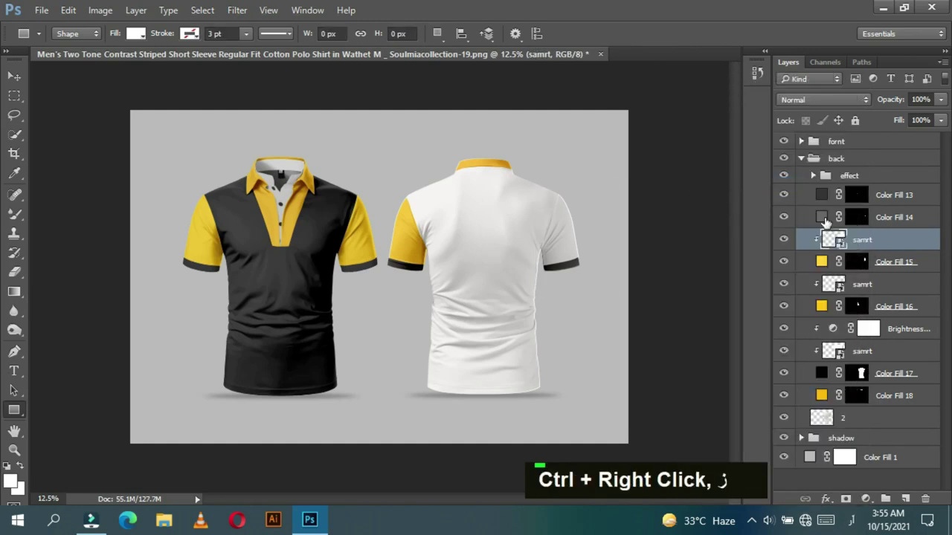
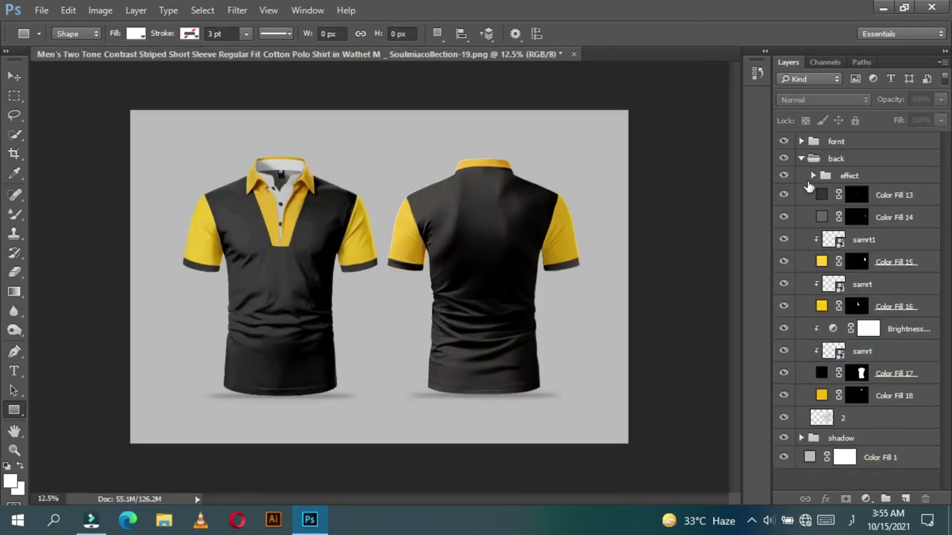
key(ctrl+-)
key(ctrl+-)
key(ctrl+´)
key(ctrl+´)
key(ctrl+´)
key(ctrl+-)
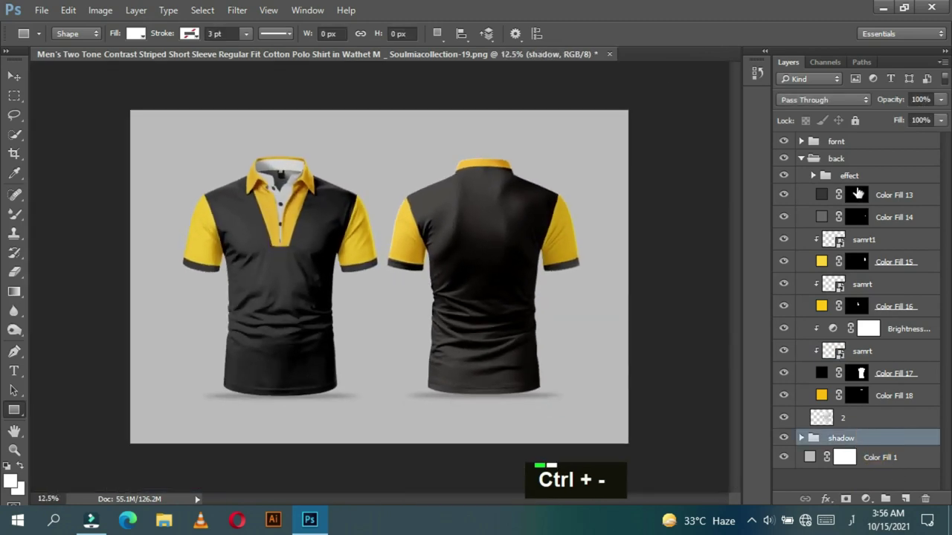
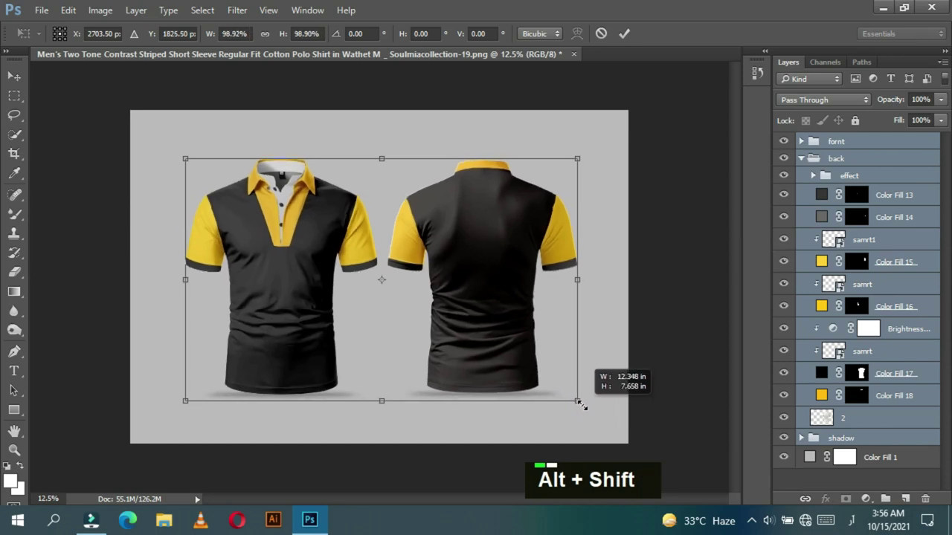
key(Return)
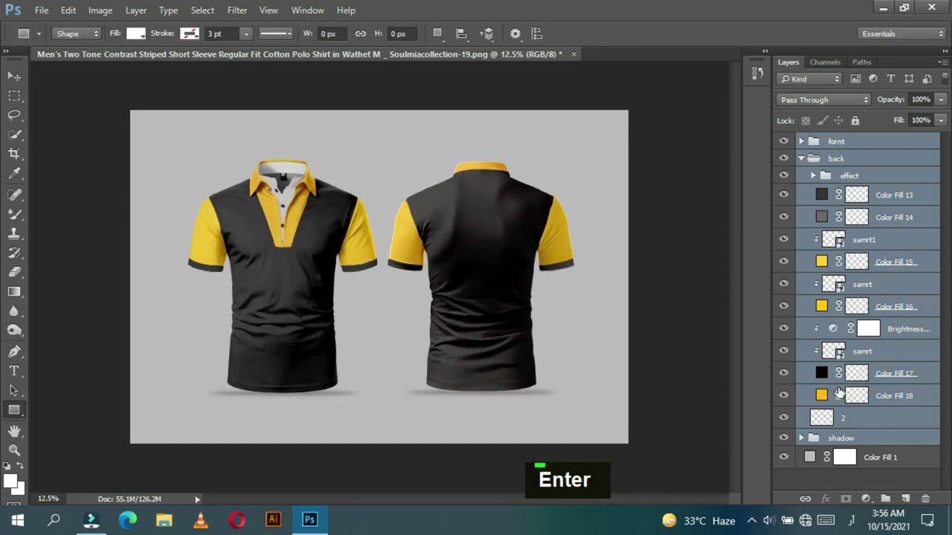
scroll(up, 3)
scroll(down, 3)
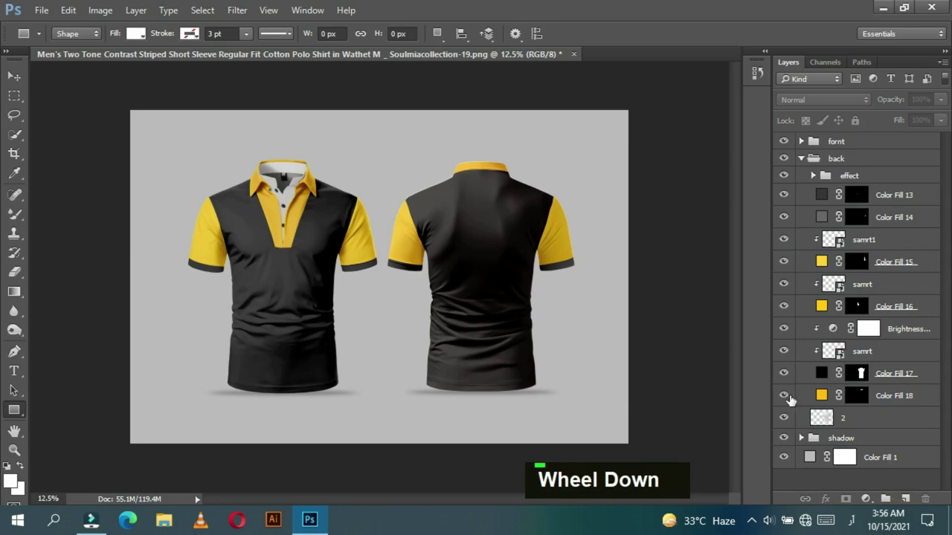